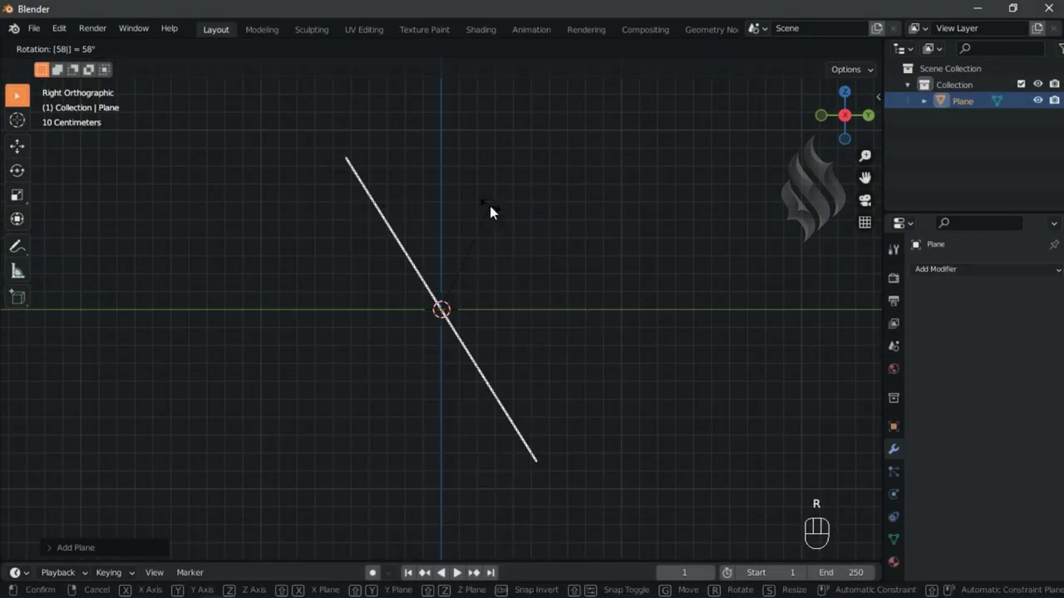
# - Resize the tilted plane along X from the front view
pyautogui.press('KP_1')
pyautogui.press('s')
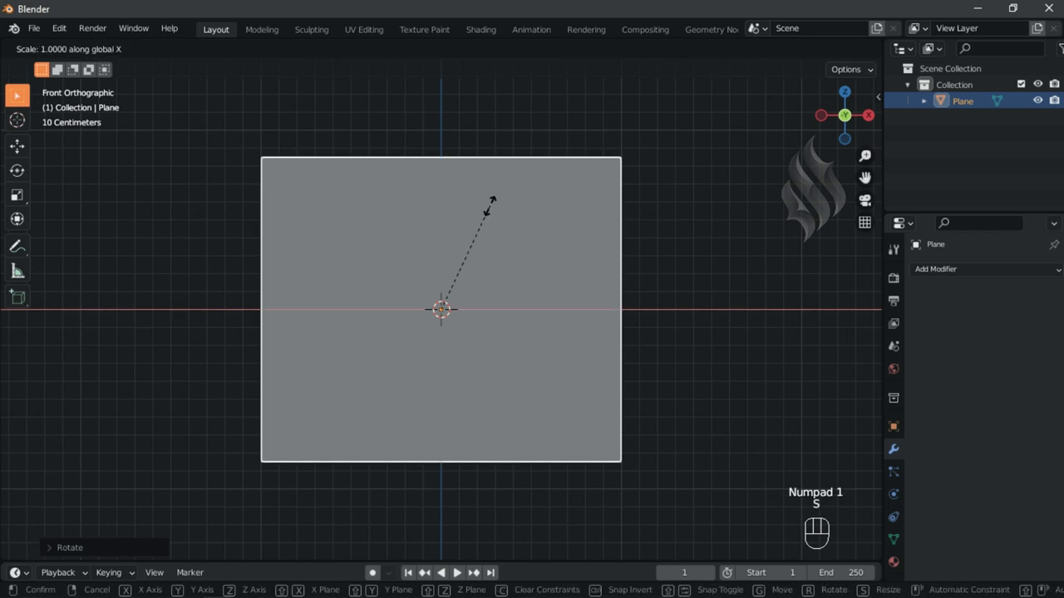
pyautogui.press('KP_3')
# - Duplicate the plane, mirror the copy to cross it, and widen it to 1.1 along X
pyautogui.press('shift+d')
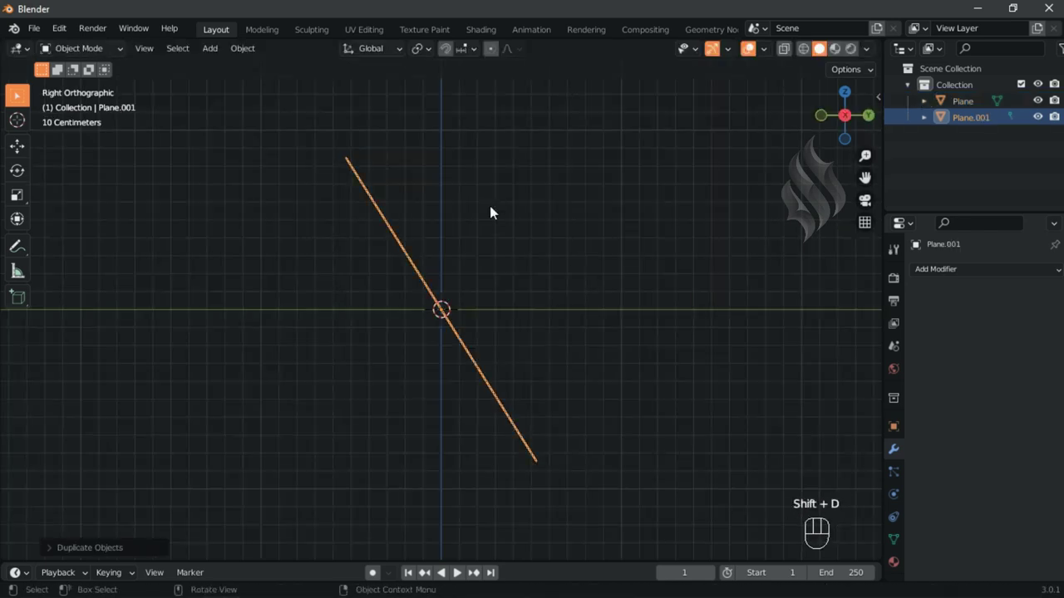
pyautogui.press('ctrl+m')
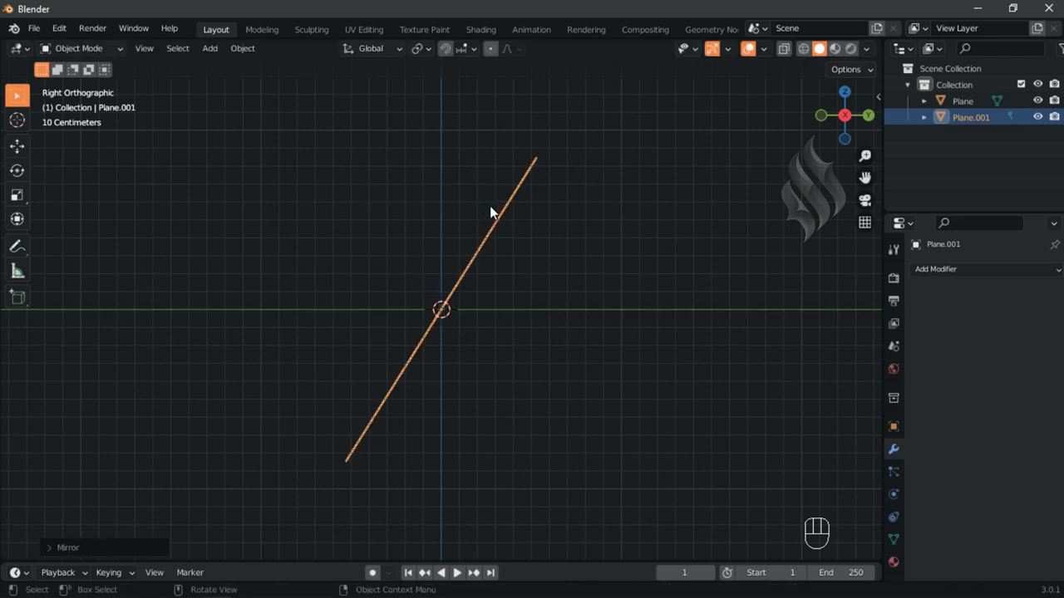
pyautogui.press('KP_1')
pyautogui.press('s')
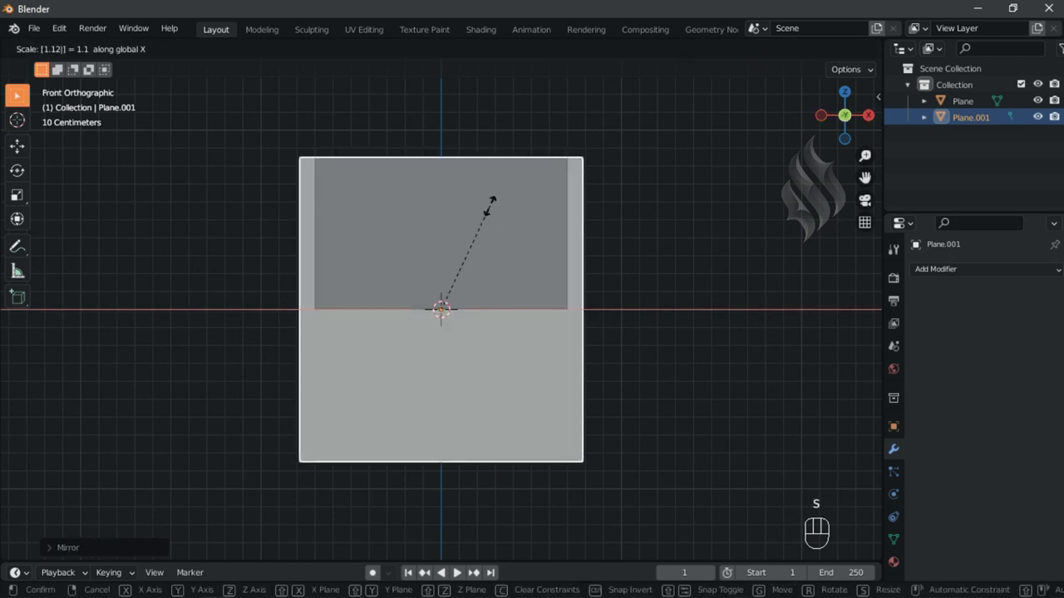
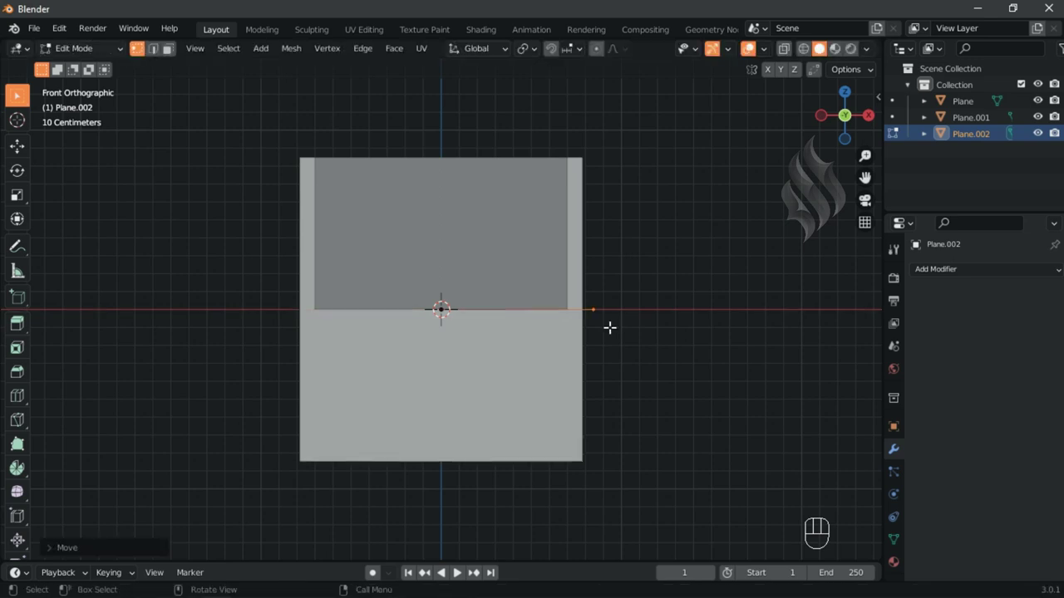
# - Extrude Plane.001's top end 30 cm along Y and bevel the corner into a rounded bend
pyautogui.press('Tab')
pyautogui.click(586, 285)
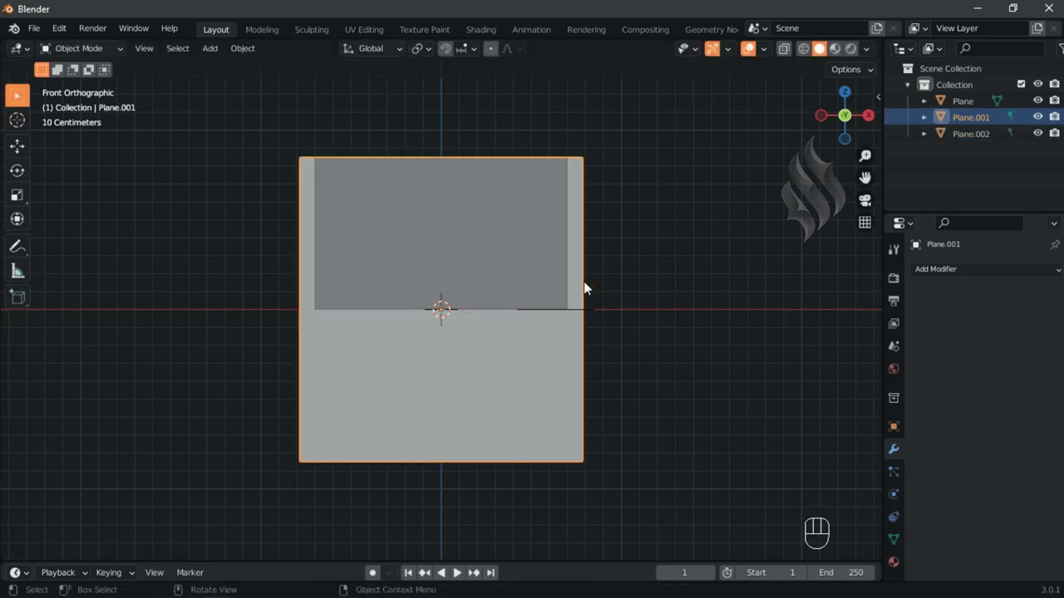
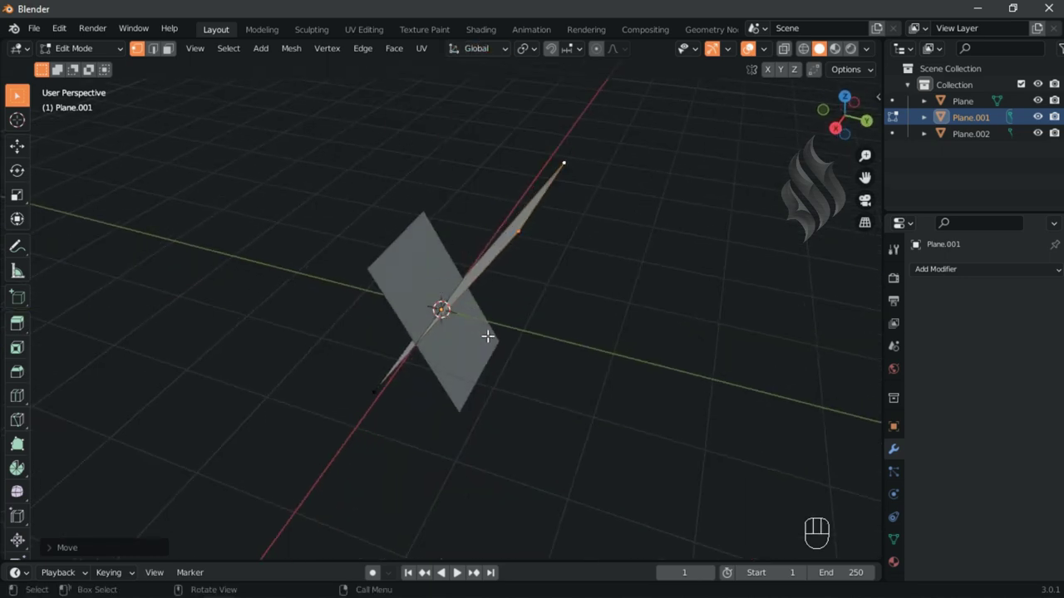
pyautogui.press('e')
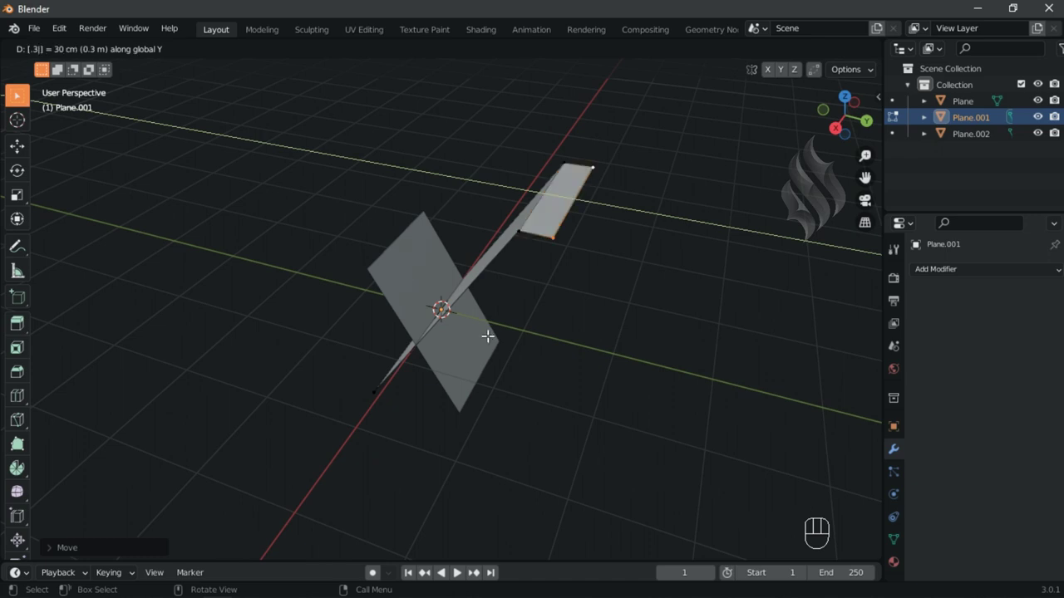
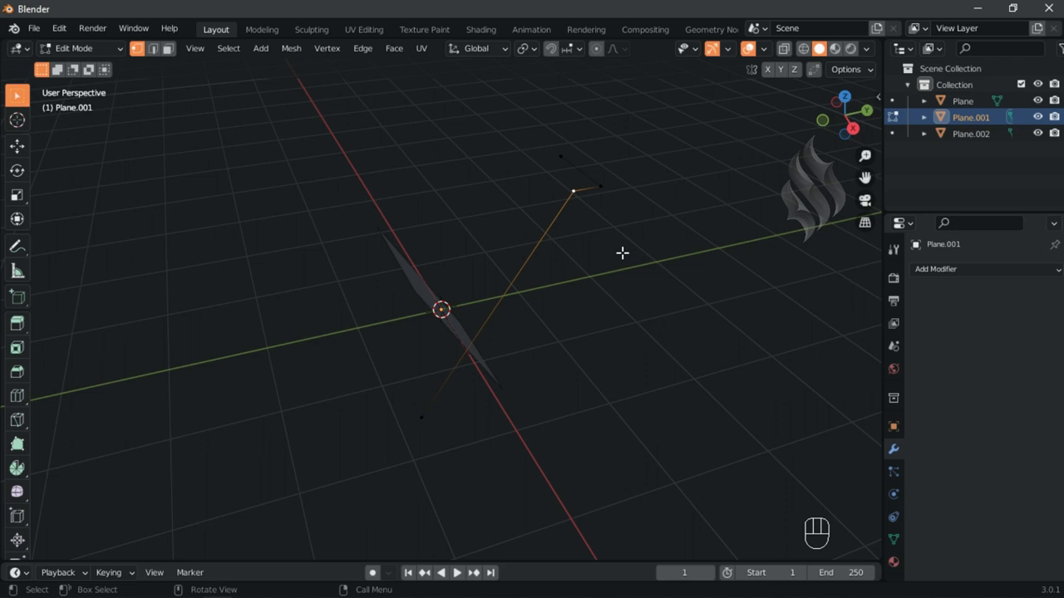
pyautogui.press('ctrl+b')
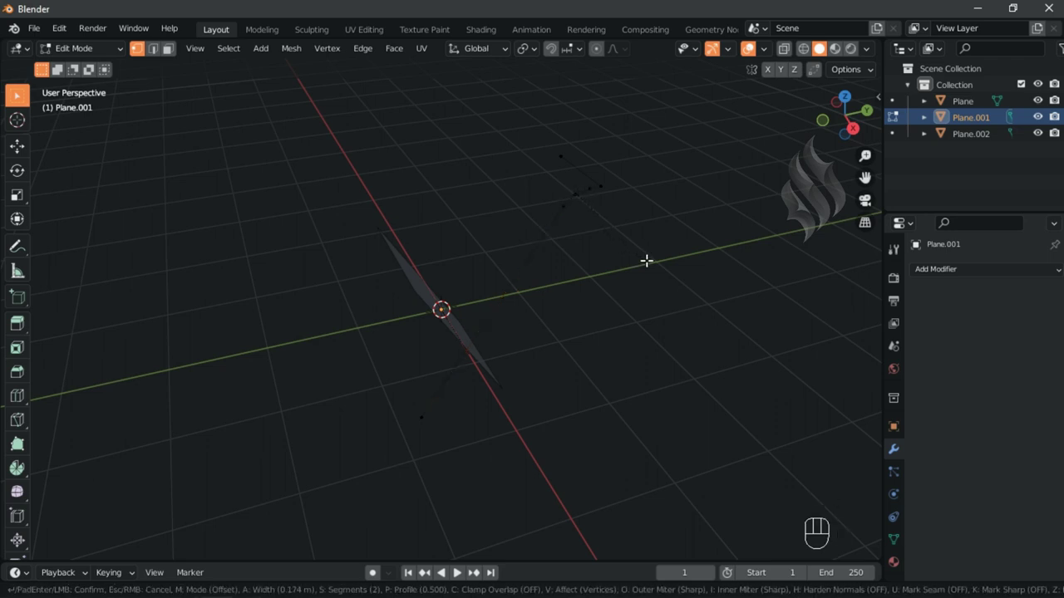
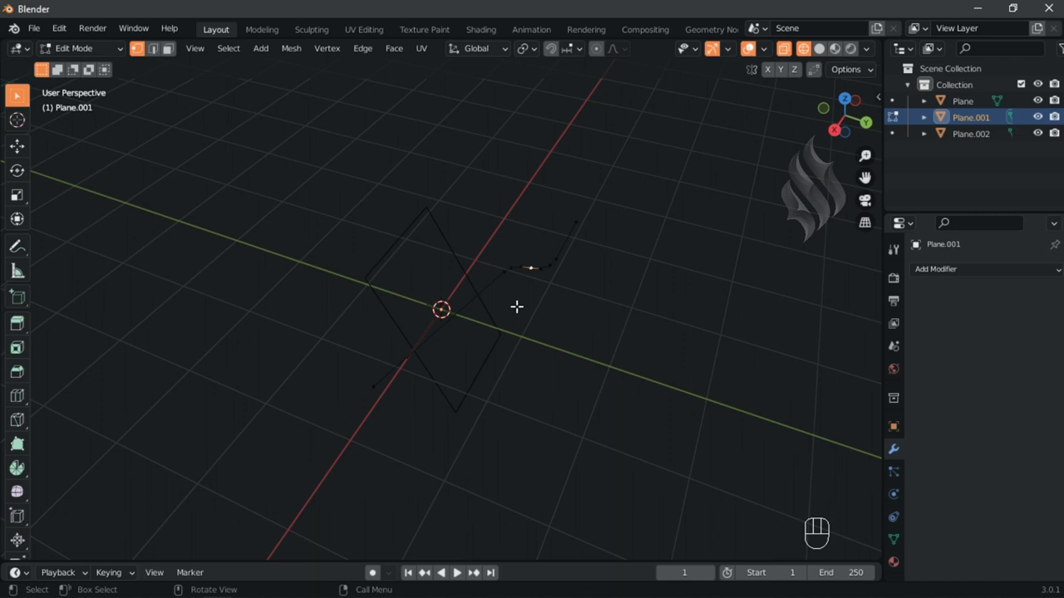
# - Switch to the first Plane and cut a new edge loop across it
pyautogui.press('shift+z')
pyautogui.press('Tab')
pyautogui.click(414, 304)
pyautogui.press('Tab')
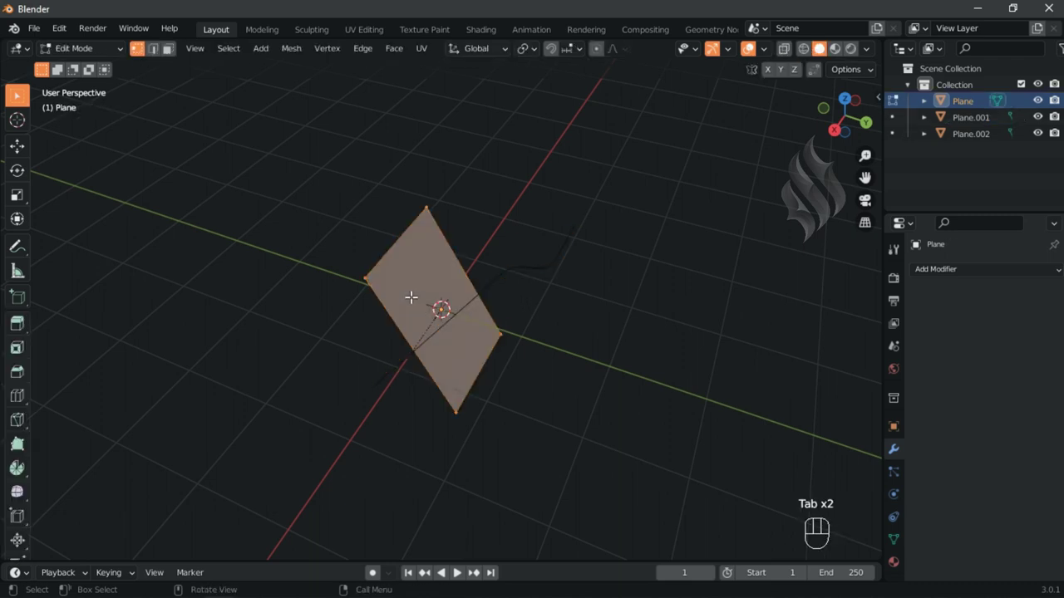
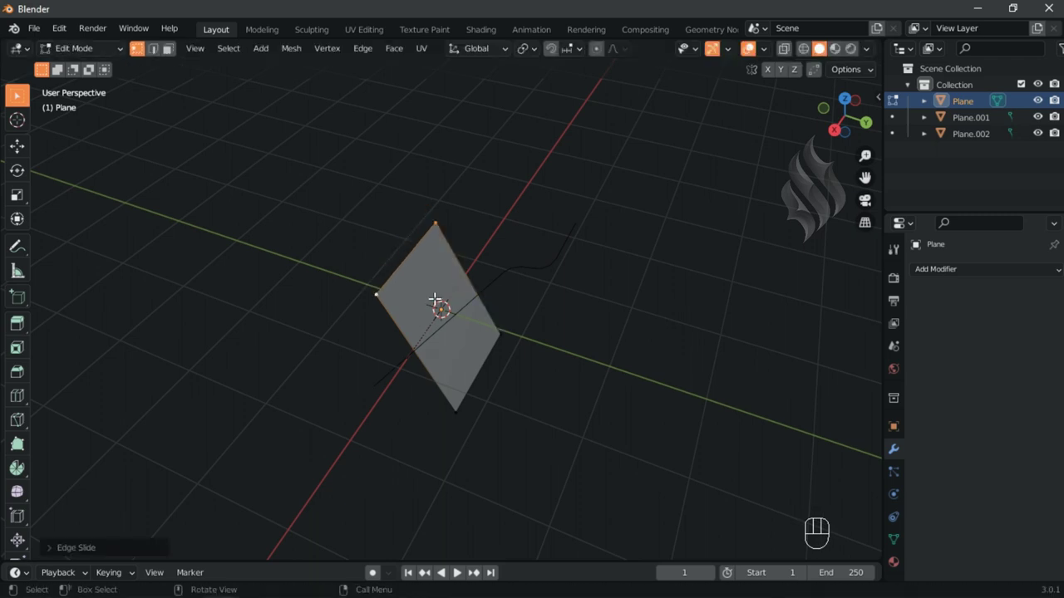
pyautogui.press('ctrl+r')
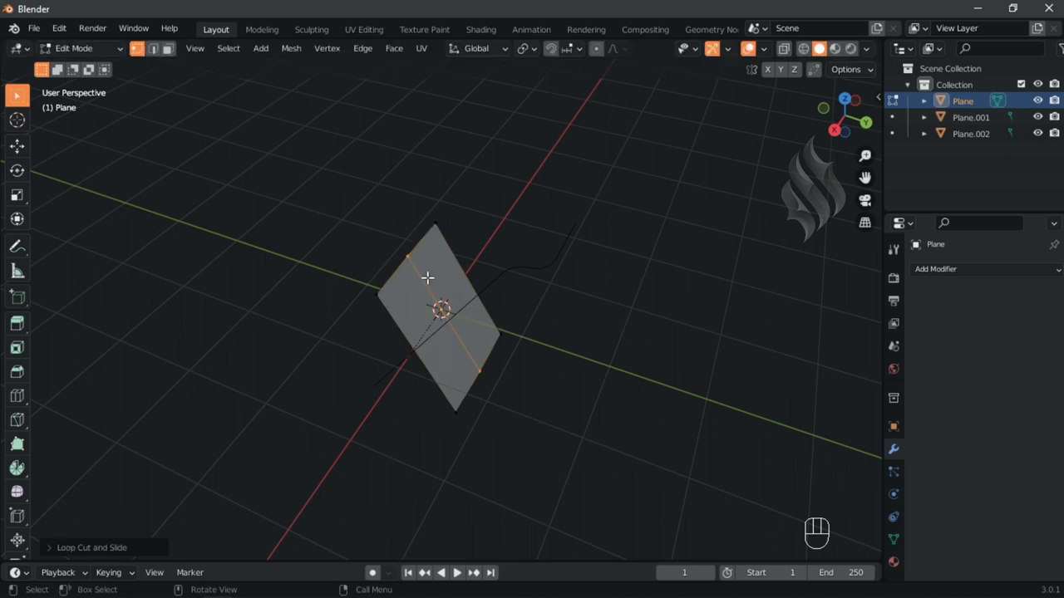
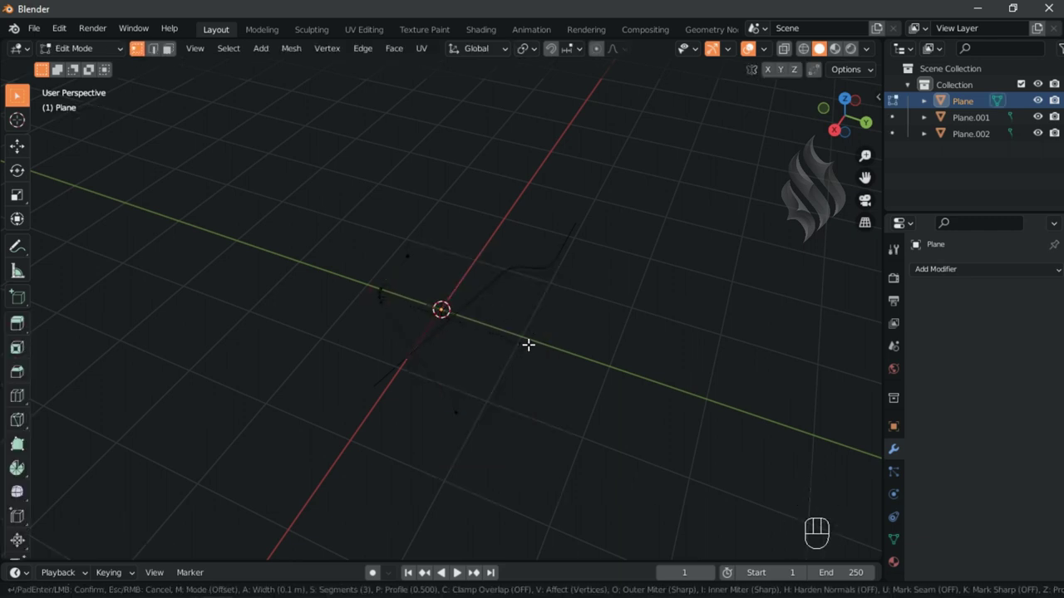
# - Round the bend of the first plane's edge line with a bevel
pyautogui.press('Tab')
pyautogui.moveTo(474, 361); pyautogui.dragTo(575, 299)
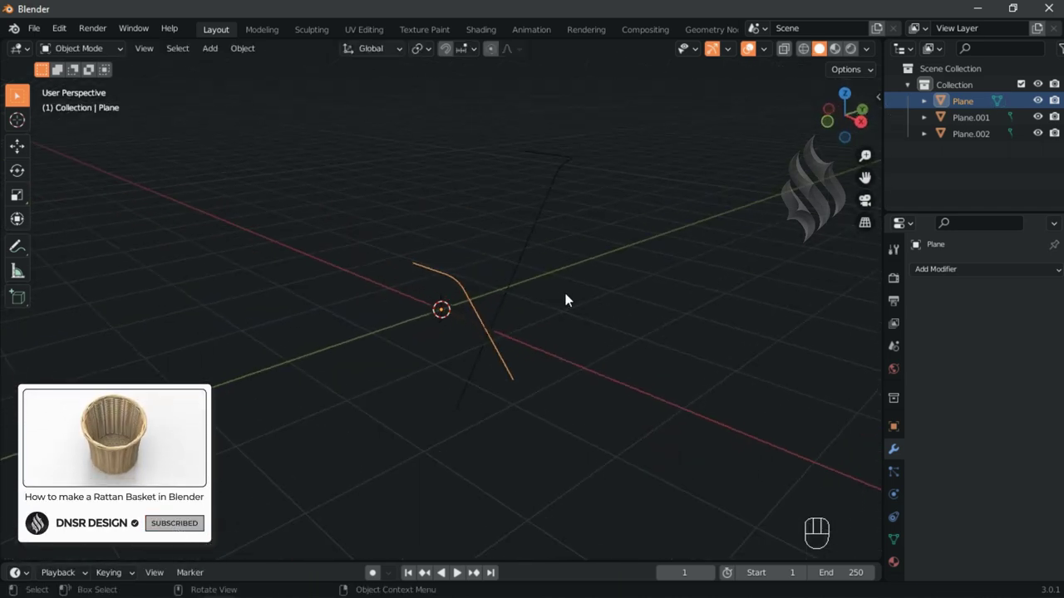
# - Convert the frame lines to curves and give them a 0.025 m round tube thickness
pyautogui.press('shift+c')
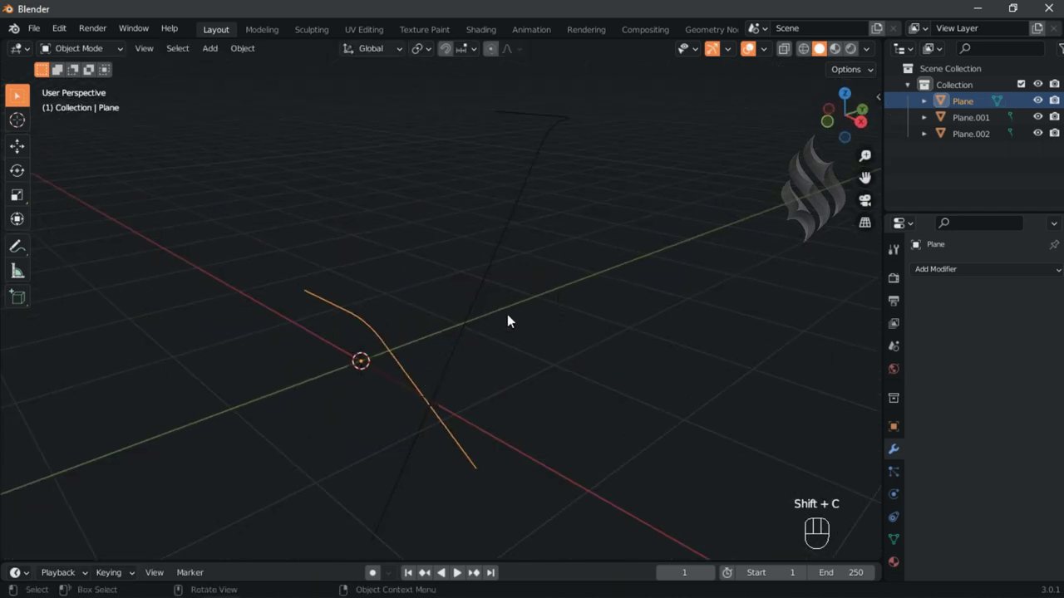
pyautogui.moveTo(509, 318); pyautogui.dragTo(589, 348)
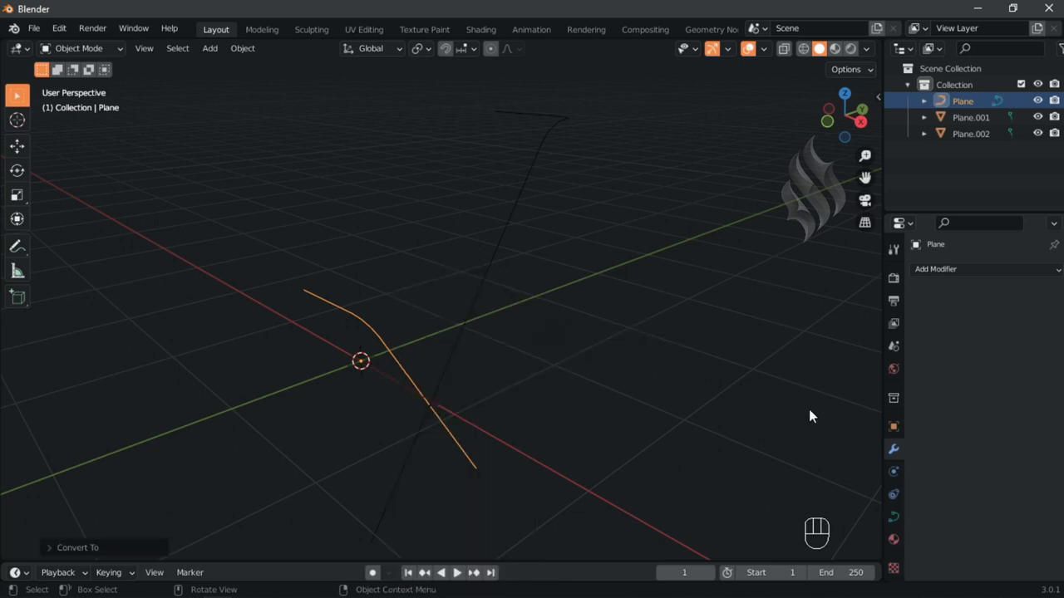
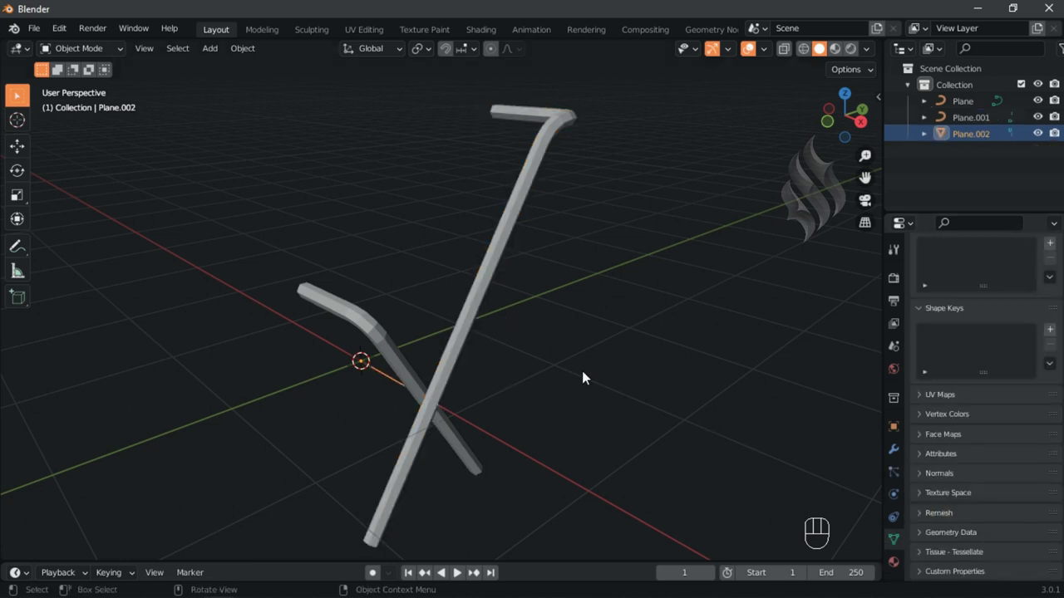
pyautogui.moveTo(548, 281); pyautogui.dragTo(603, 284)
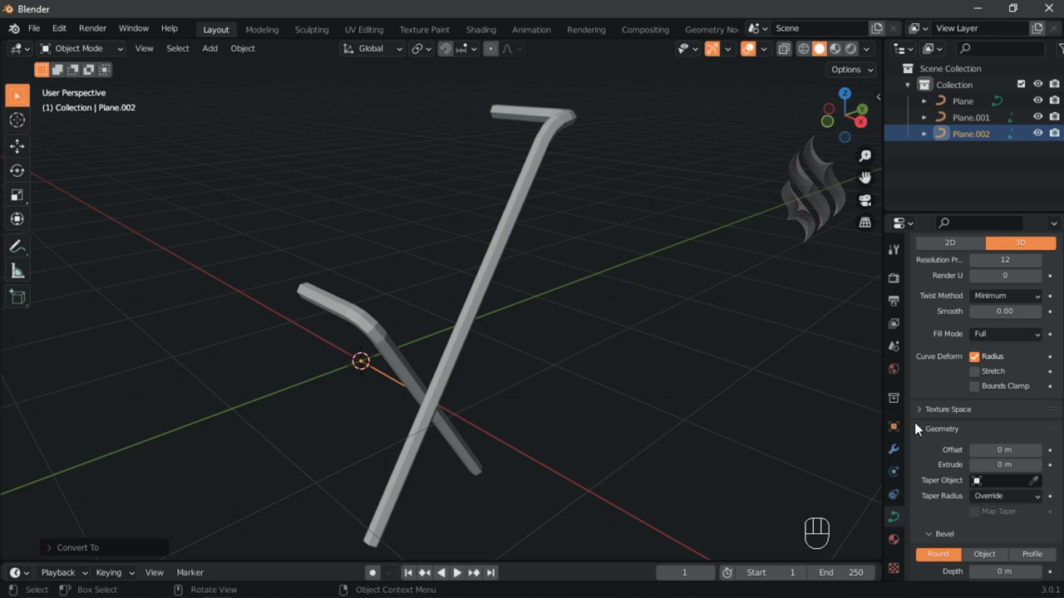
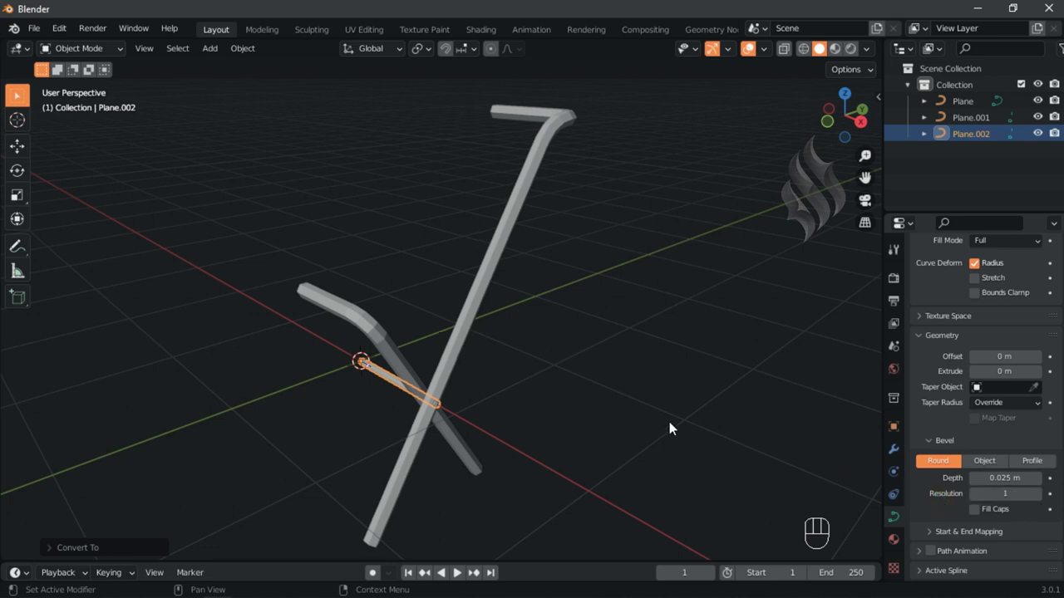
pyautogui.press('a')
pyautogui.moveTo(526, 304); pyautogui.dragTo(596, 320)
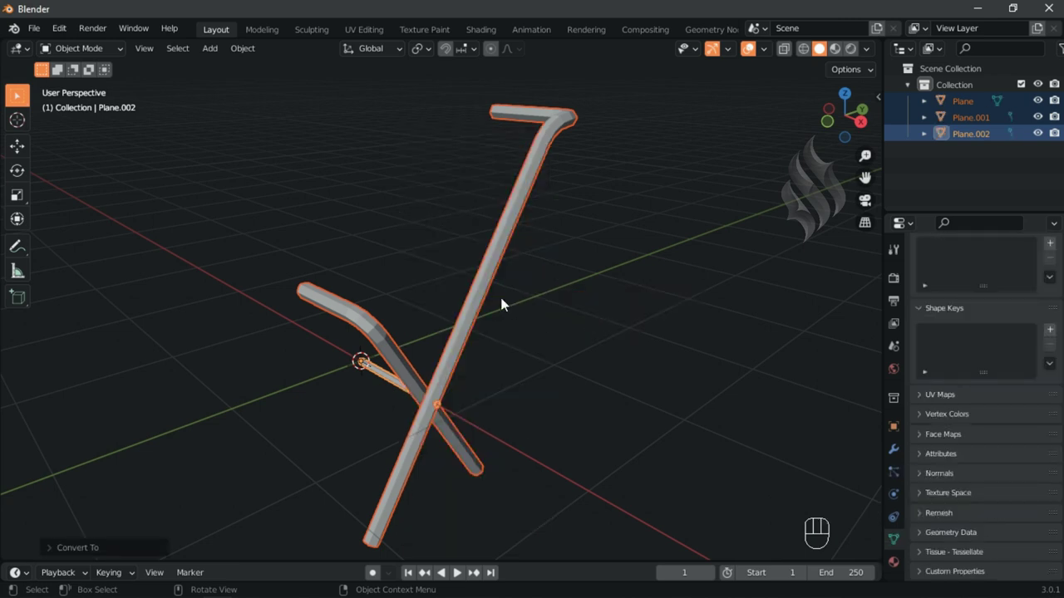
# - Give the side tube Plane.001 Mirror and Subdivision Surface modifiers for a full smooth frame
pyautogui.click(497, 291)
pyautogui.click(895, 448)
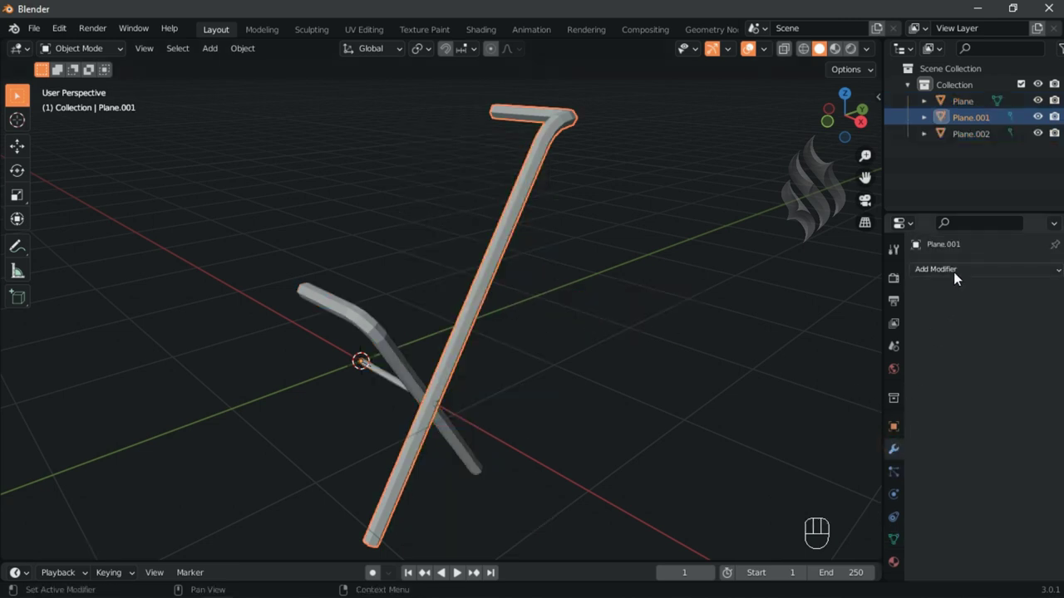
pyautogui.click(855, 379)
pyautogui.click(958, 341)
pyautogui.moveTo(928, 294); pyautogui.dragTo(961, 285)
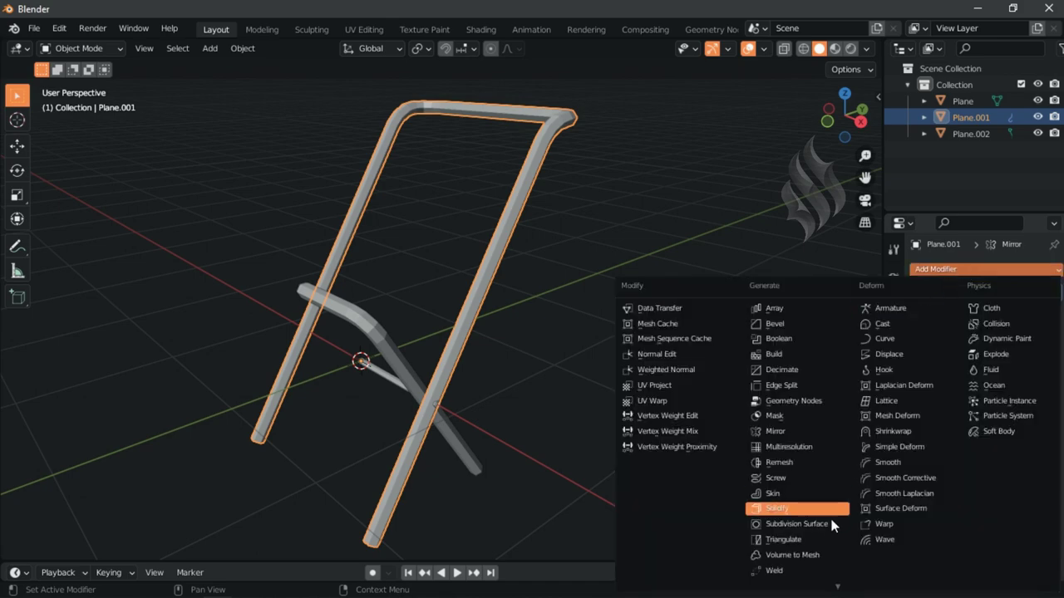
pyautogui.moveTo(869, 483); pyautogui.dragTo(917, 434)
pyautogui.click(1047, 360)
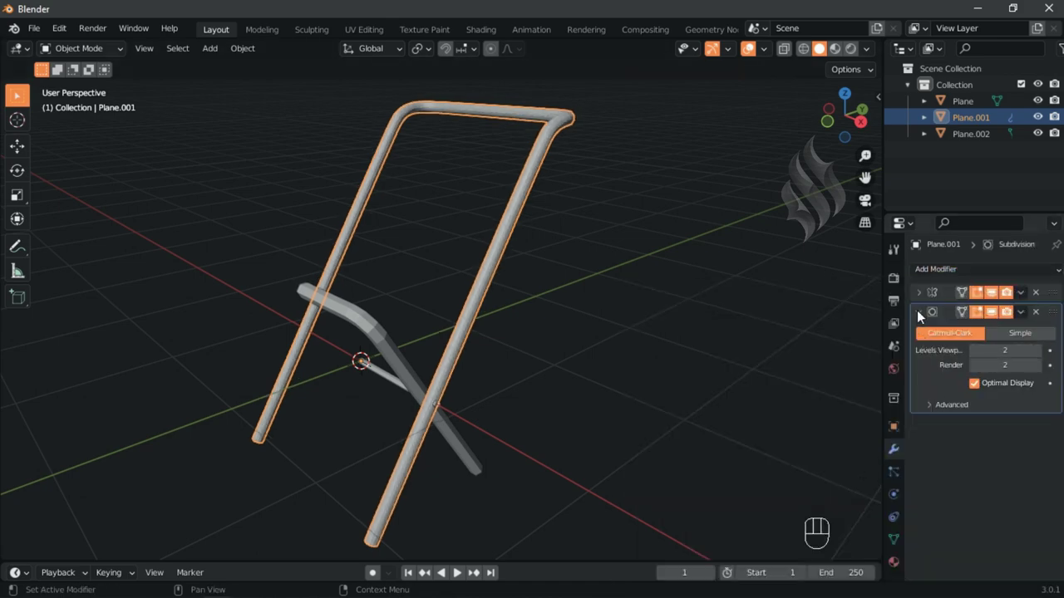
pyautogui.click(926, 315)
# - Give the bent seat support tube Mirror and Subdivision Surface modifiers as well
pyautogui.click(379, 338)
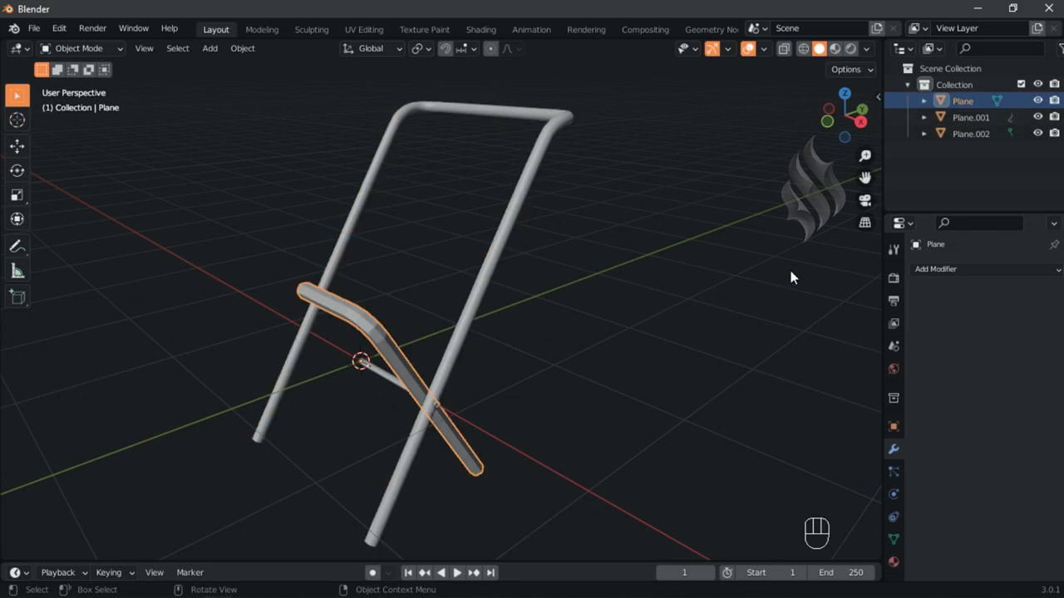
pyautogui.click(432, 417)
pyautogui.click(440, 399)
pyautogui.click(440, 399)
pyautogui.click(438, 400)
pyautogui.click(433, 415)
pyautogui.click(433, 416)
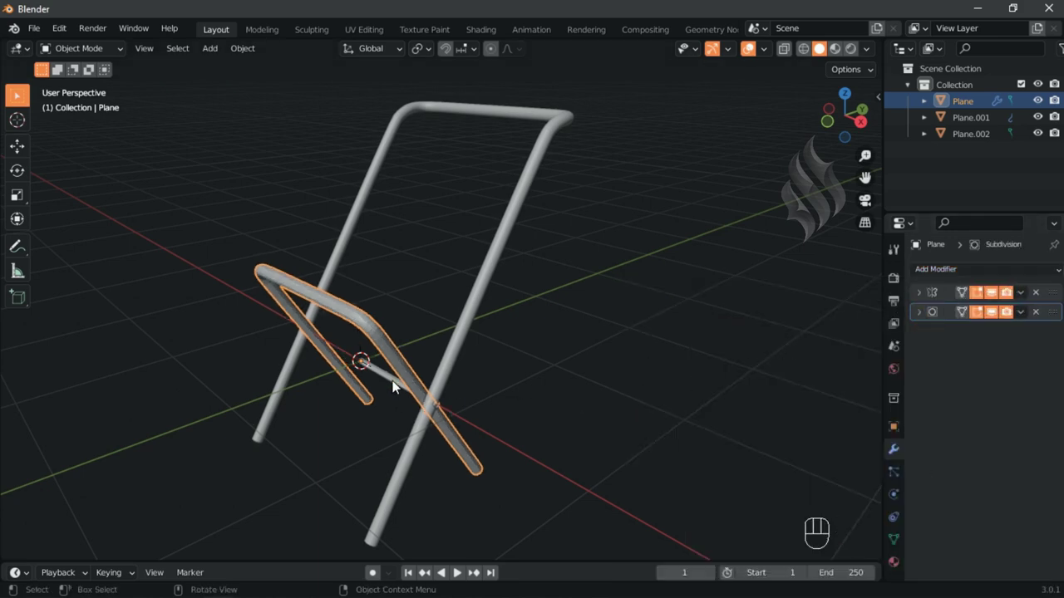
# - Add and adjust a Mirror modifier on the crossbar Plane.002, then smooth it with Subdivision Surface
pyautogui.click(400, 386)
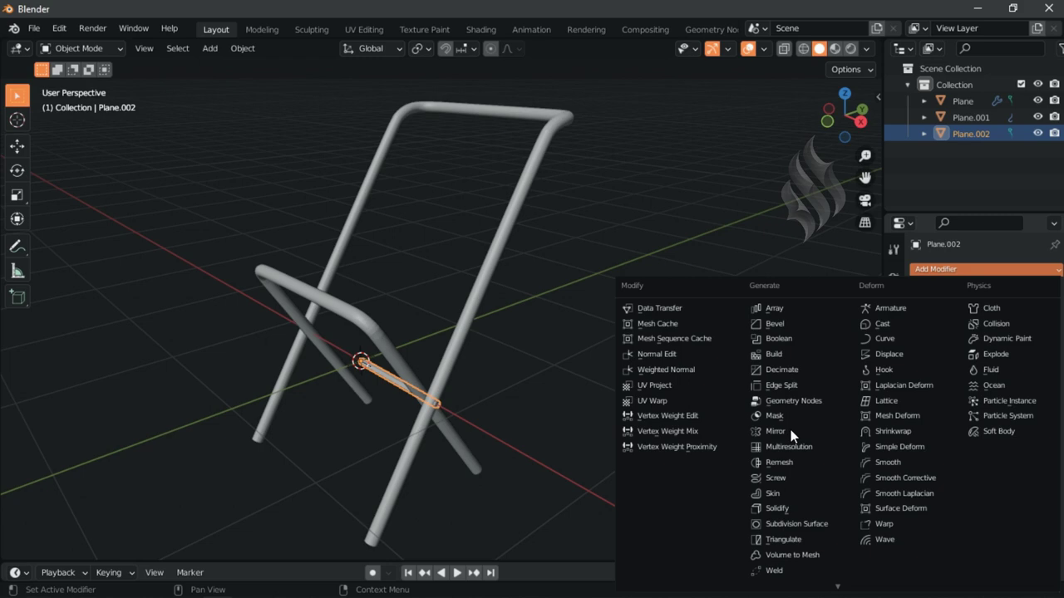
pyautogui.click(797, 437)
pyautogui.moveTo(961, 367); pyautogui.dragTo(947, 351)
pyautogui.moveTo(924, 303); pyautogui.dragTo(952, 287)
pyautogui.moveTo(886, 503); pyautogui.dragTo(961, 456)
pyautogui.moveTo(1038, 357); pyautogui.dragTo(940, 351)
pyautogui.click(925, 322)
pyautogui.press('n')
pyautogui.moveTo(462, 375); pyautogui.dragTo(433, 447)
pyautogui.moveTo(431, 369); pyautogui.dragTo(448, 379)
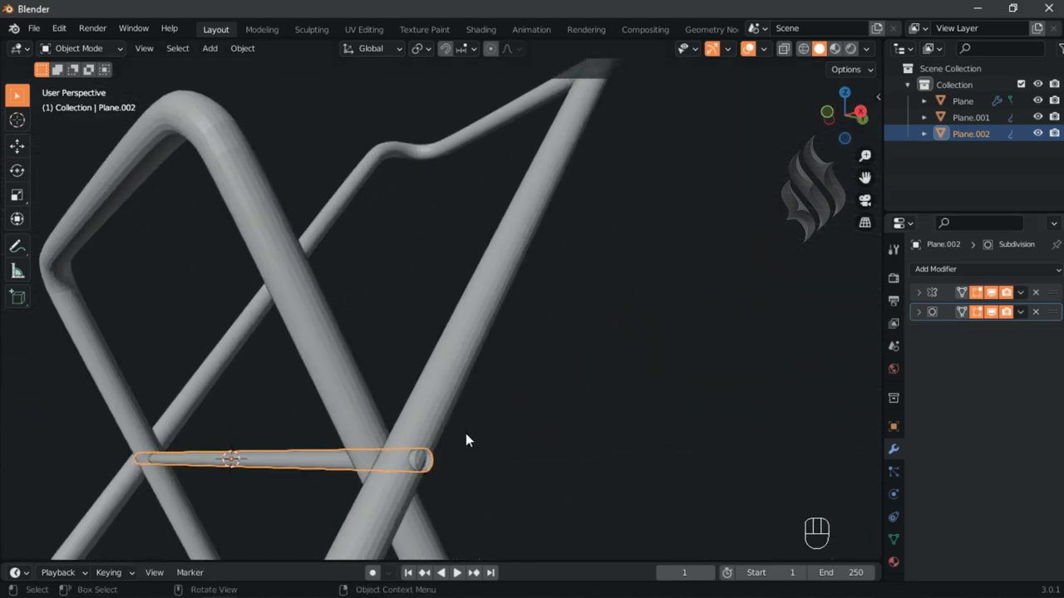
# - Slide and crease the crossbar's end ring and add an extra edge loop near the end
pyautogui.middleClick(476, 362)
pyautogui.press('Tab')
pyautogui.press('ctrl+r')
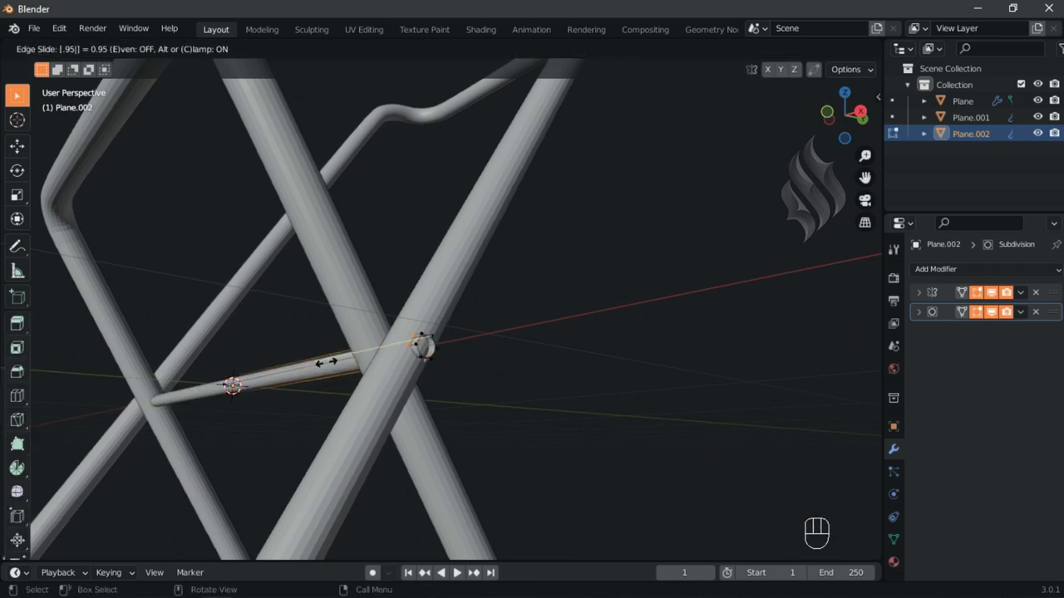
pyautogui.press('shift+e')
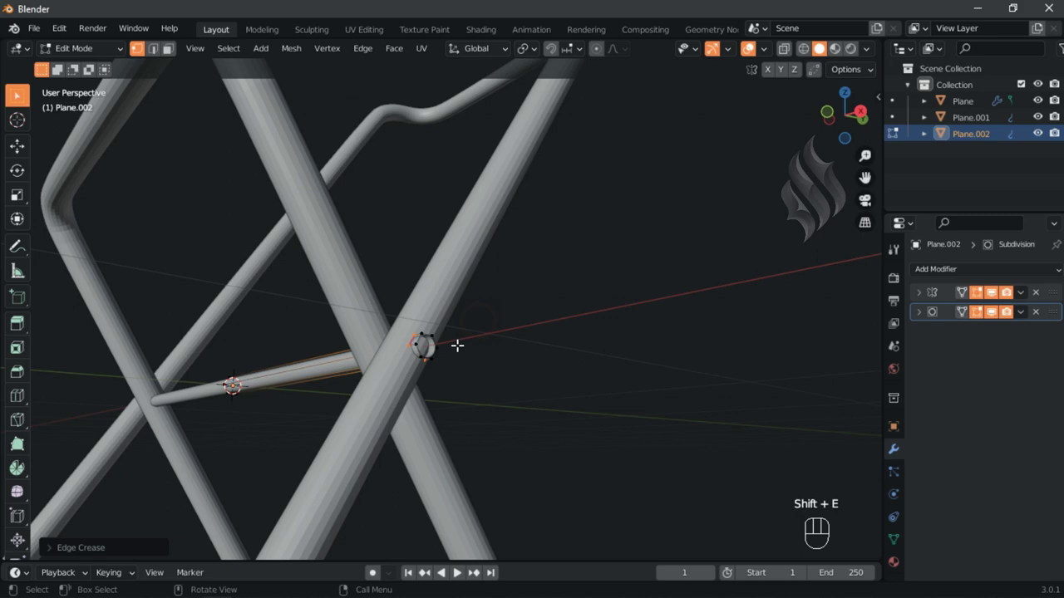
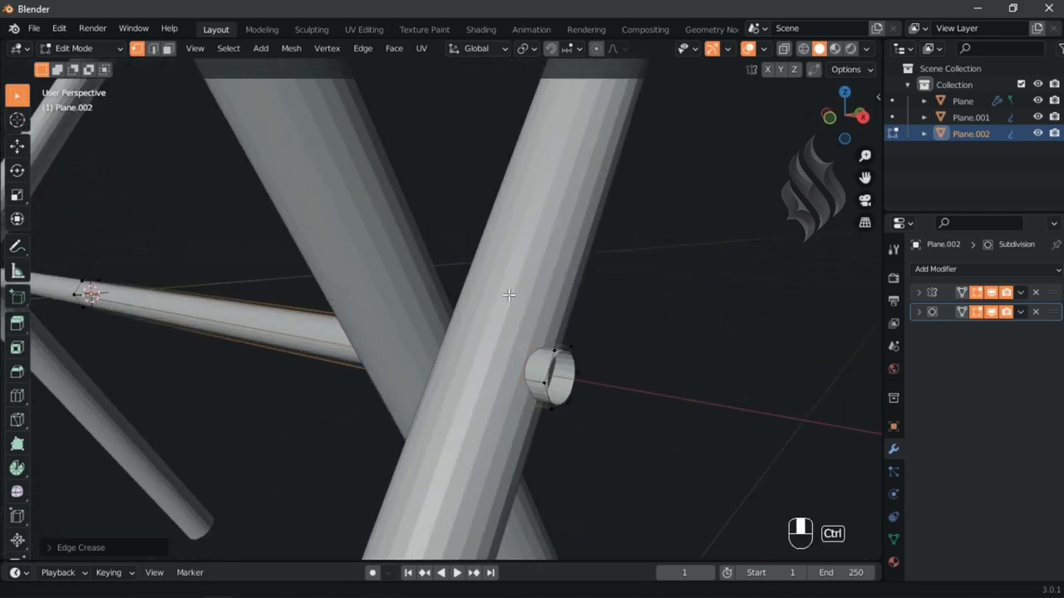
pyautogui.press('ctrl+r')
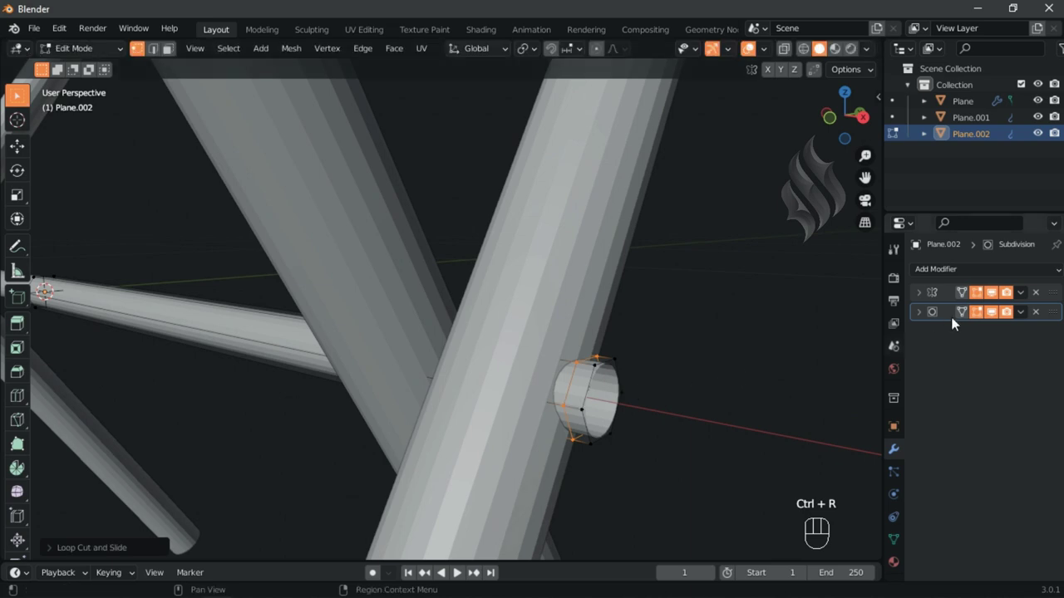
# - Scale down and extrude the end ring inward to form a rounded, recessed cap
pyautogui.click(803, 350)
pyautogui.press('s')
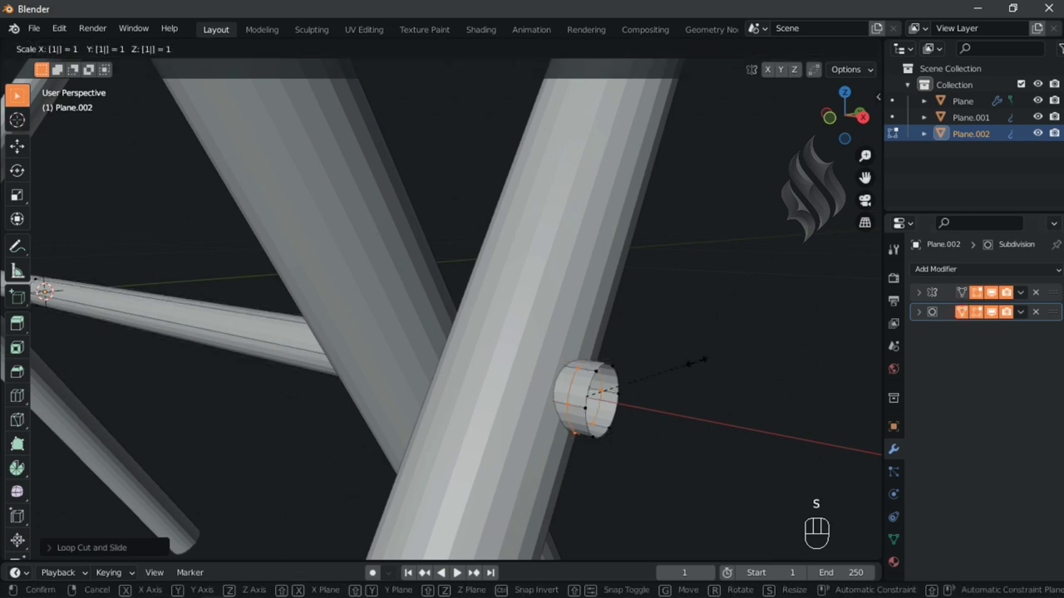
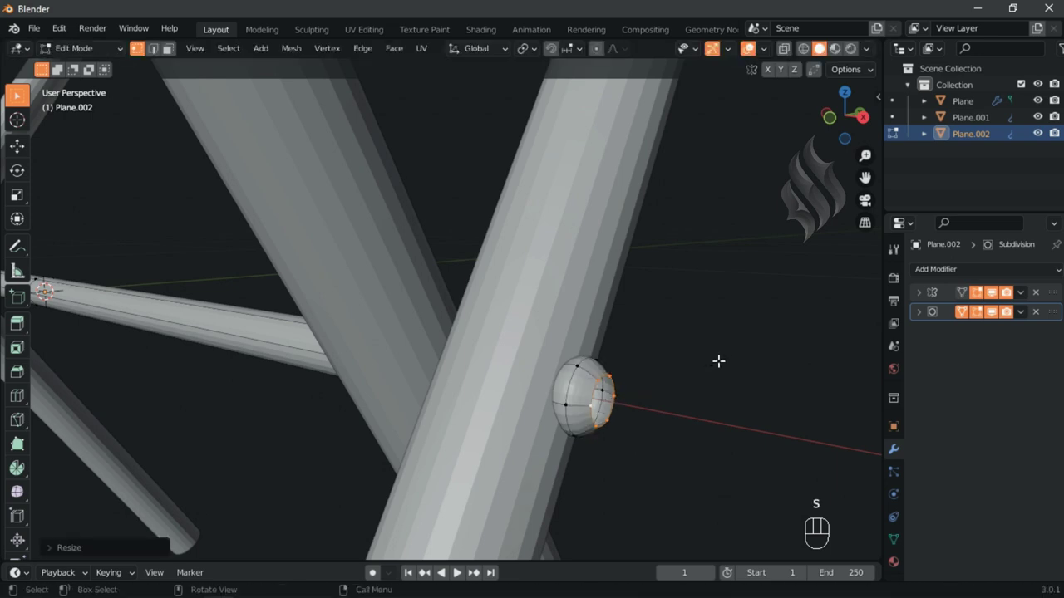
pyautogui.press('e')
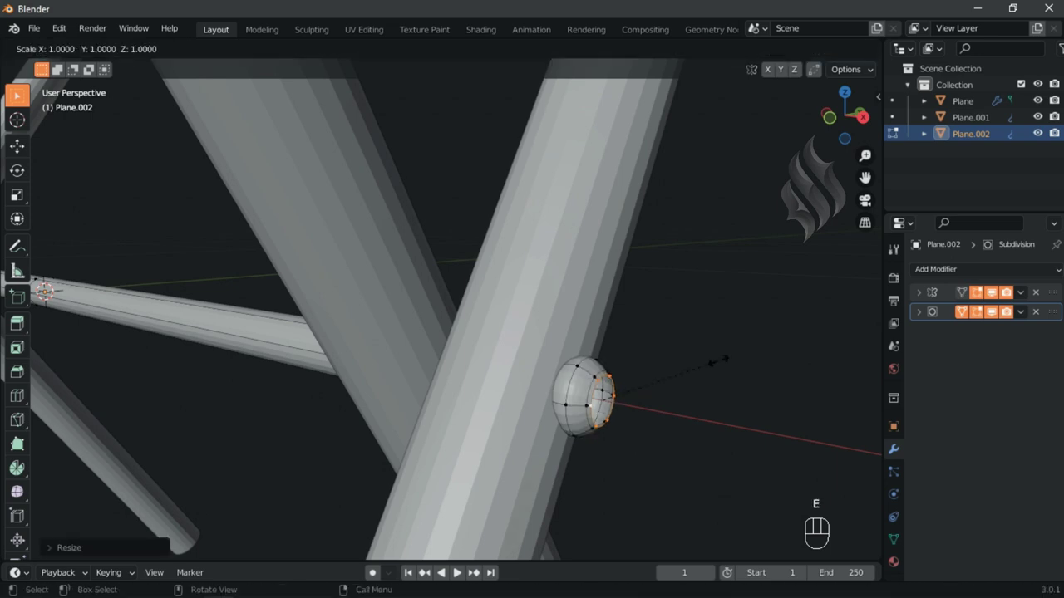
pyautogui.press('e')
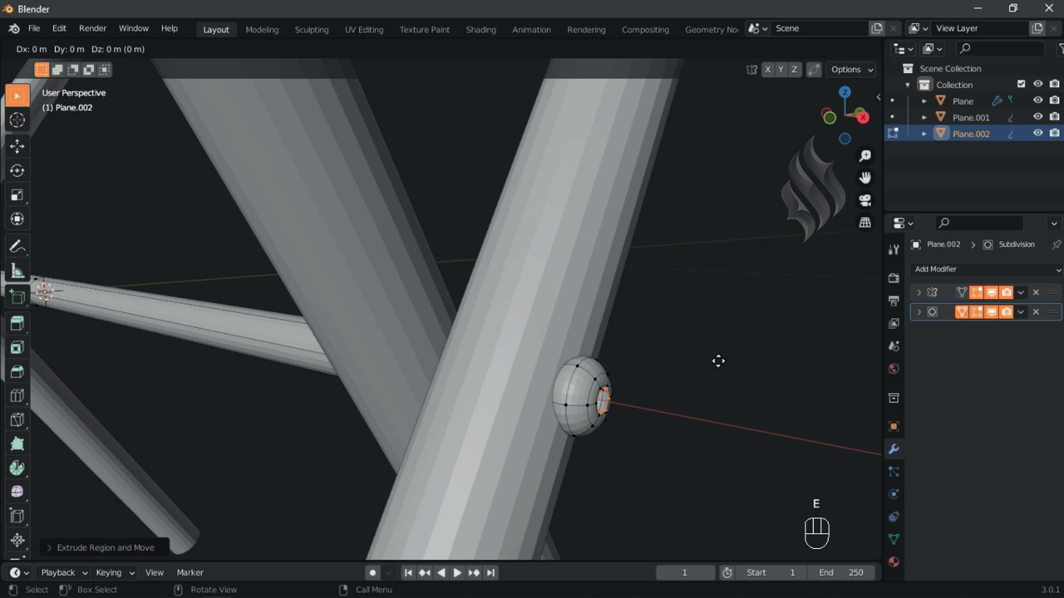
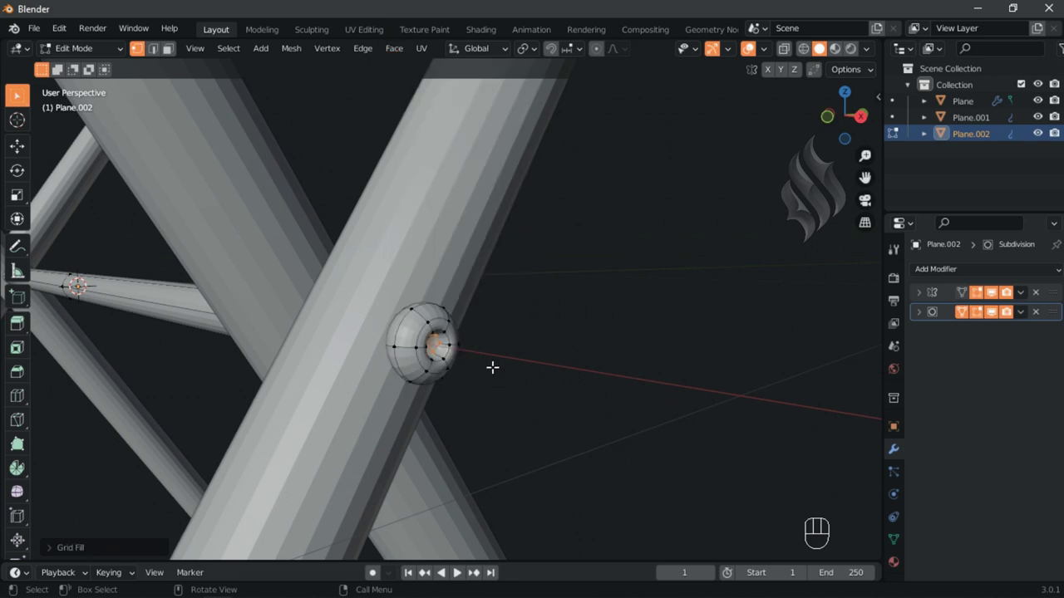
pyautogui.press('Tab')
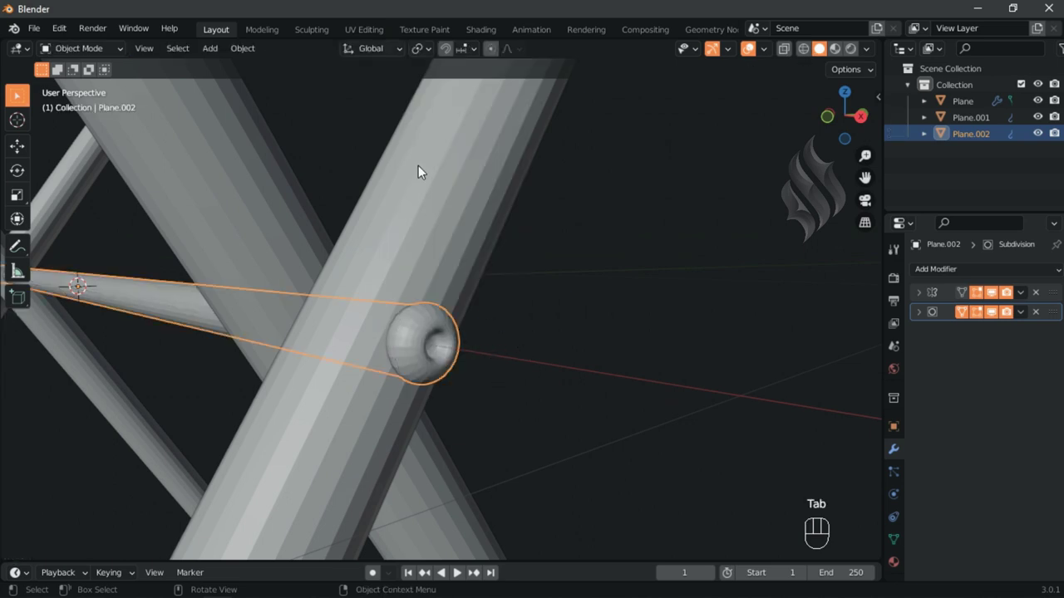
# - Duplicate the crossbar as Plane.003 and move it higher up the leg in side view
pyautogui.moveTo(432, 209); pyautogui.dragTo(446, 328)
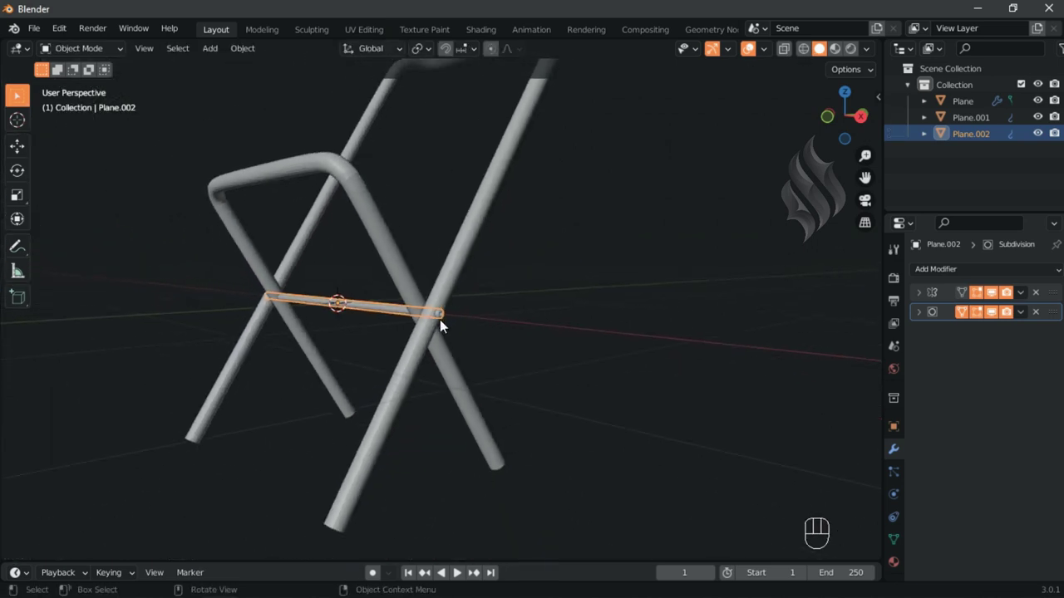
pyautogui.press('shift+d')
pyautogui.press('KP_3')
pyautogui.press('g')
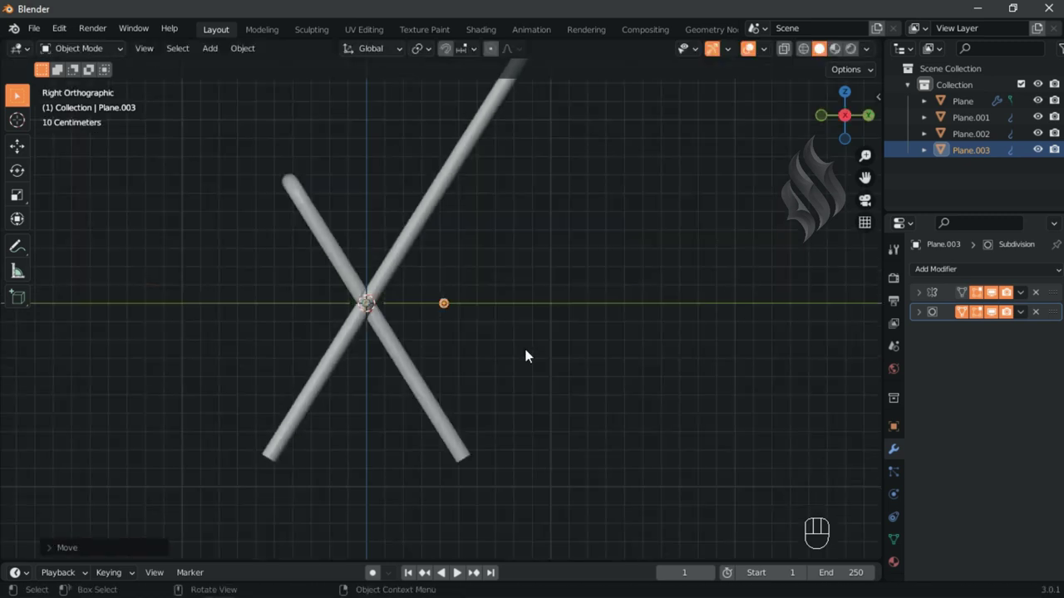
pyautogui.press('g')
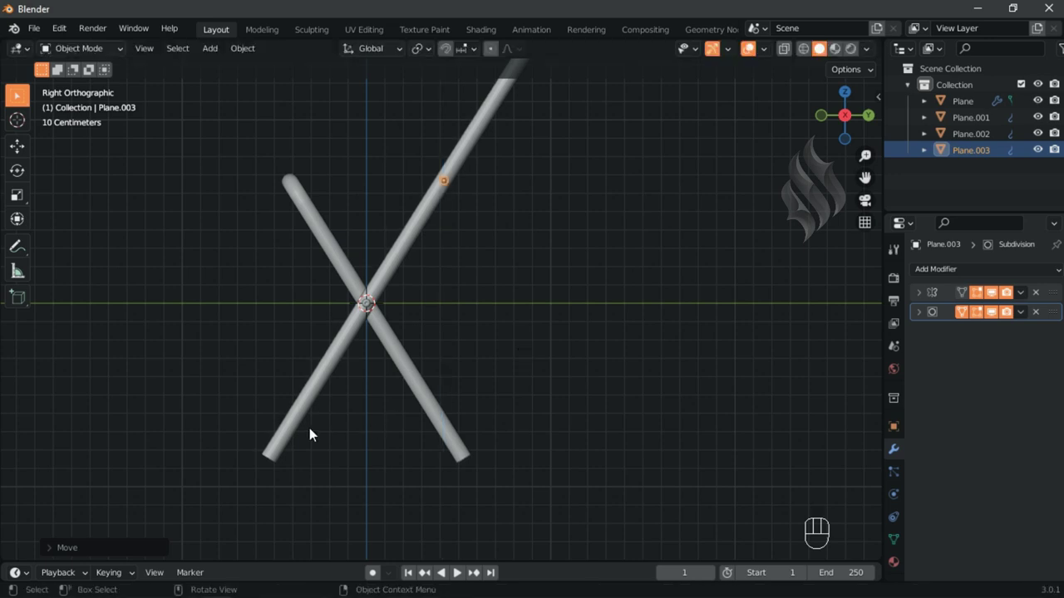
# - Select the front leg tube Plane.001 and enter Edit Mode with edge select
pyautogui.click(289, 429)
pyautogui.press('Tab')
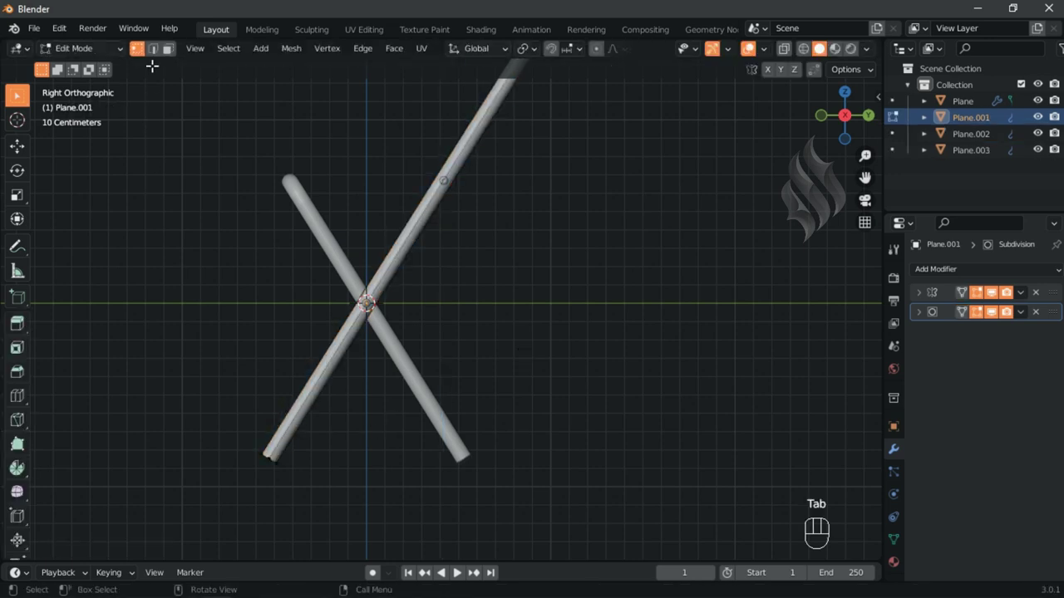
pyautogui.click(161, 59)
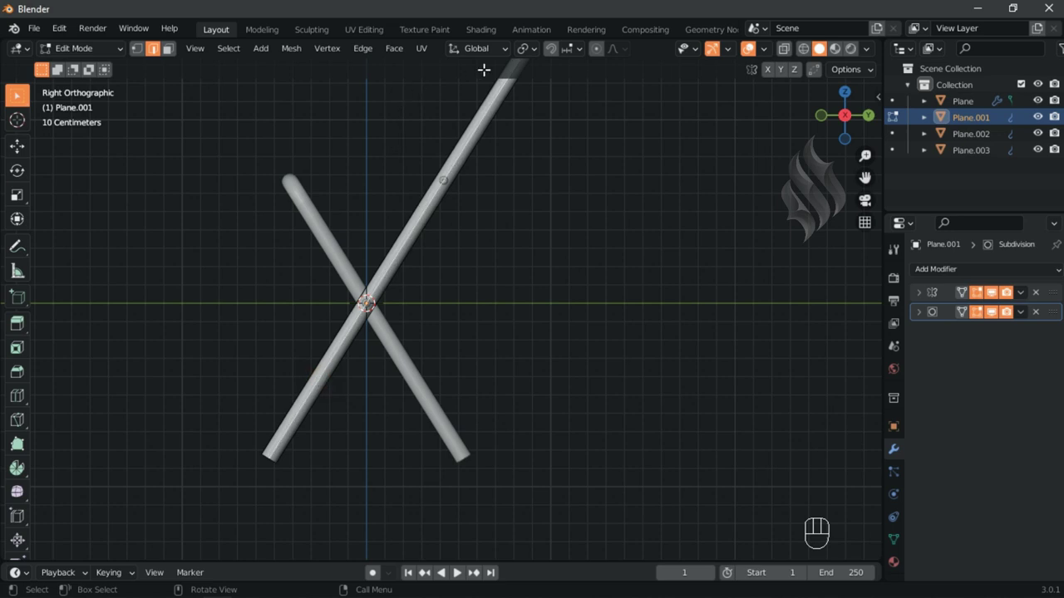
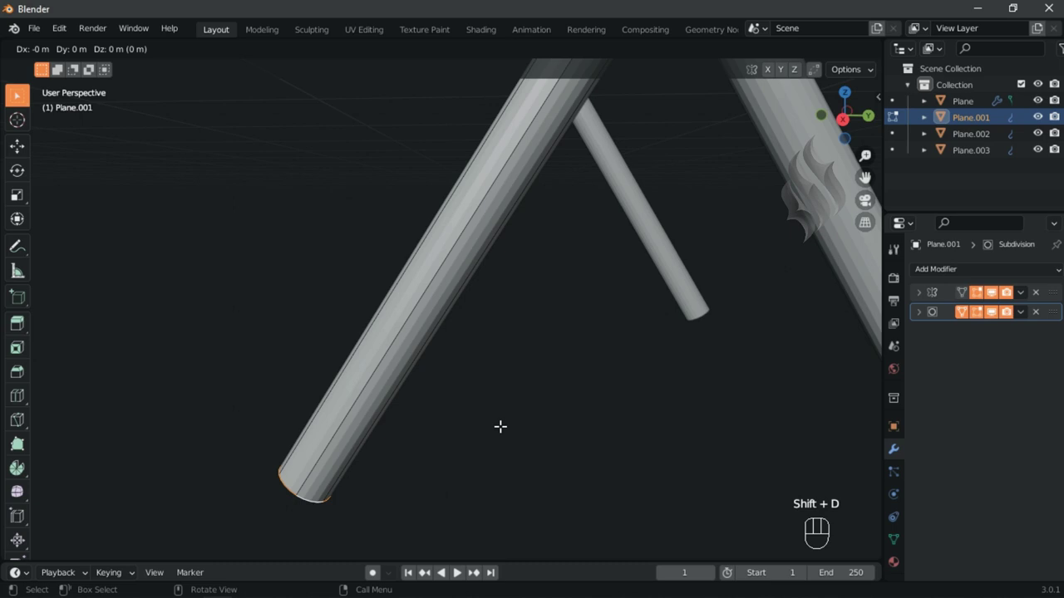
# - Extrude and scale the leg's bottom ring into a rounded foot cap with an extra loop
pyautogui.press('e')
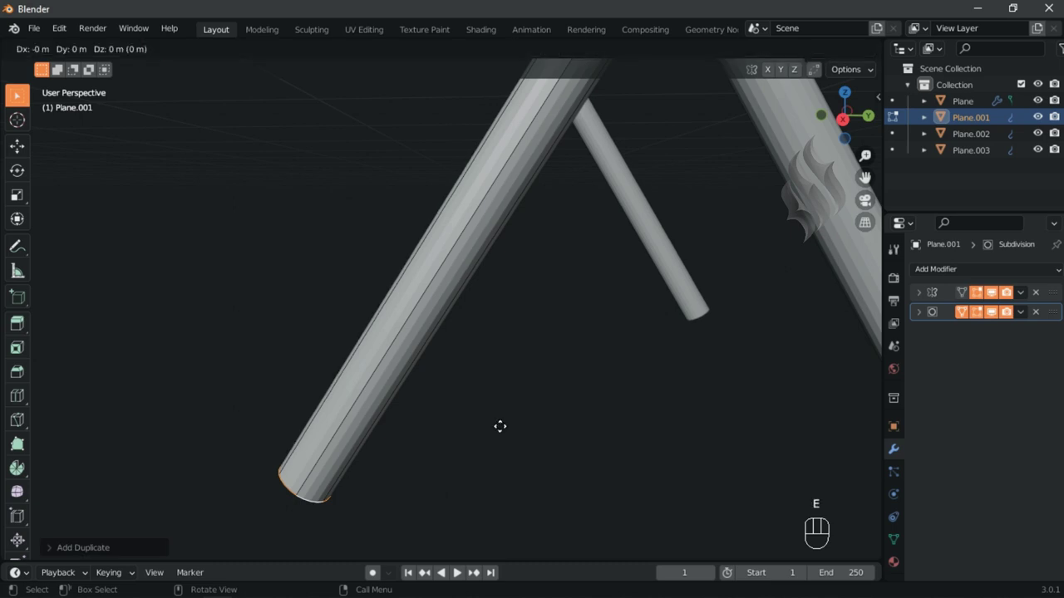
pyautogui.press('s')
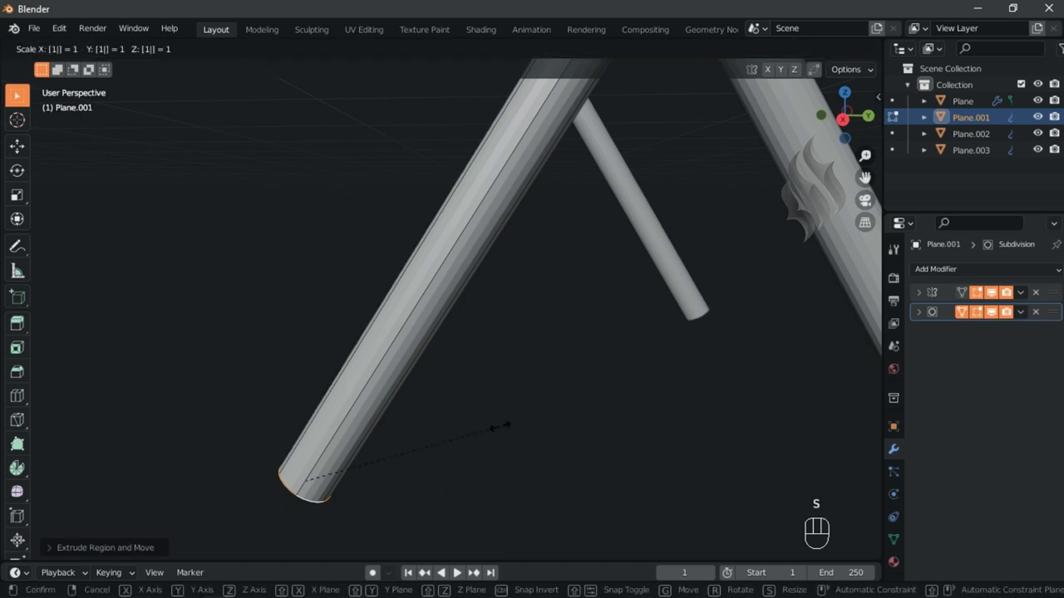
pyautogui.press('KP_3')
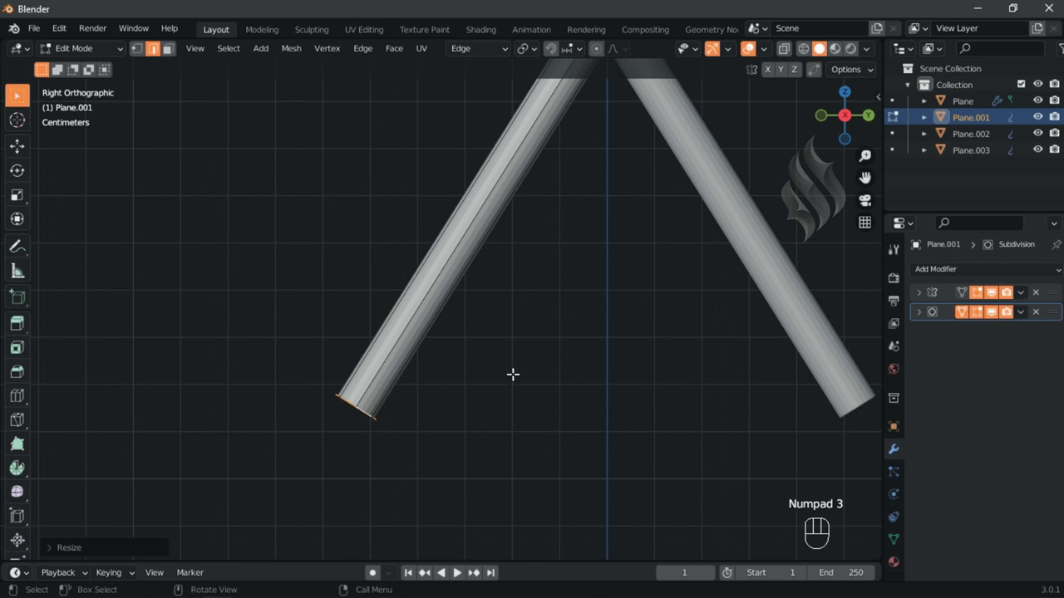
pyautogui.press('e')
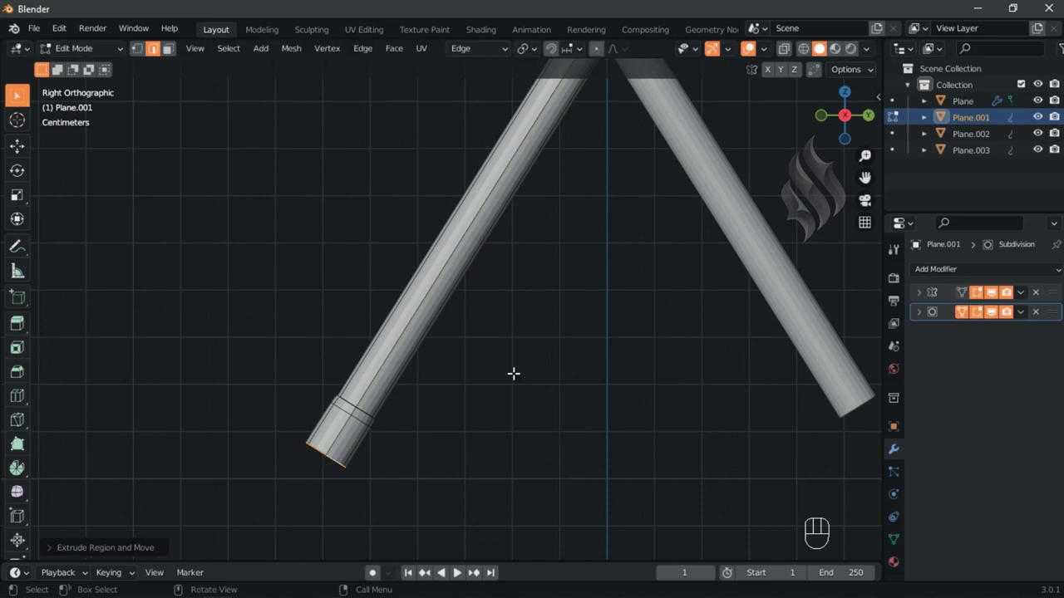
pyautogui.press('s')
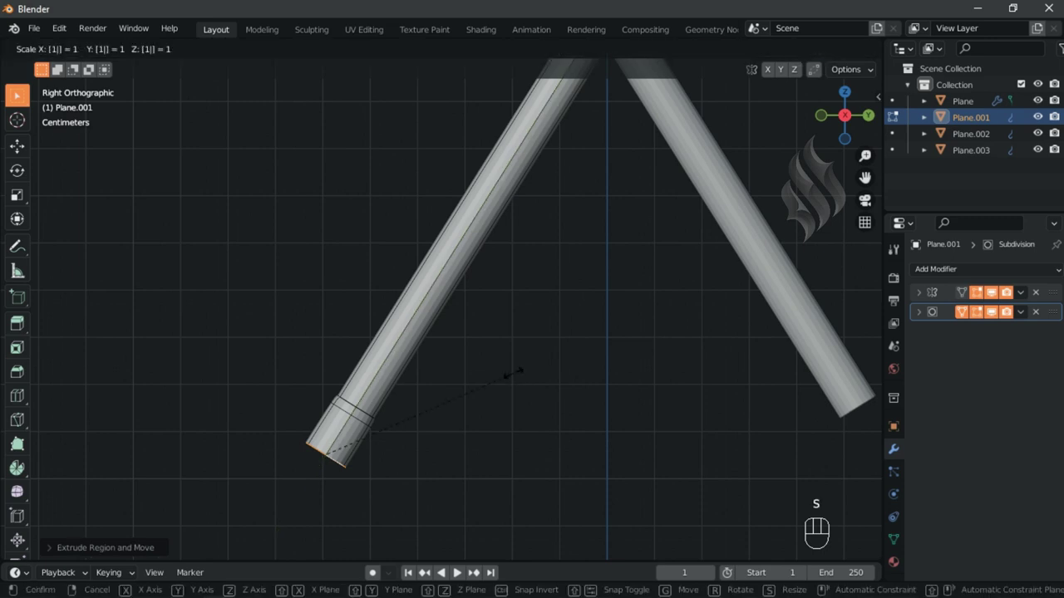
pyautogui.press('e')
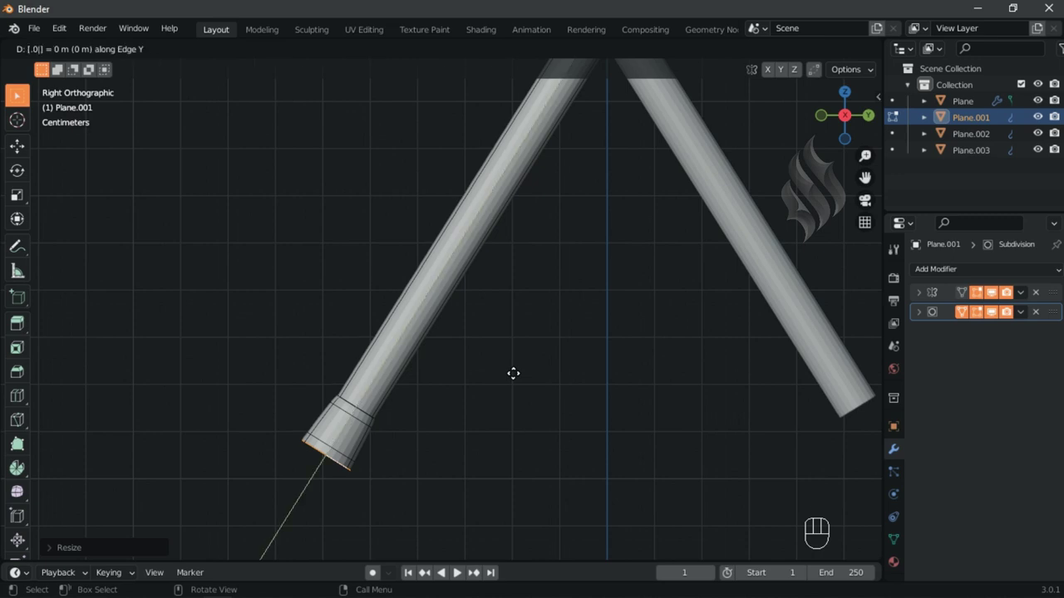
pyautogui.press('s')
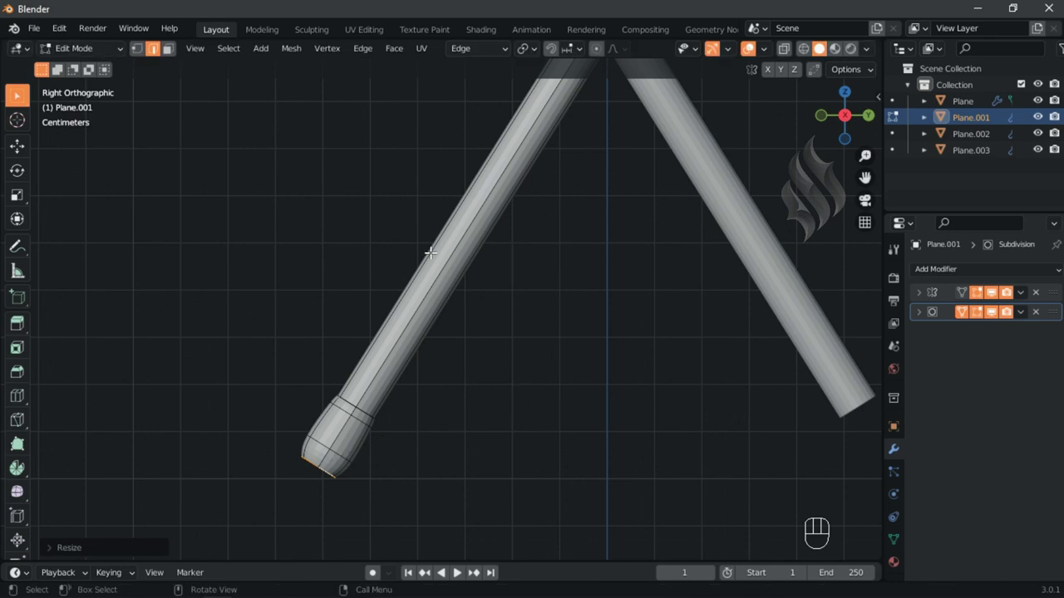
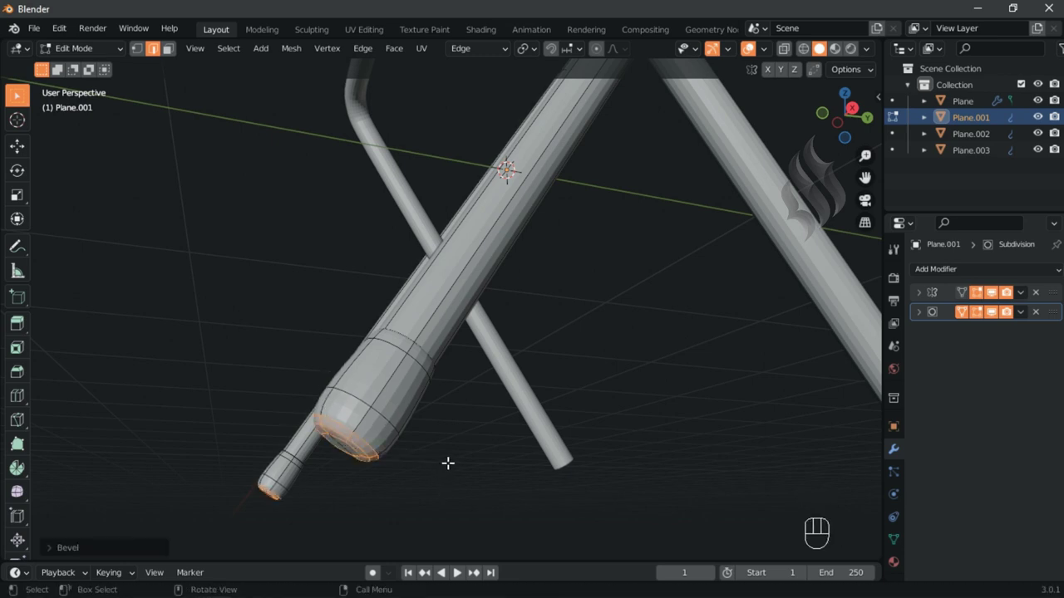
pyautogui.press('ctrl+r')
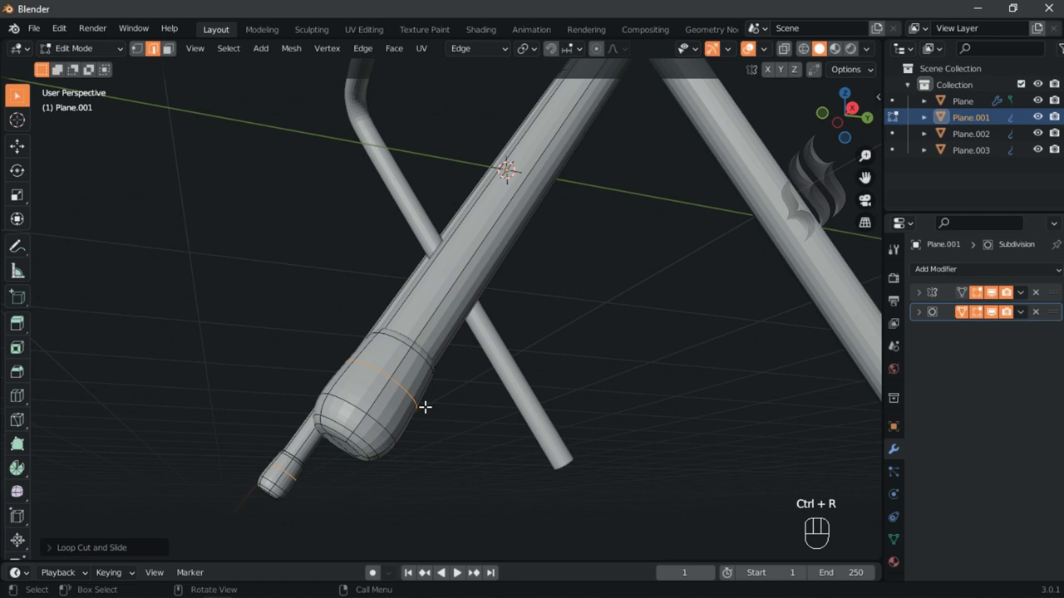
pyautogui.press('KP_3')
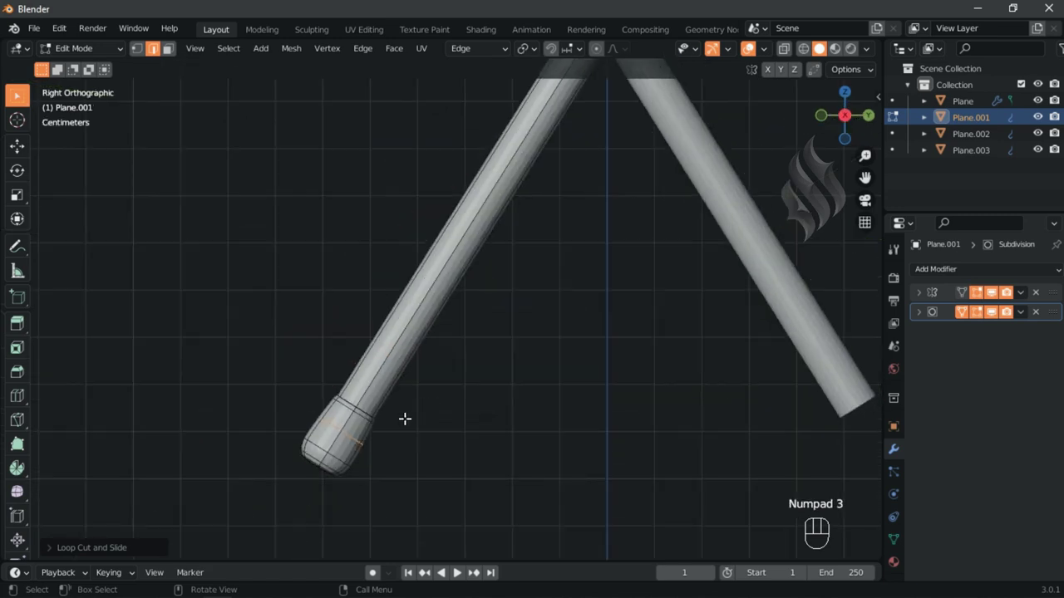
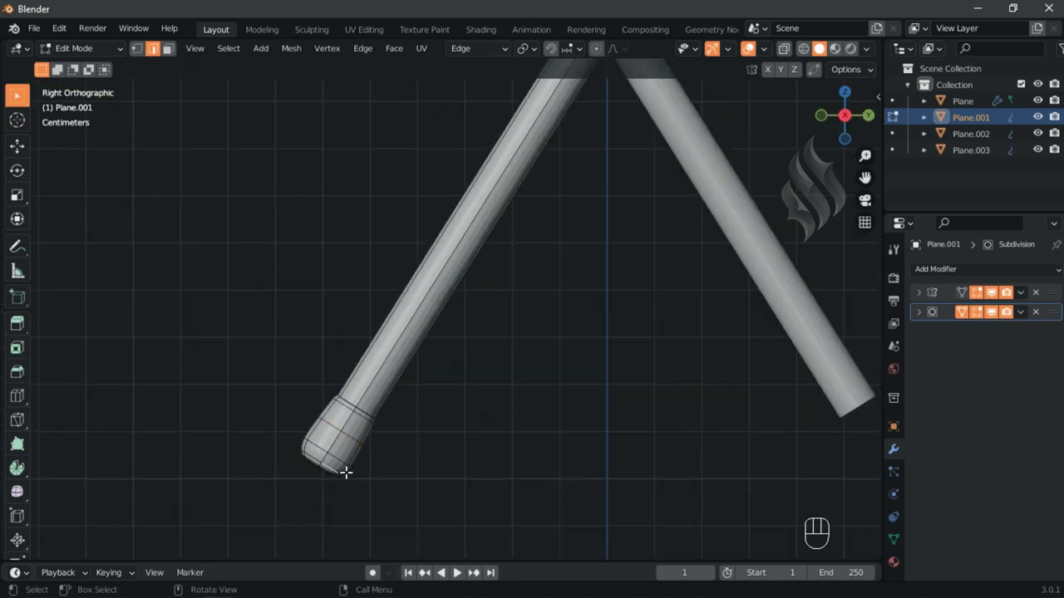
# - Duplicate the foot cap faces and separate them into their own object Plane.004
pyautogui.press('shift+d')
pyautogui.press('p')
pyautogui.press('Tab')
pyautogui.click(365, 445)
pyautogui.click(859, 344)
pyautogui.middleClick(477, 352)
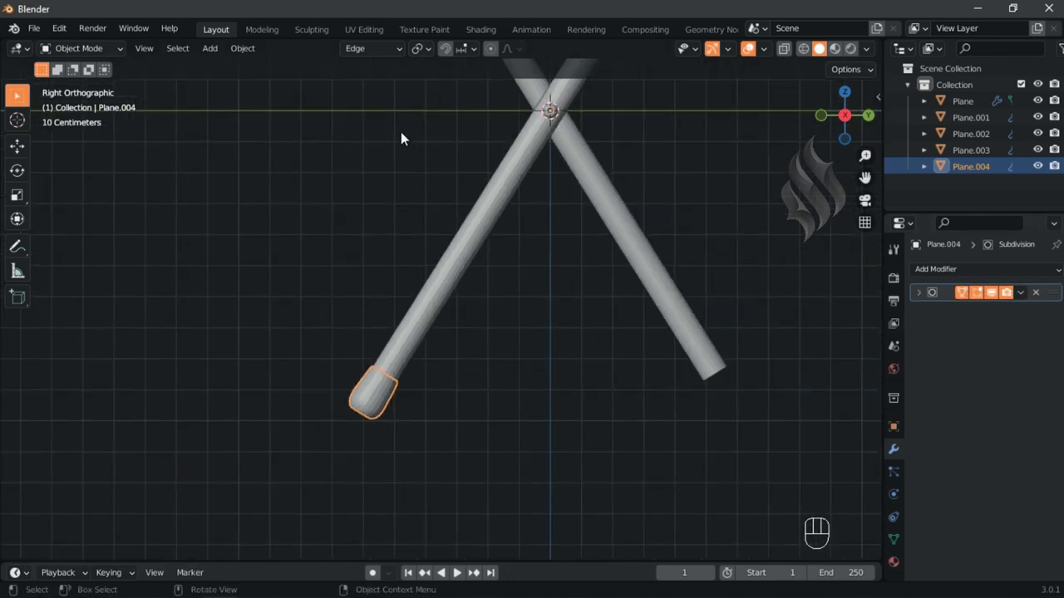
# - Mirror the foot cap onto the other leg end and shift it 8.5 cm along X
pyautogui.moveTo(398, 54); pyautogui.dragTo(518, 352)
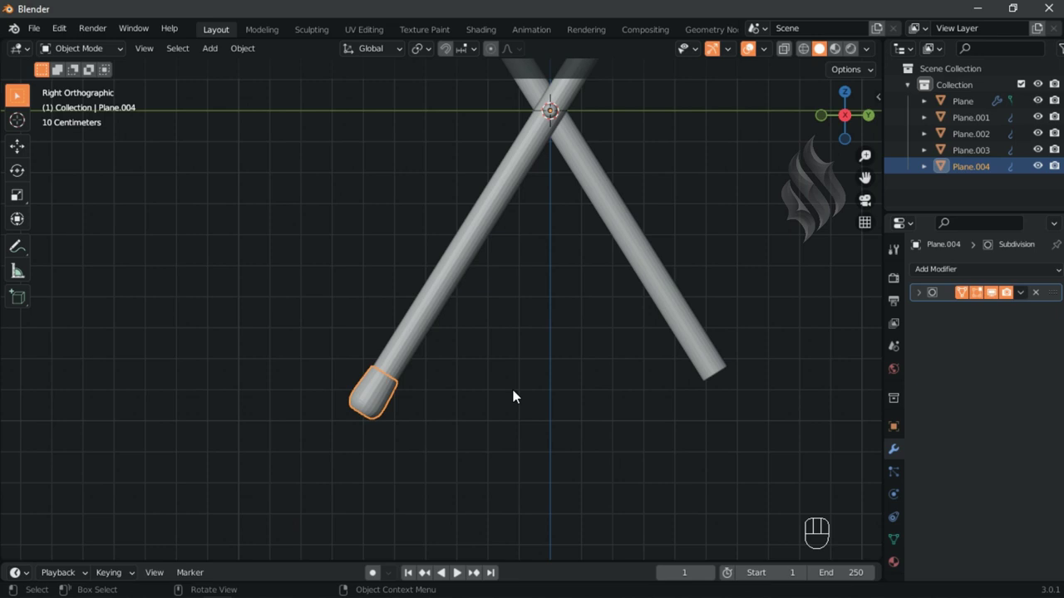
pyautogui.press('ctrl+m')
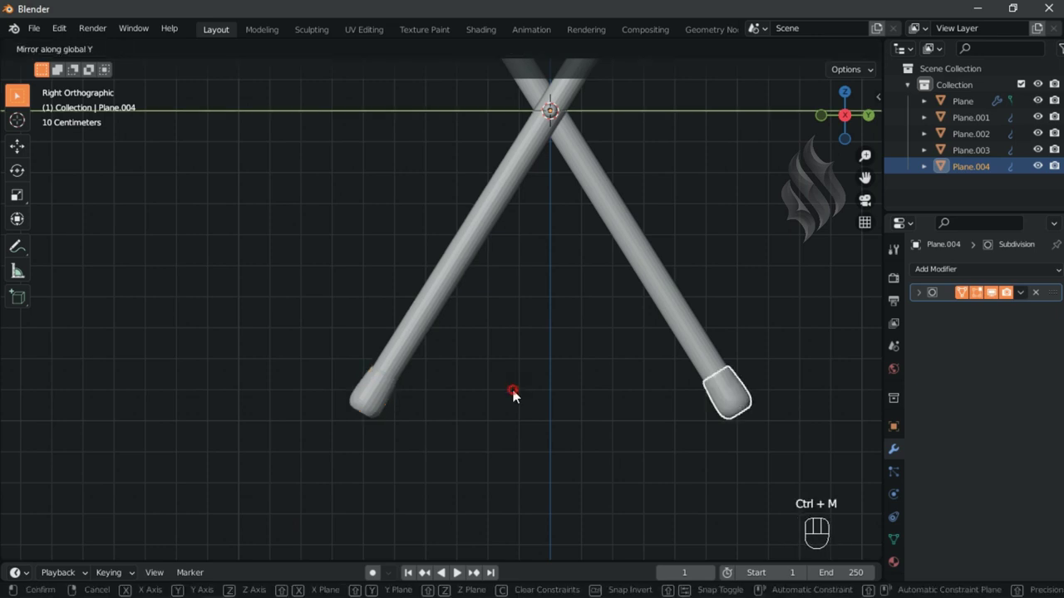
pyautogui.press('KP_1')
pyautogui.press('g')
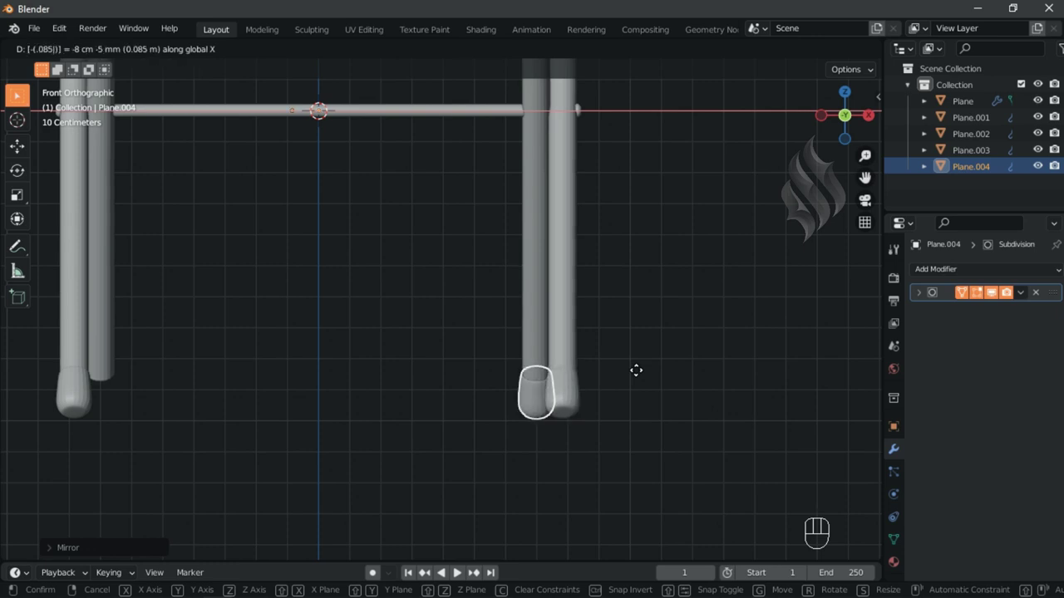
pyautogui.press('KP_3')
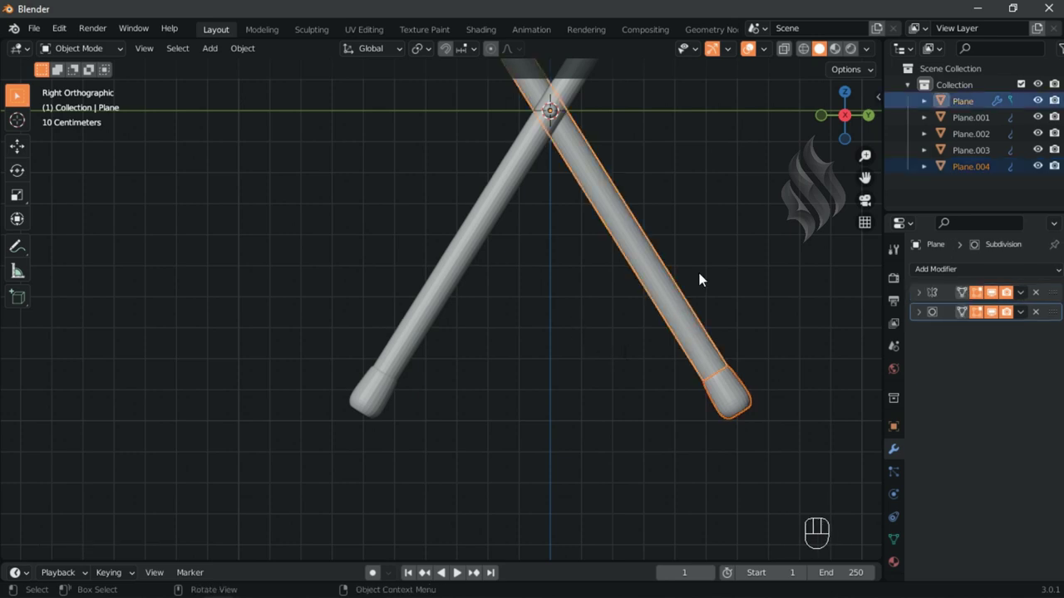
# - Join the mirrored foot cap into the crossing leg piece Plane
pyautogui.rightClick(707, 279)
pyautogui.moveTo(533, 300); pyautogui.dragTo(537, 323)
pyautogui.press('shift+c')
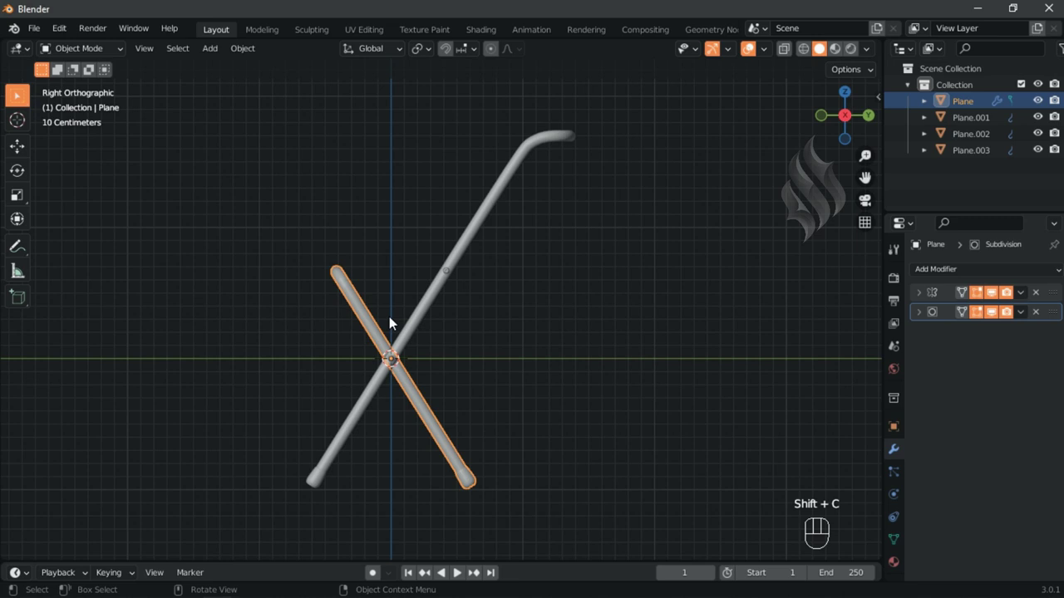
# - Add a cube, flatten it into a thin slab and raise it to seat height
pyautogui.press('shift+a')
pyautogui.press('s')
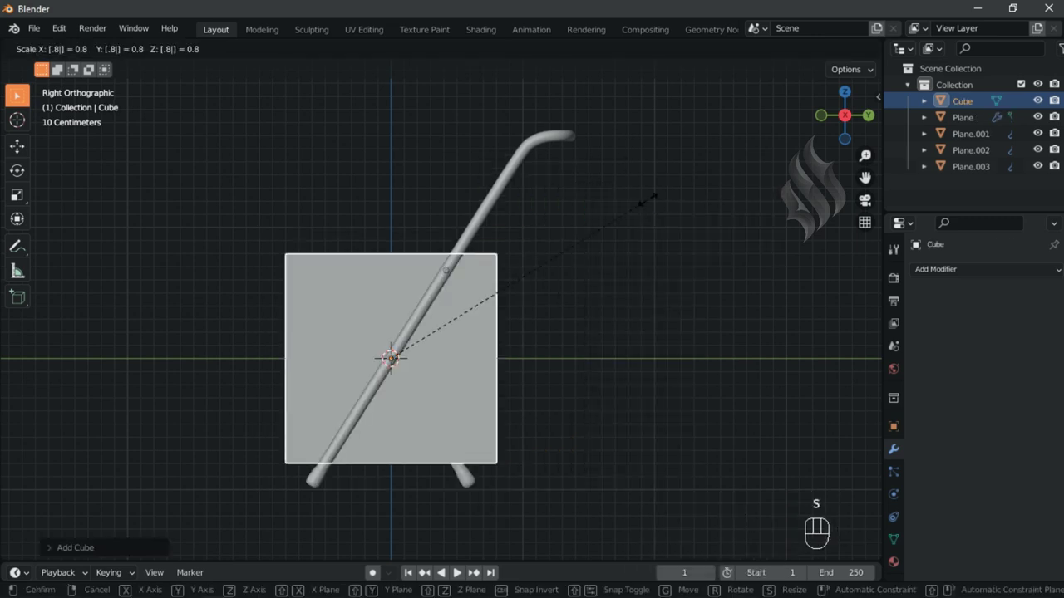
pyautogui.press('s')
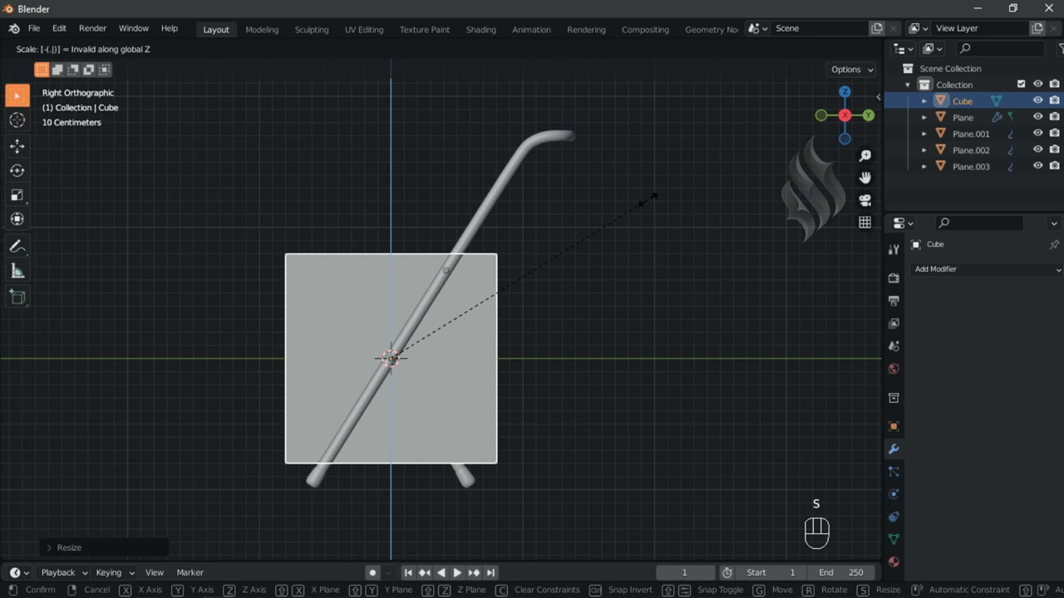
pyautogui.press('g')
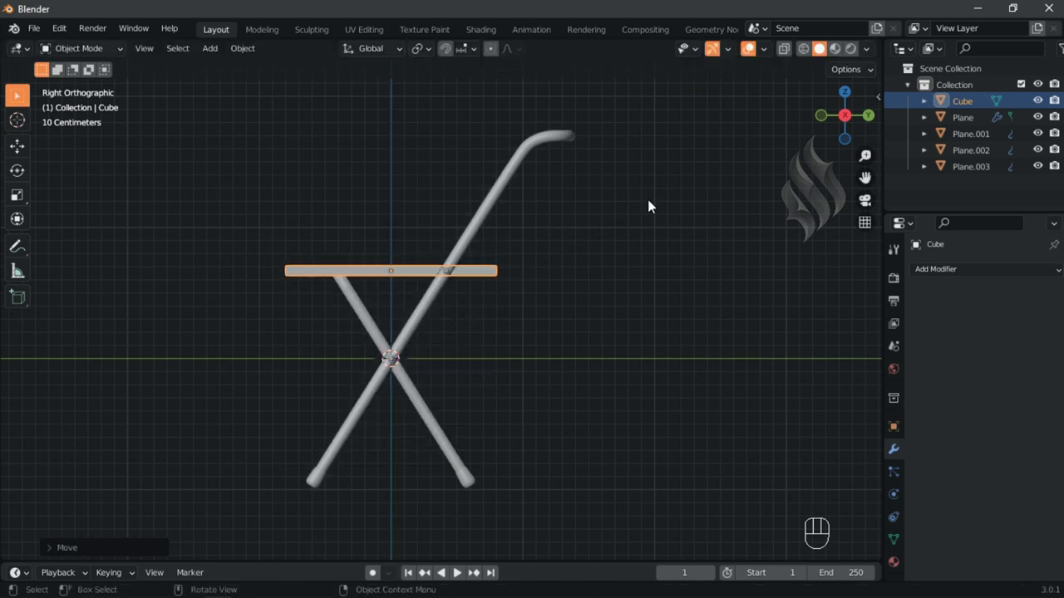
# - Fit the seat slab's depth and stretch it across the frame width along X
pyautogui.press('s')
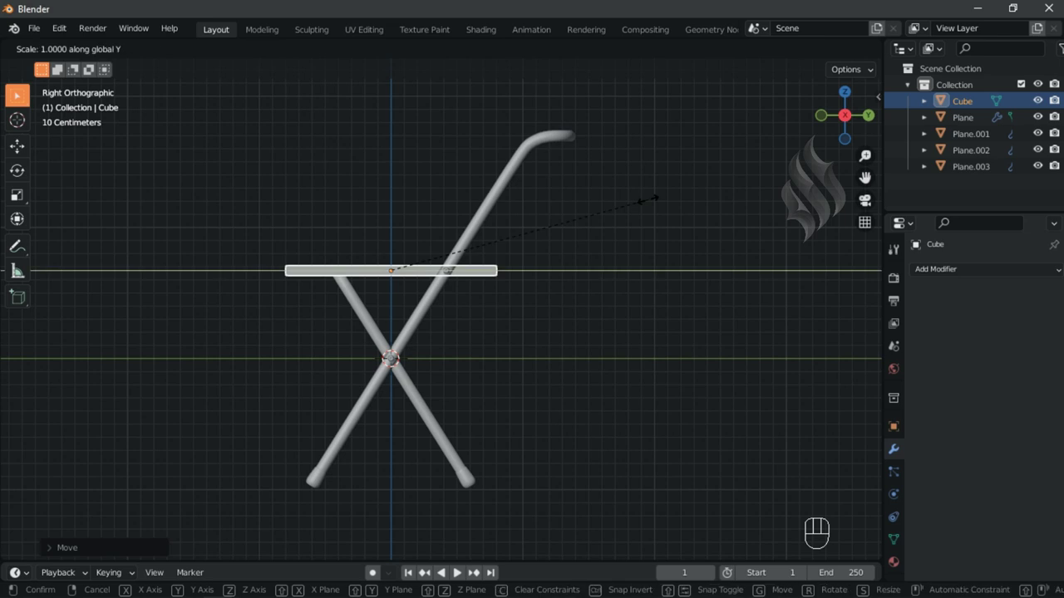
pyautogui.press('KP_1')
pyautogui.press('s')
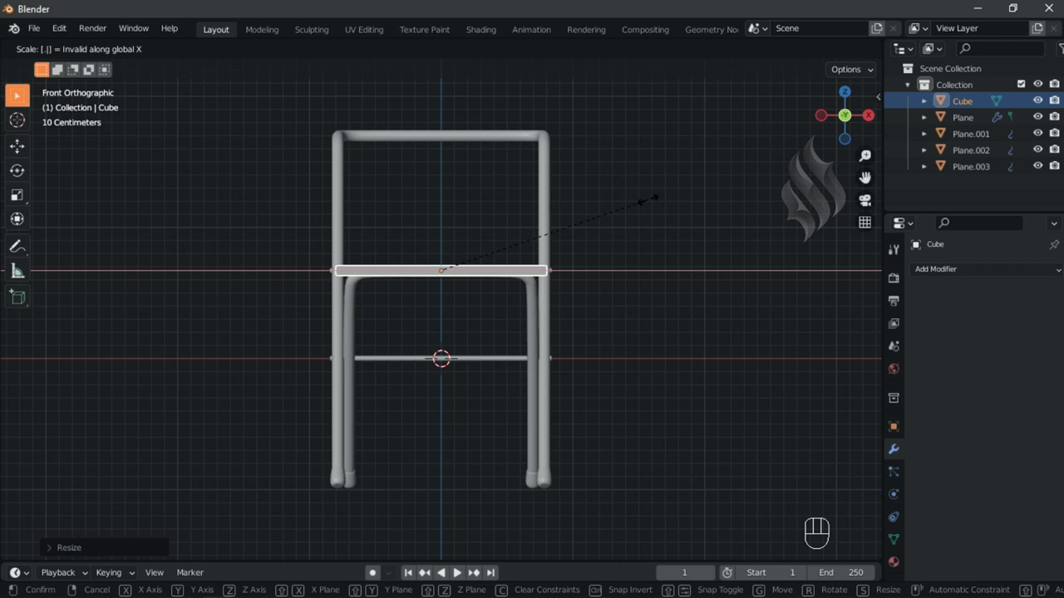
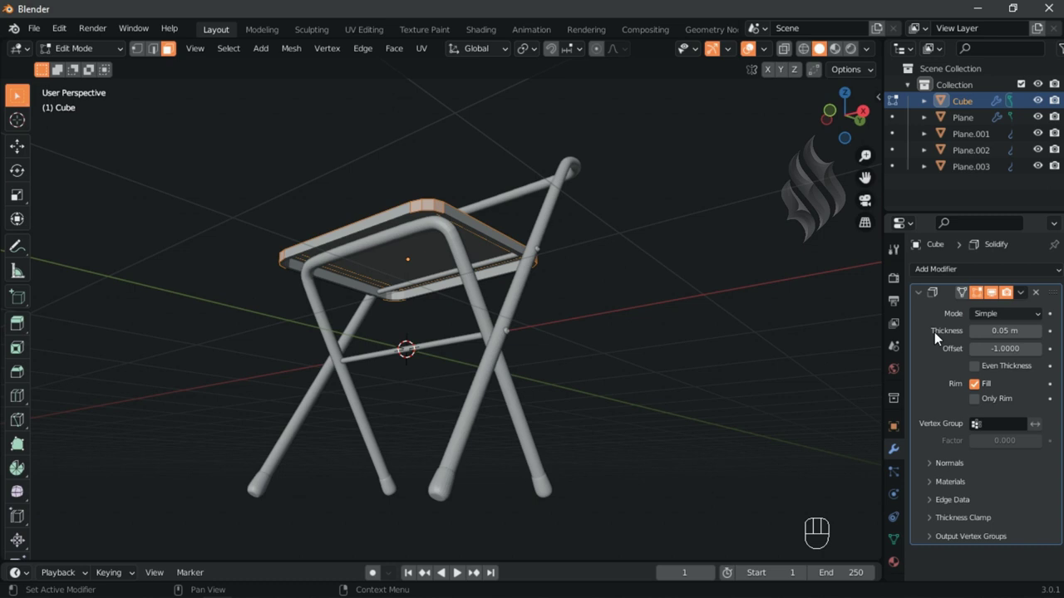
# - Add a Subdivision Surface modifier to the seat with viewport level 2
pyautogui.click(928, 318)
pyautogui.click(927, 299)
pyautogui.click(844, 513)
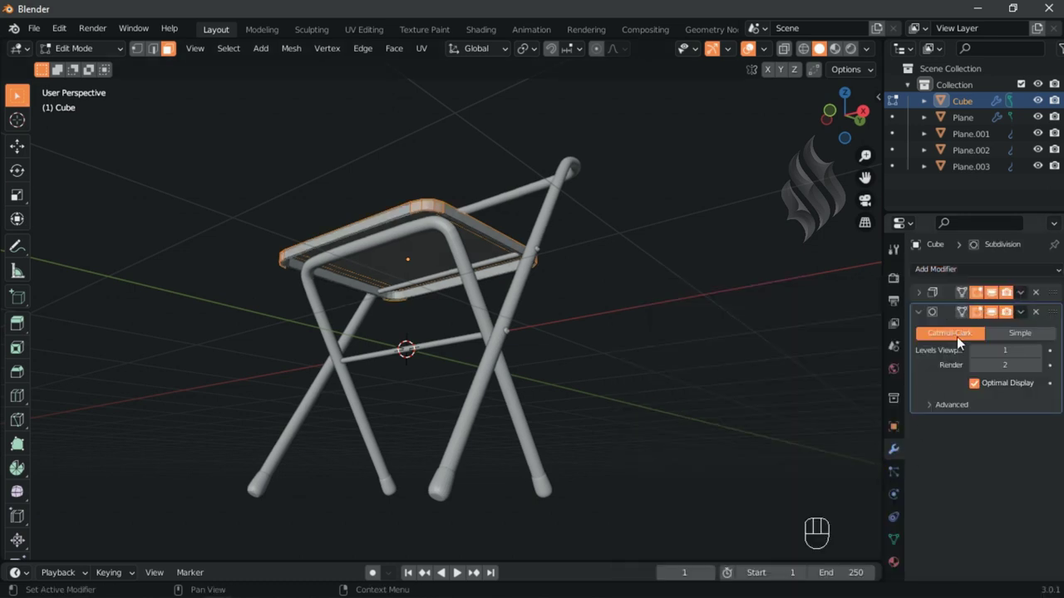
pyautogui.moveTo(1045, 356); pyautogui.dragTo(964, 332)
pyautogui.click(964, 316)
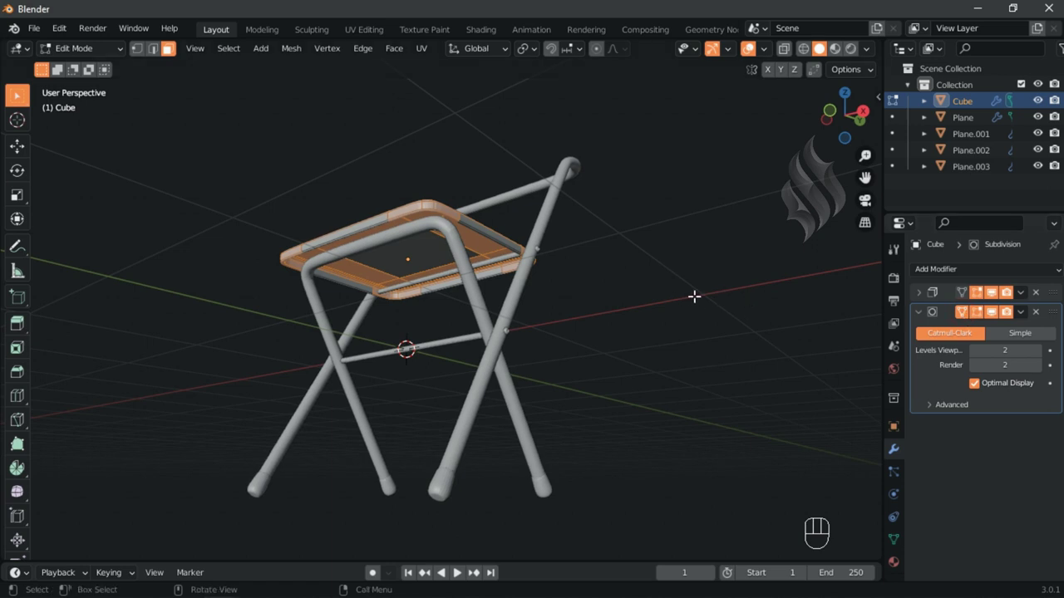
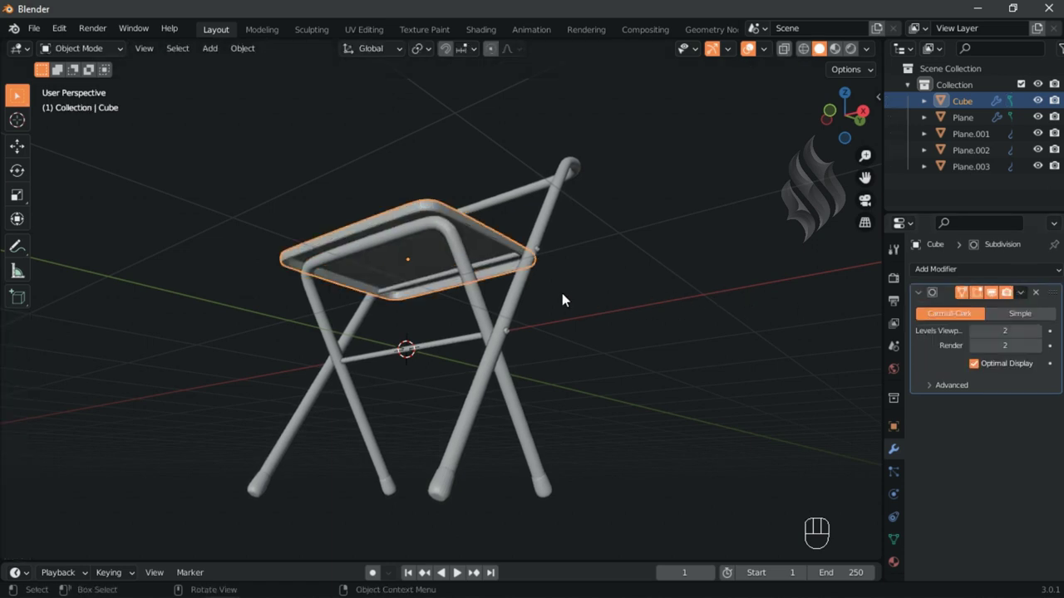
# - Join the seat into seat frame Plane.003 and crease its rim edge loops to 1
pyautogui.click(511, 266)
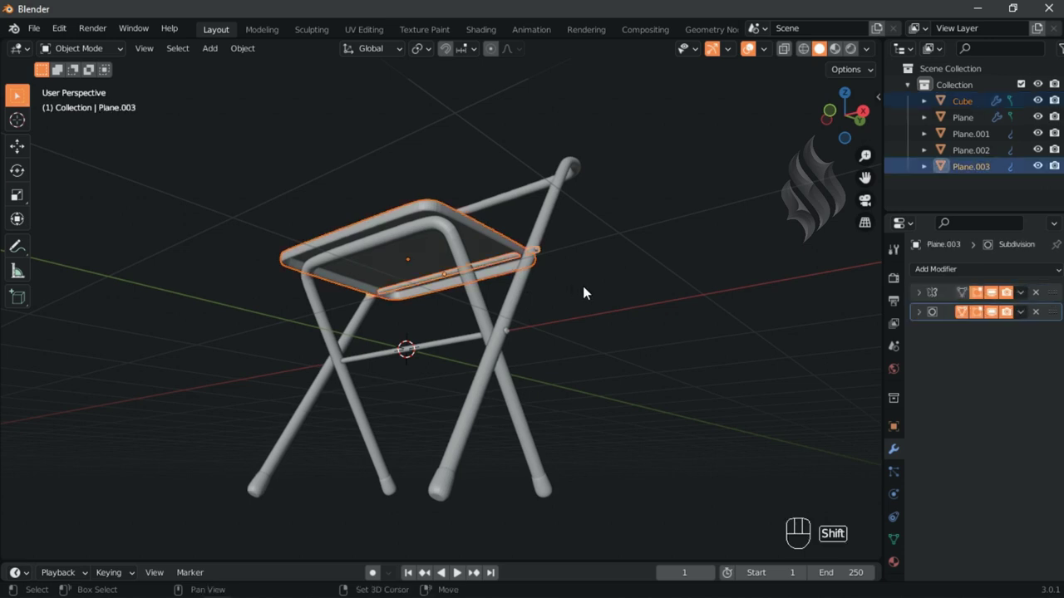
pyautogui.rightClick(594, 293)
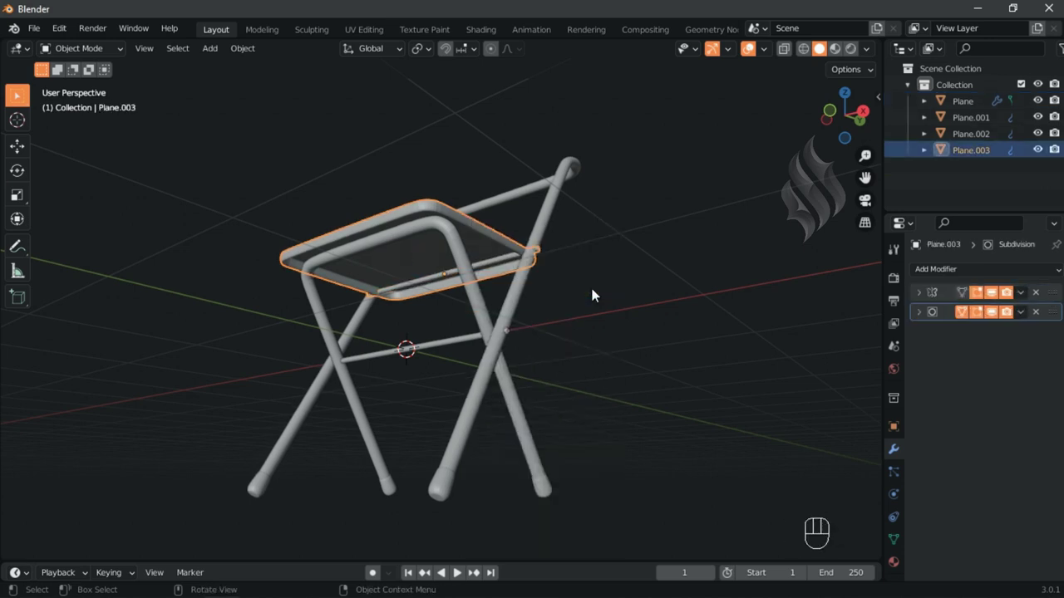
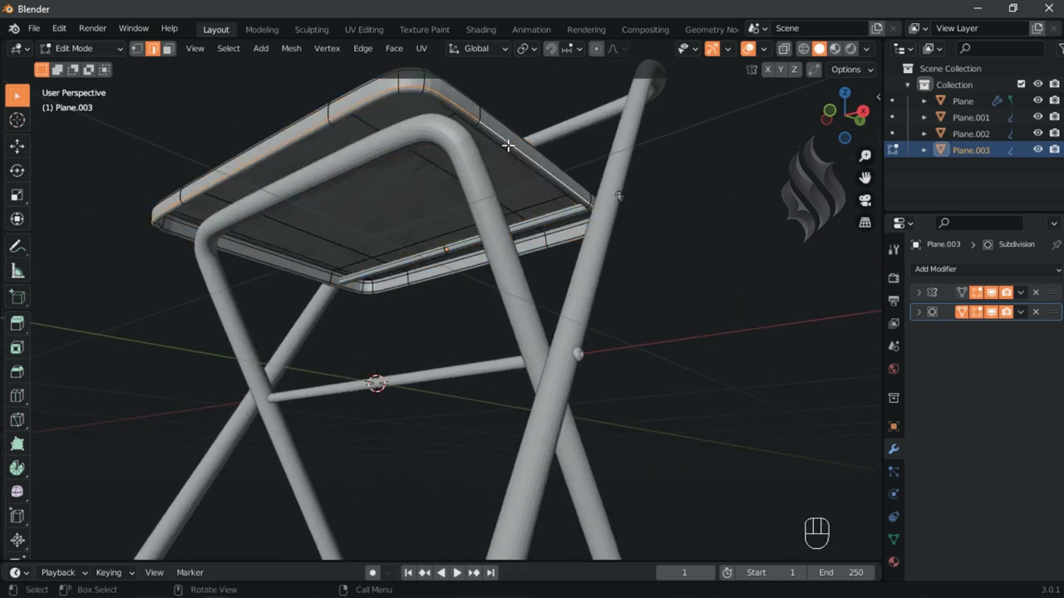
pyautogui.press('shift+e')
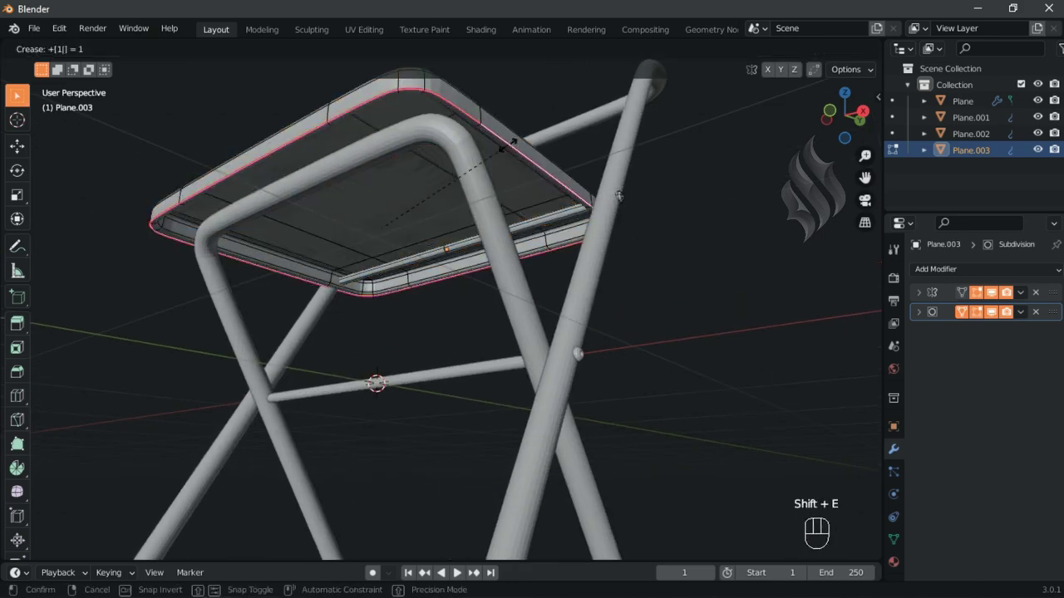
pyautogui.press('Tab')
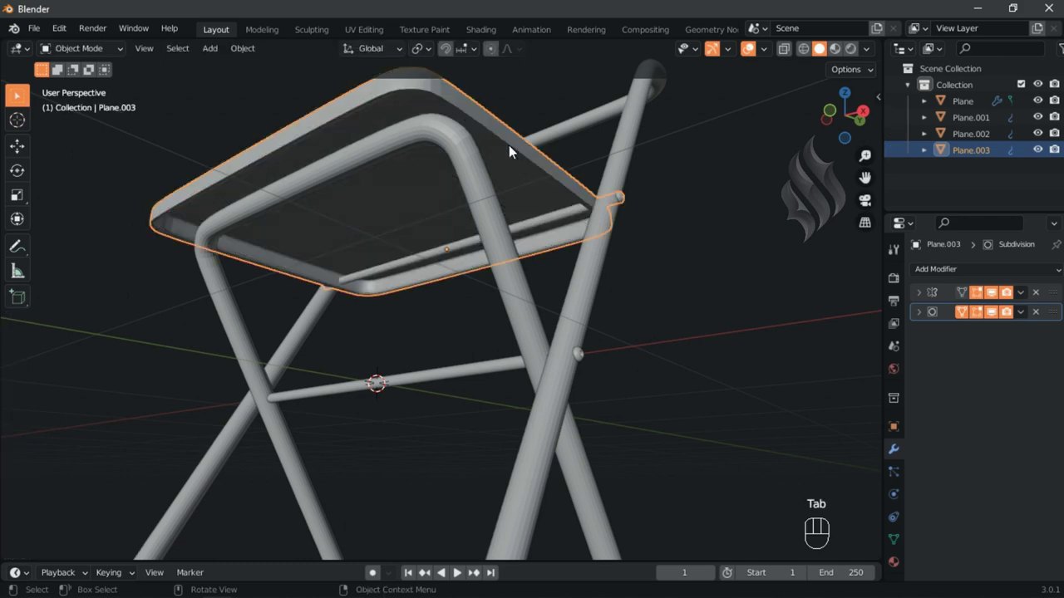
# - Orbit round to the chair's front and select the back frame piece
pyautogui.moveTo(515, 166); pyautogui.dragTo(521, 184)
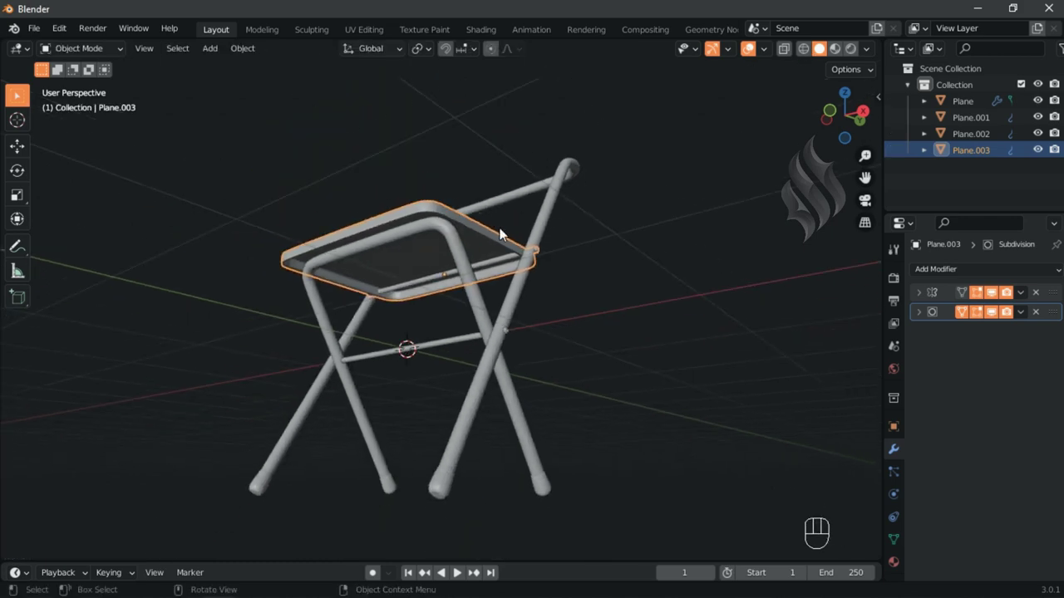
pyautogui.moveTo(500, 293); pyautogui.dragTo(490, 332)
pyautogui.press('KP_3')
pyautogui.moveTo(418, 268); pyautogui.dragTo(522, 155)
pyautogui.click(499, 134)
# - Slide an edge loop along Plane.001's top bar and duplicate those edges for the backrest
pyautogui.press('Tab')
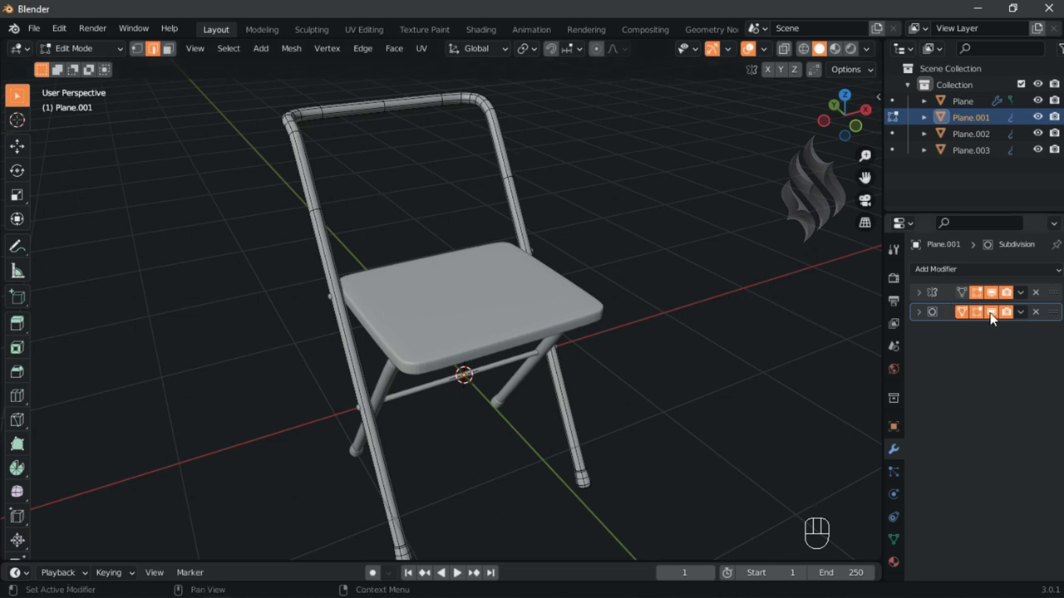
pyautogui.click(888, 277)
pyautogui.press('ctrl+r')
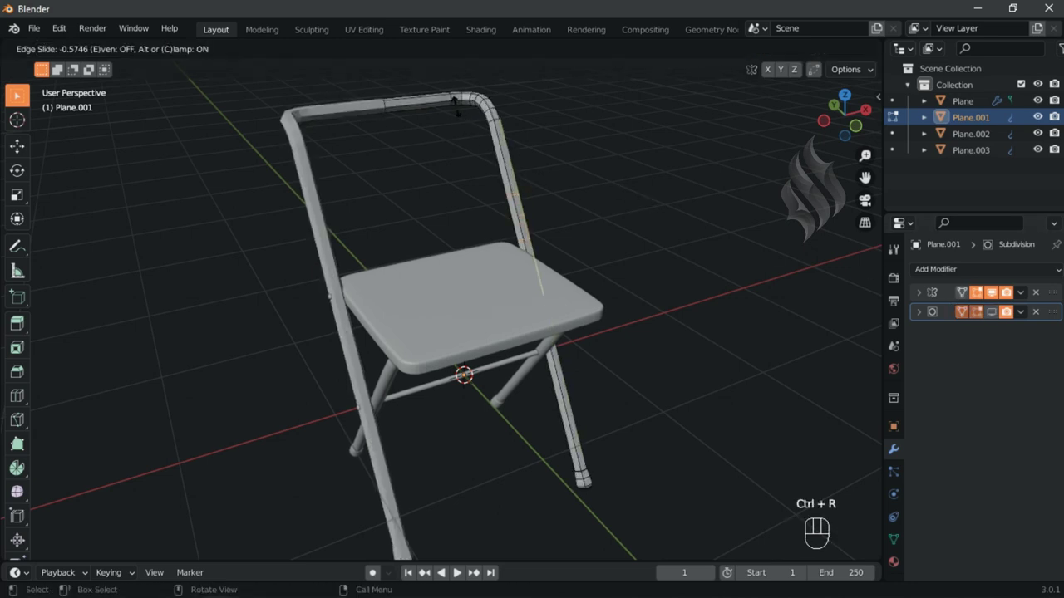
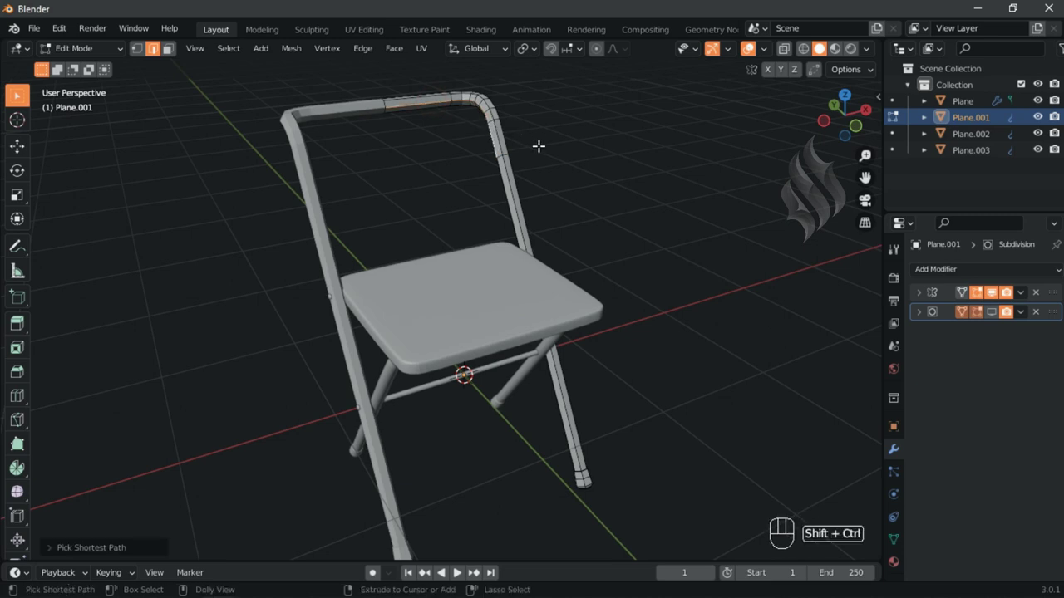
pyautogui.press('shift+d')
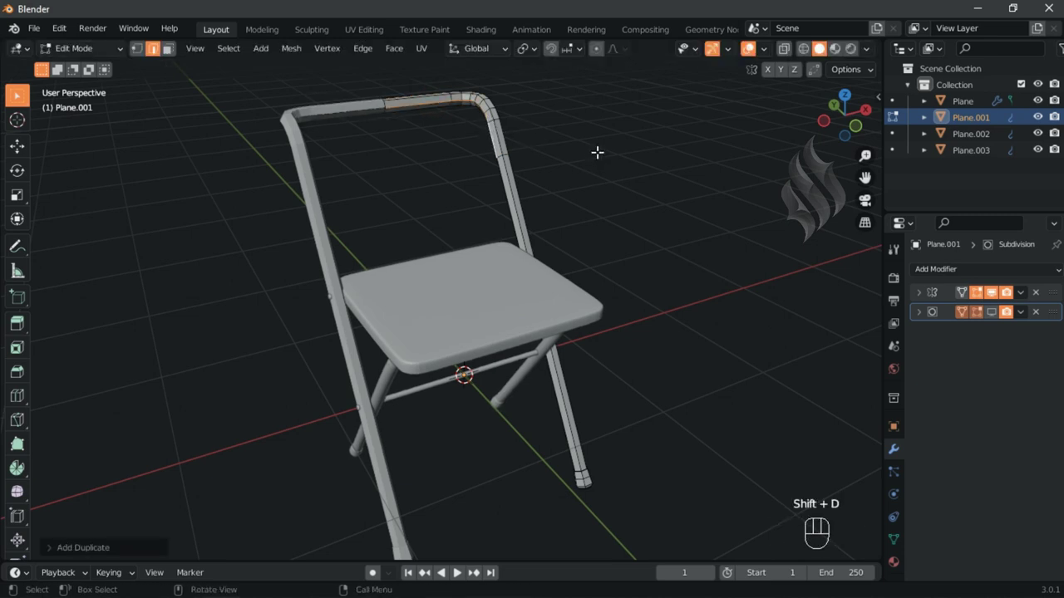
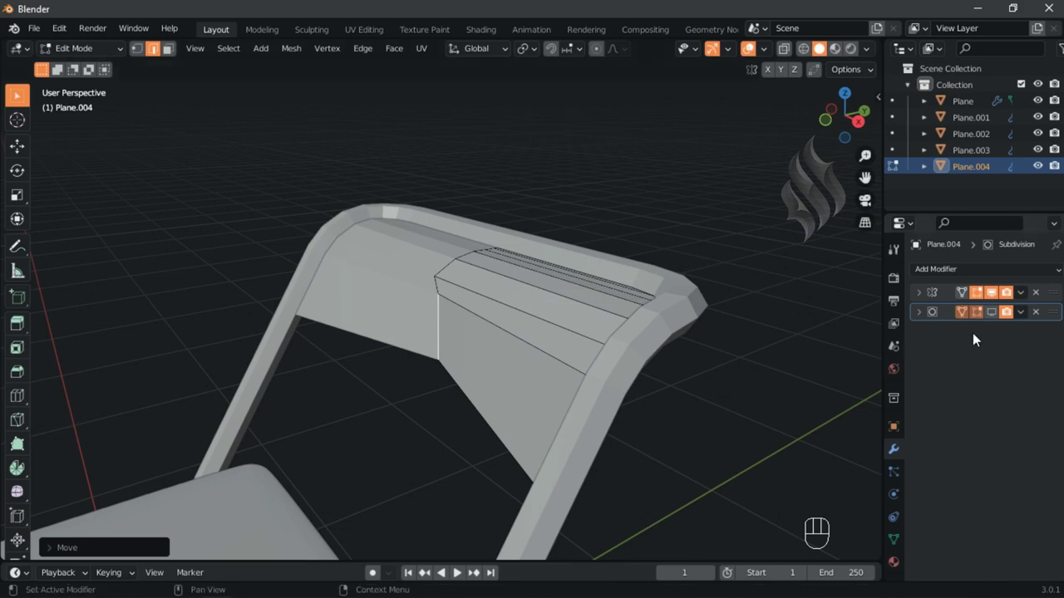
# - Scale backrest panel Plane.004 to fill the back frame and return to object mode
pyautogui.click(873, 330)
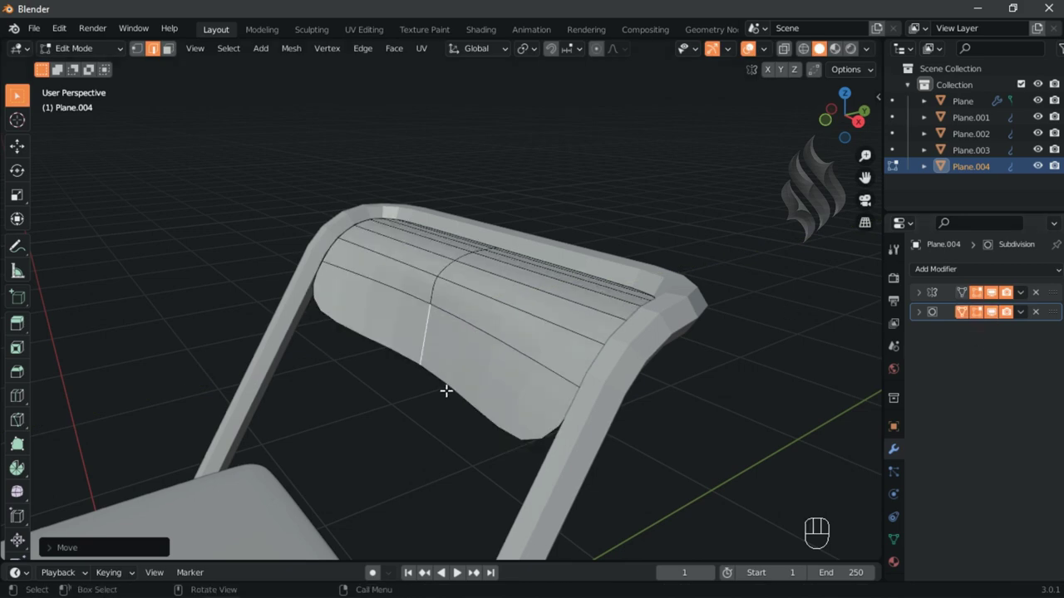
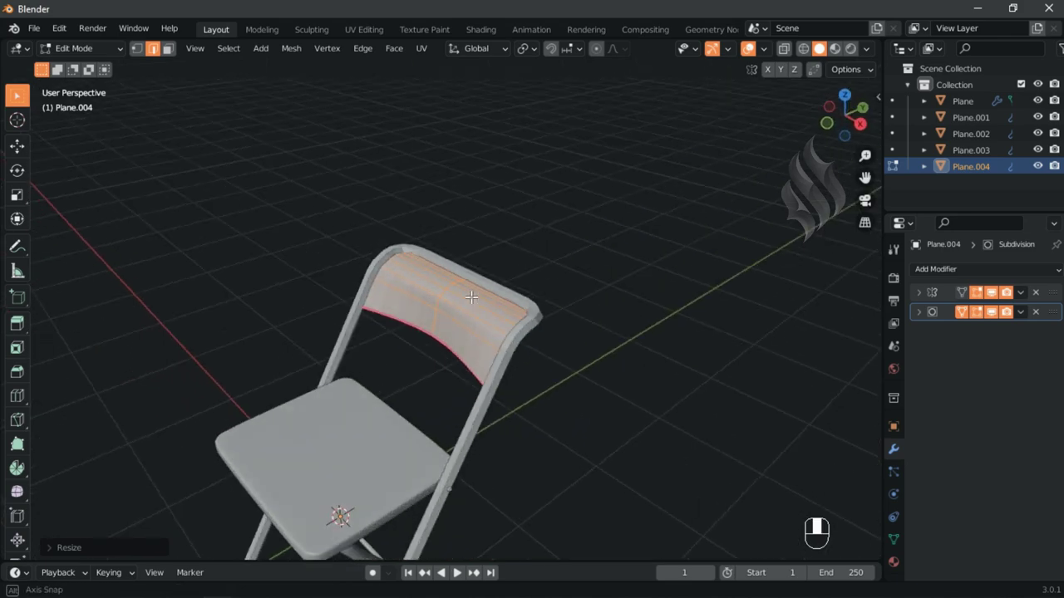
pyautogui.press('shift+c')
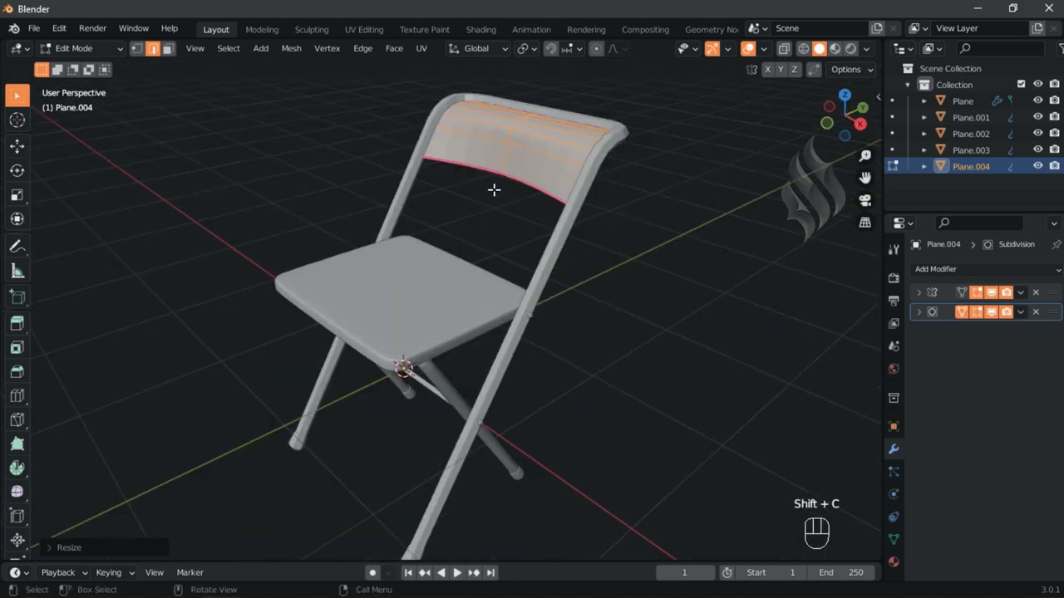
pyautogui.press('Tab')
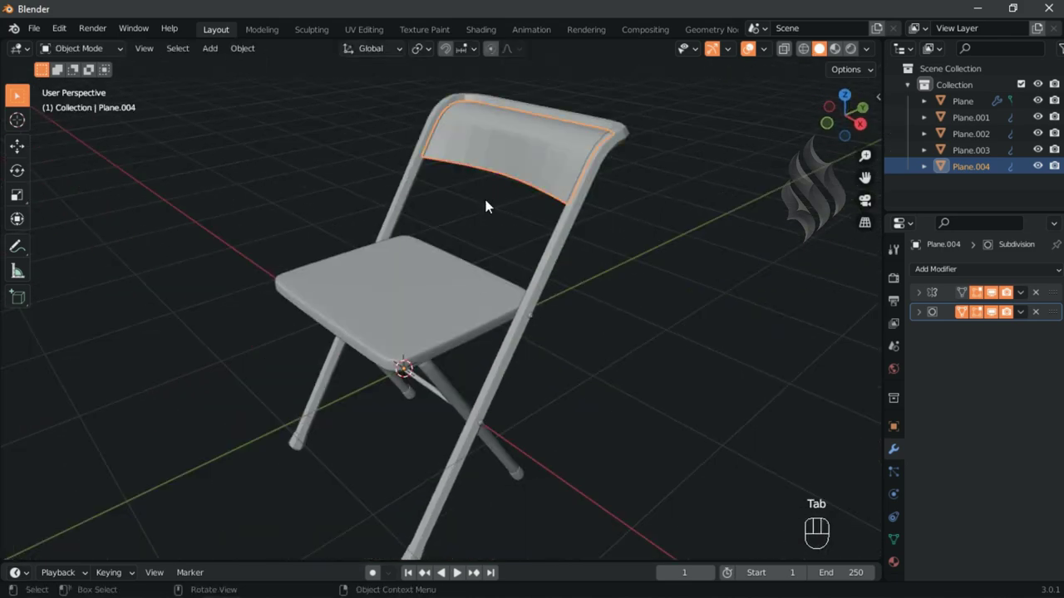
pyautogui.middleClick(488, 222)
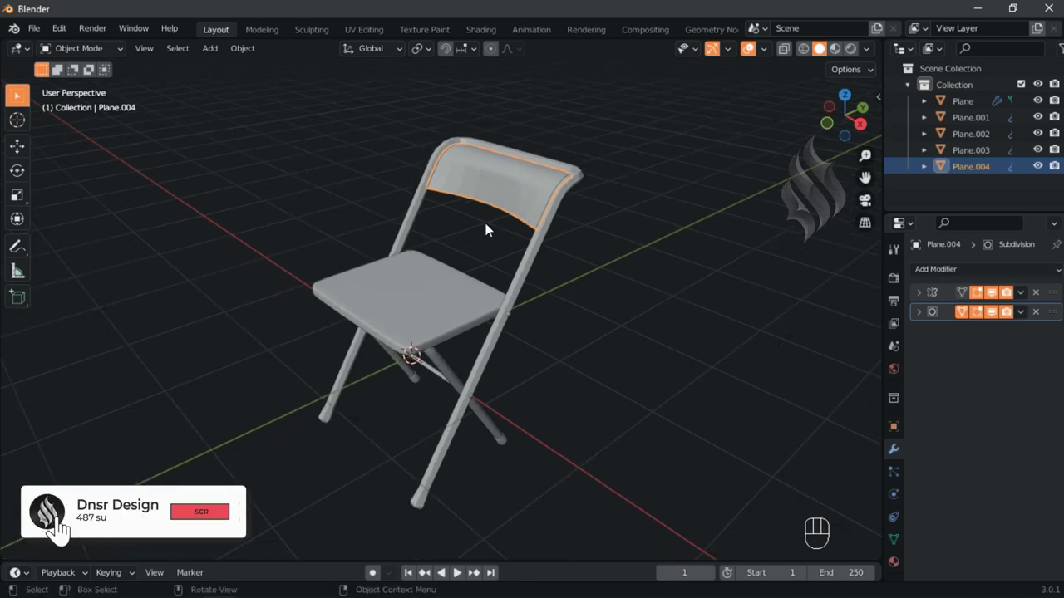
pyautogui.press('a')
pyautogui.rightClick(493, 229)
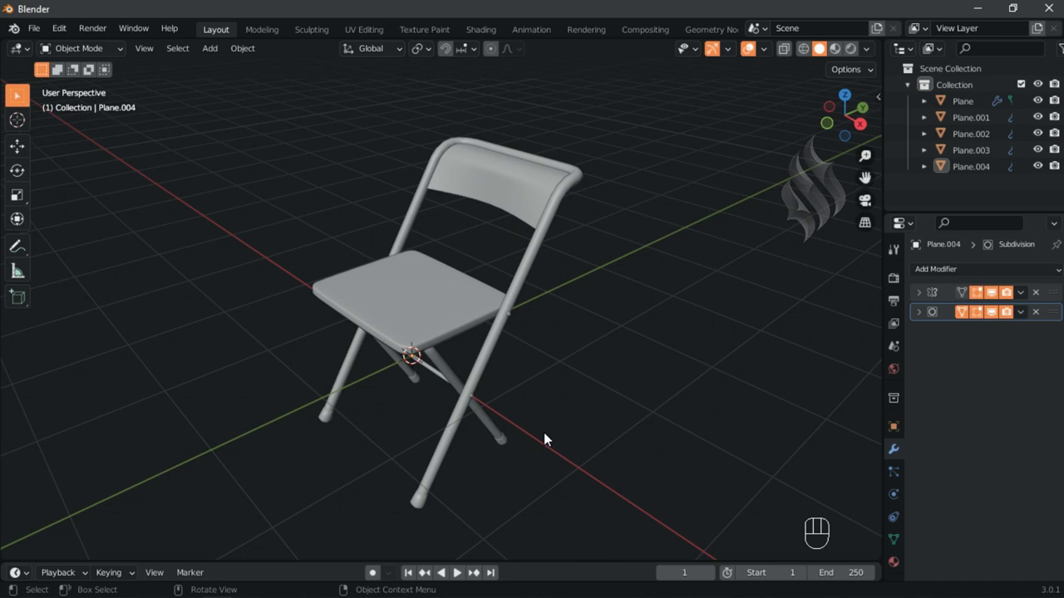
# - Give backrest Plane.004 a Solidify modifier, 0.01 m, even thickness, high-quality normals
pyautogui.click(523, 212)
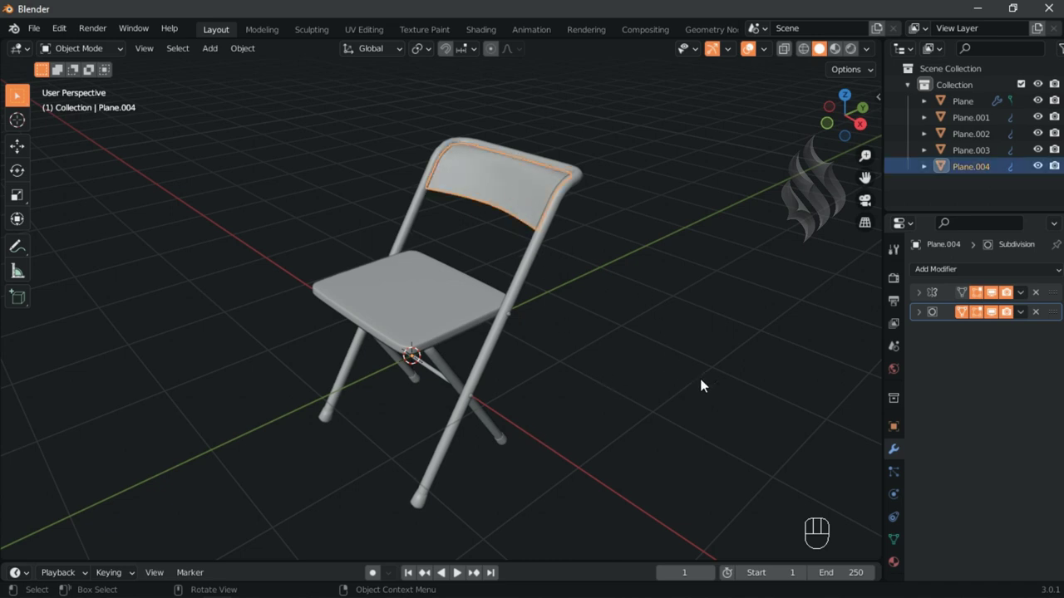
pyautogui.click(989, 450)
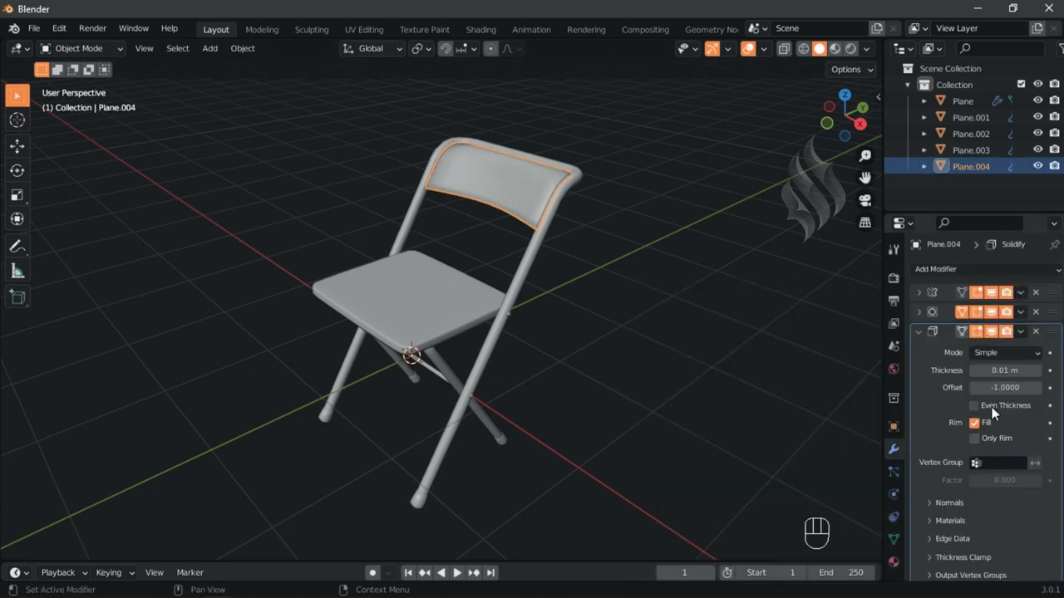
pyautogui.click(956, 488)
pyautogui.click(966, 516)
pyautogui.click(976, 542)
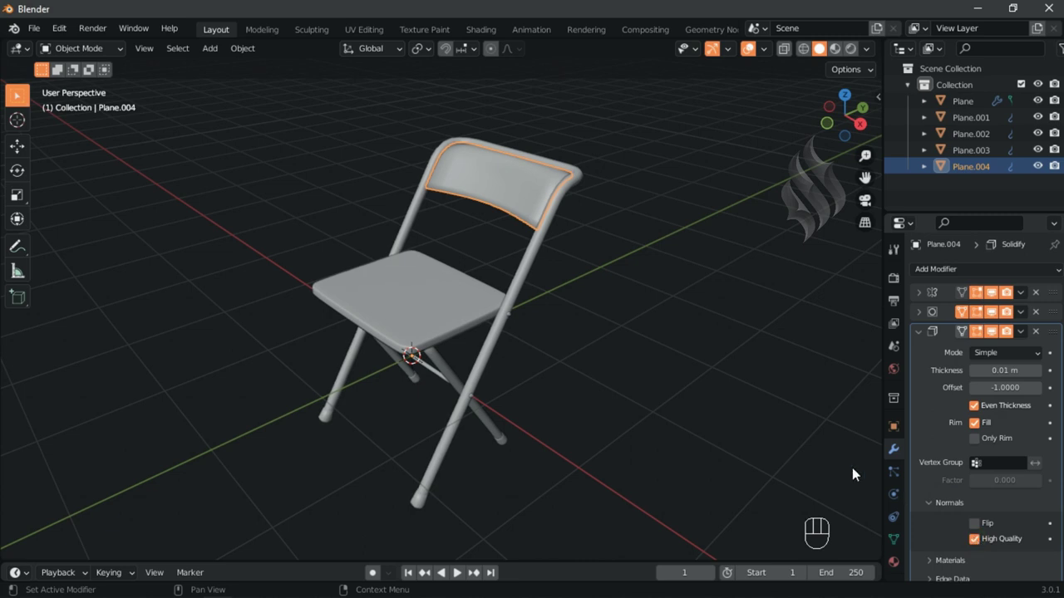
pyautogui.click(927, 339)
pyautogui.moveTo(927, 318); pyautogui.dragTo(1041, 351)
pyautogui.moveTo(1011, 349); pyautogui.dragTo(953, 347)
pyautogui.click(923, 318)
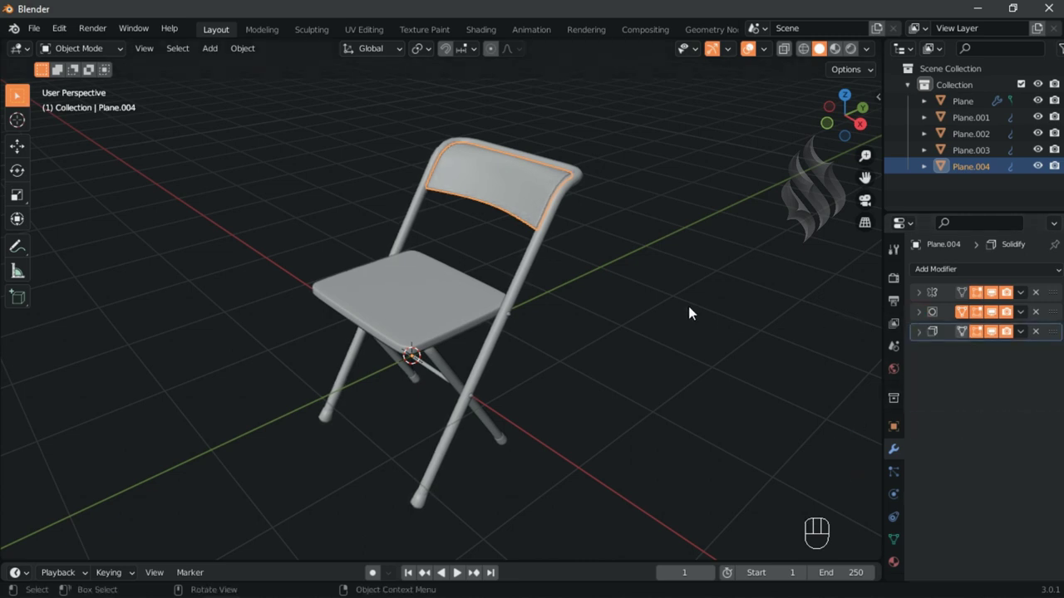
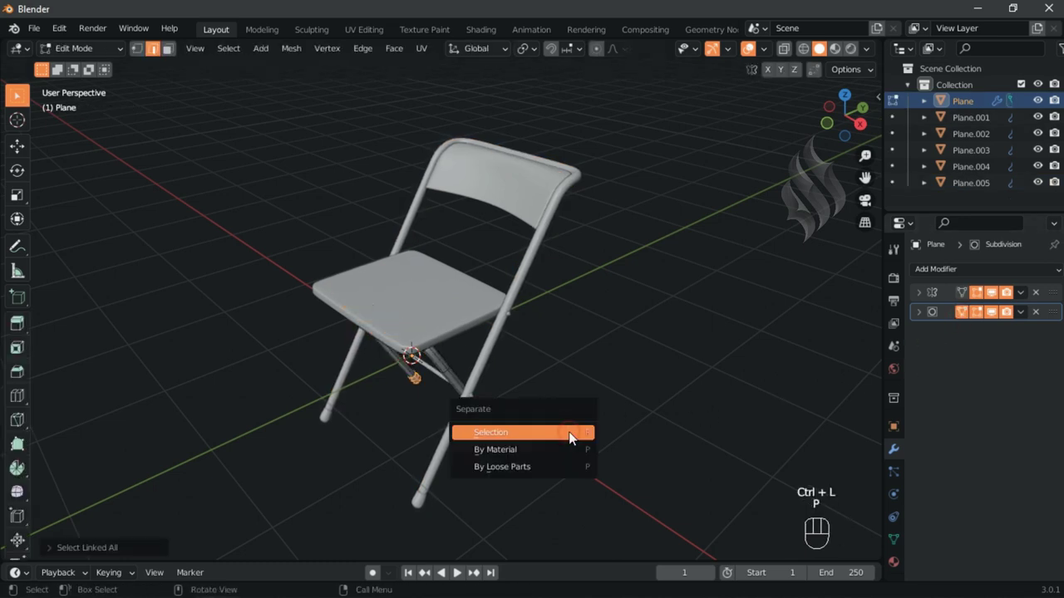
# - Separate the crossing rear leg tubes into their own object and parent them together
pyautogui.press('Tab')
pyautogui.click(514, 448)
pyautogui.click(578, 407)
pyautogui.press('ctrl+p')
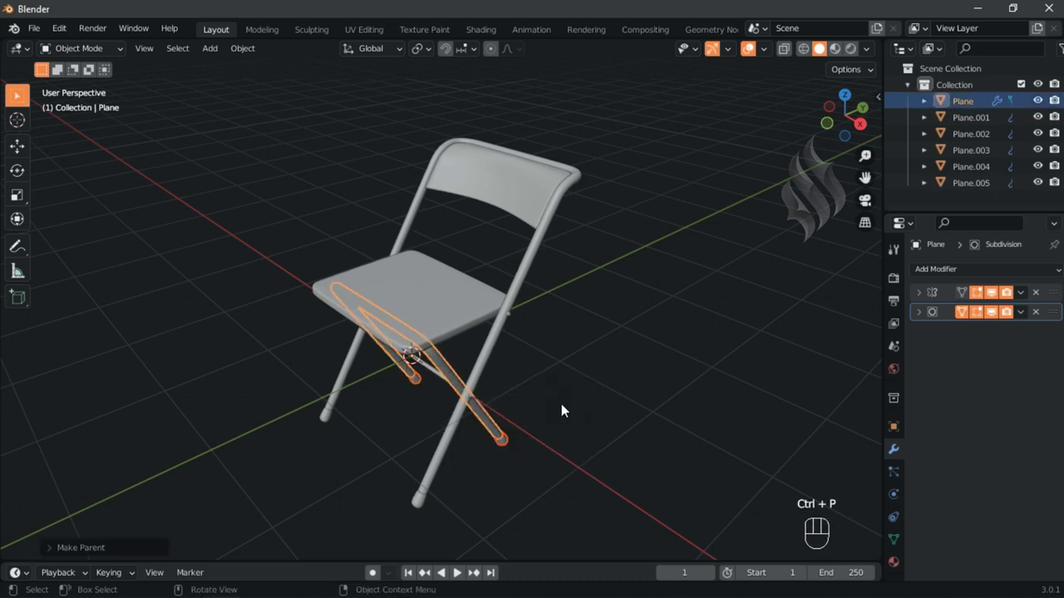
# - Parent the remaining chair pieces to the frame, leaving Plane and Plane.001 top-level
pyautogui.click(430, 511)
pyautogui.click(430, 373)
pyautogui.click(474, 313)
pyautogui.click(522, 216)
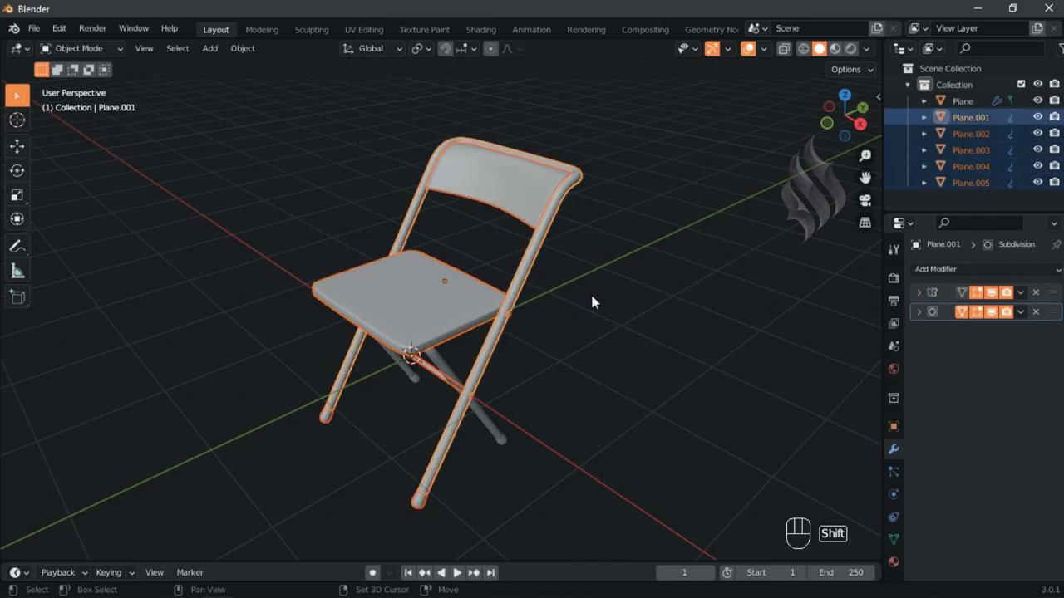
pyautogui.press('ctrl+p')
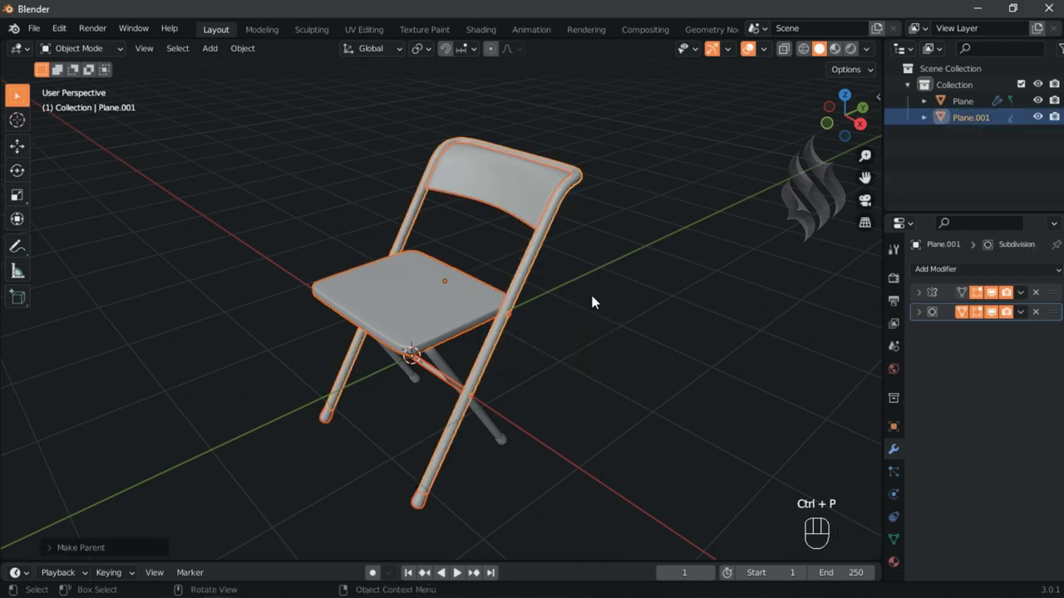
# - In right side view with a taller timeline, rotate the frame into a partial fold at frame 20
pyautogui.press('KP_3')
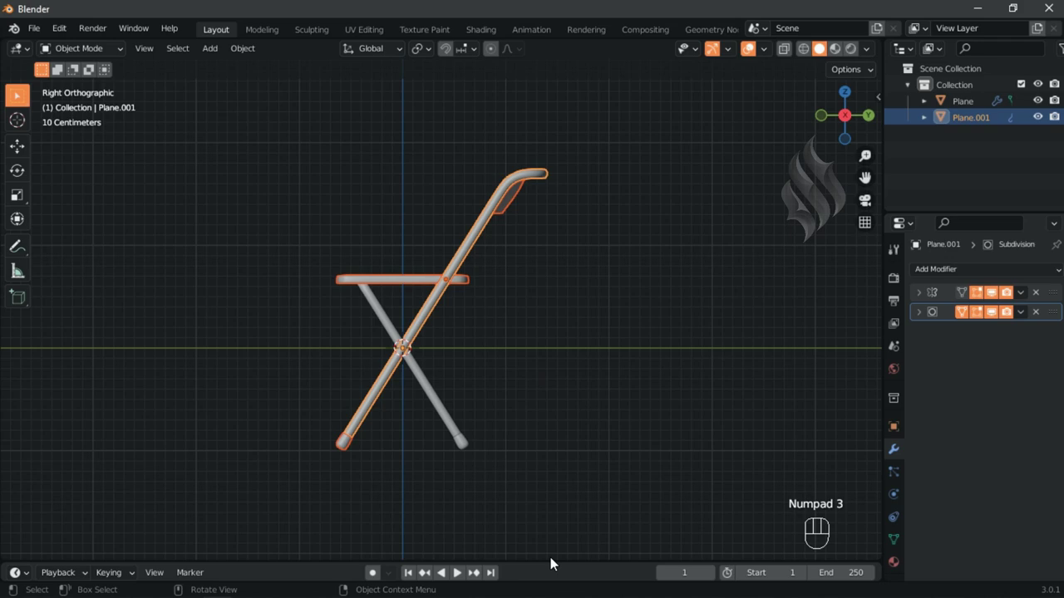
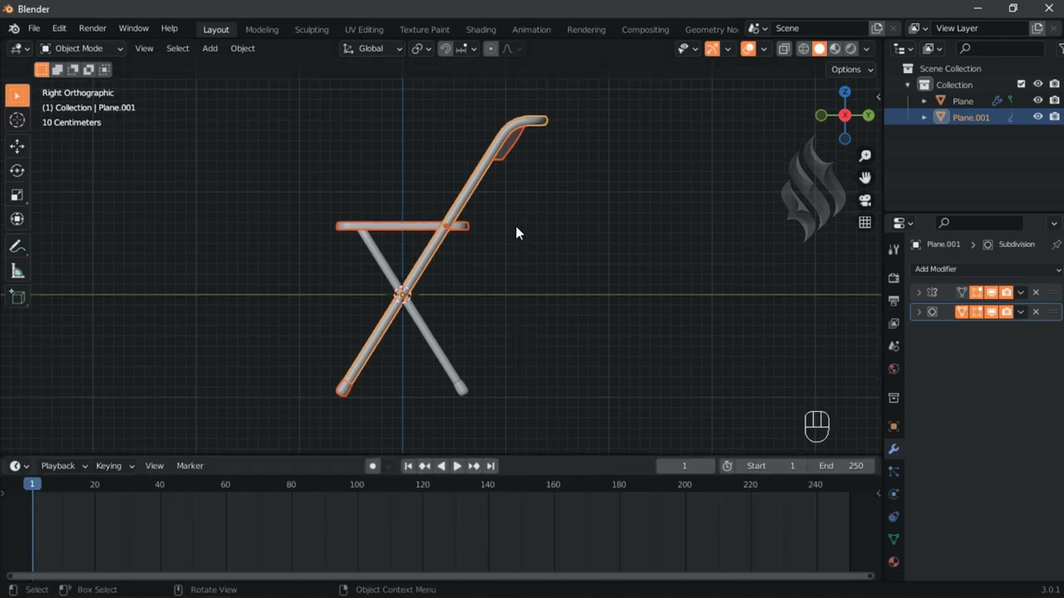
pyautogui.moveTo(525, 251); pyautogui.dragTo(226, 484)
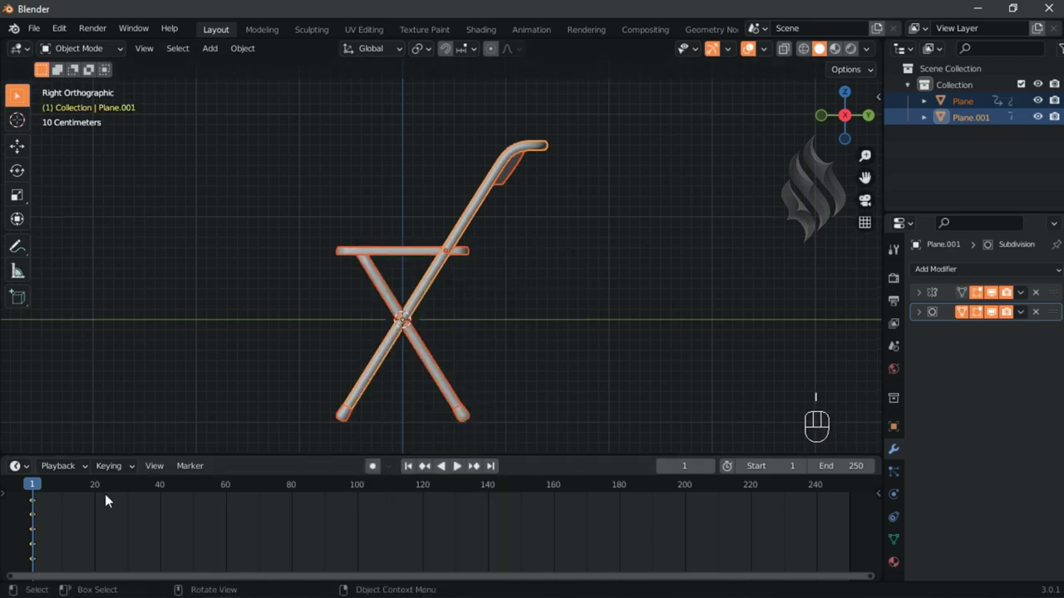
pyautogui.click(100, 496)
pyautogui.click(419, 259)
# - Key the partly folded pose at frame 20, then rotate the legs further at frame 35
pyautogui.click(446, 351)
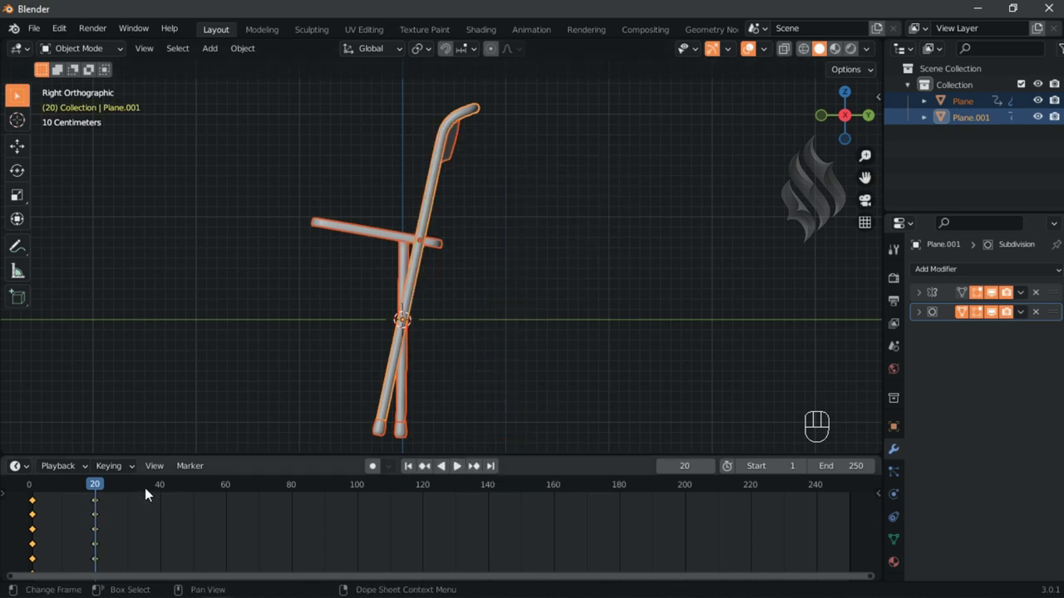
pyautogui.click(150, 495)
pyautogui.click(430, 225)
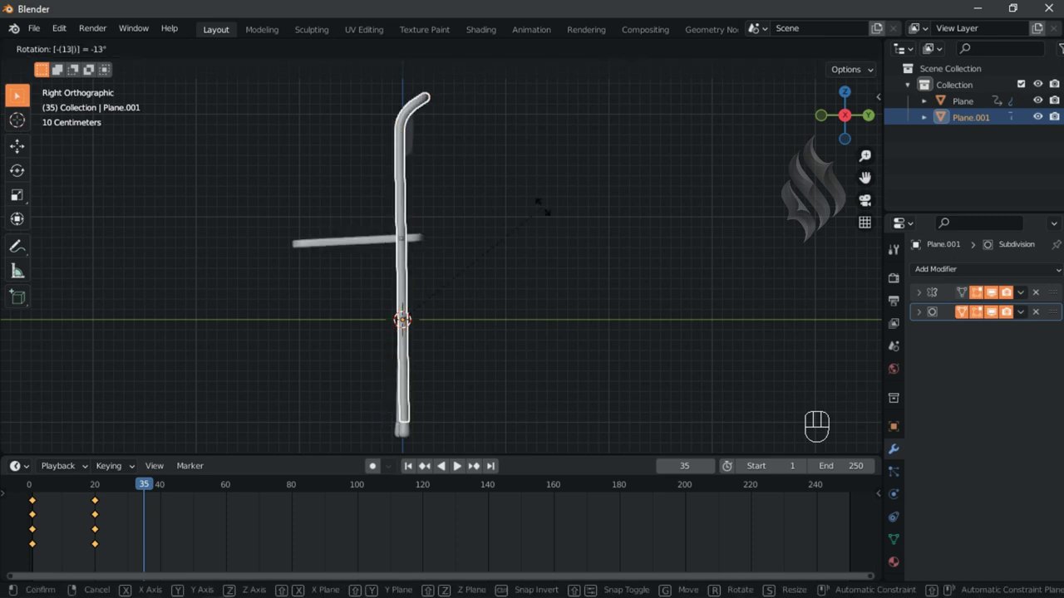
# - Fold the chair flat and key it at frame 50, then duplicate the keys and shift them later
pyautogui.moveTo(367, 251); pyautogui.dragTo(580, 261)
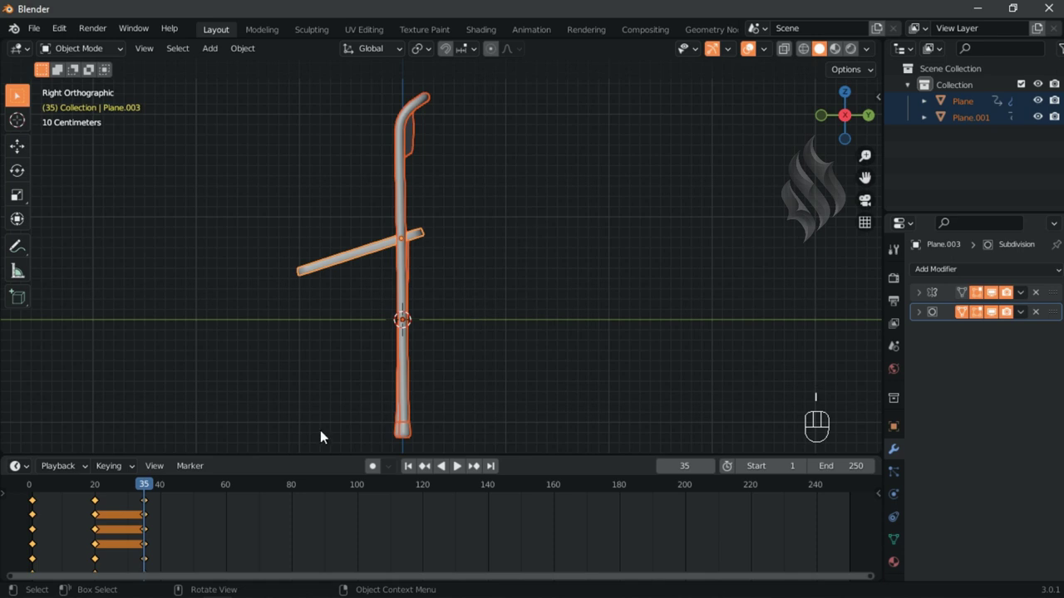
pyautogui.click(204, 494)
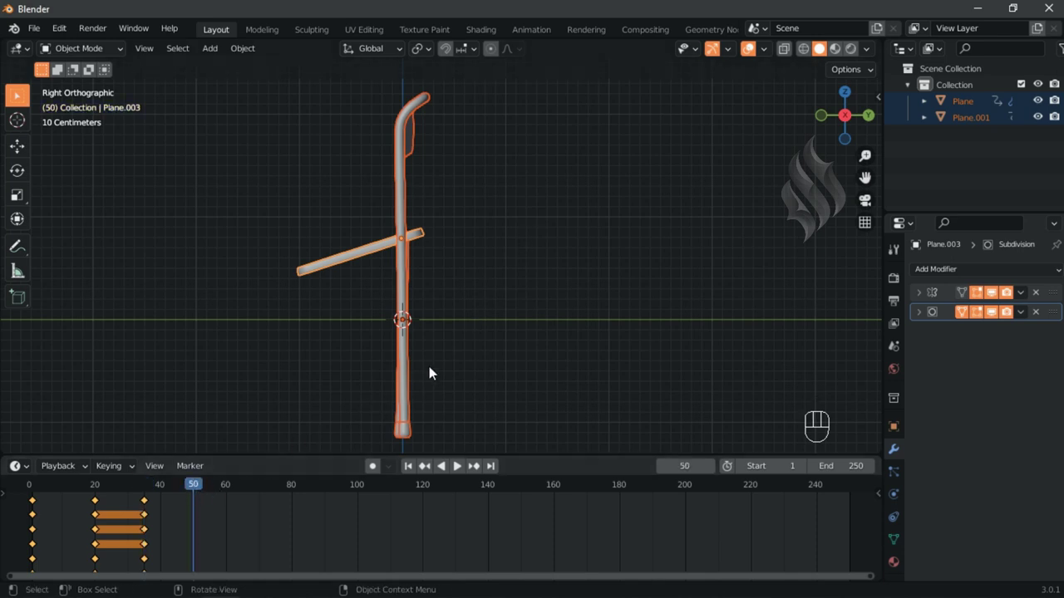
pyautogui.click(378, 255)
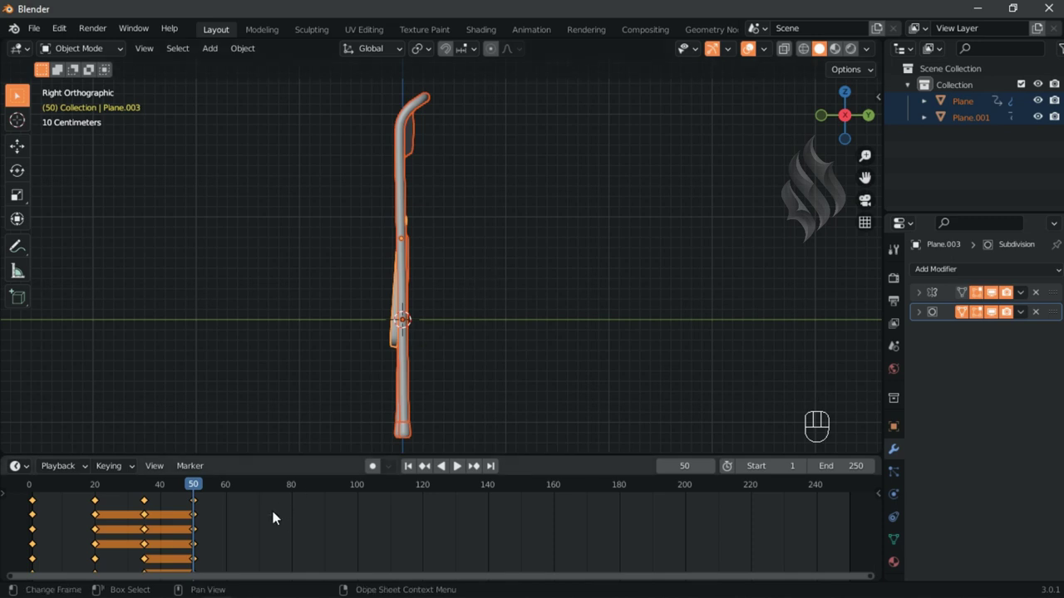
pyautogui.press('shift+d')
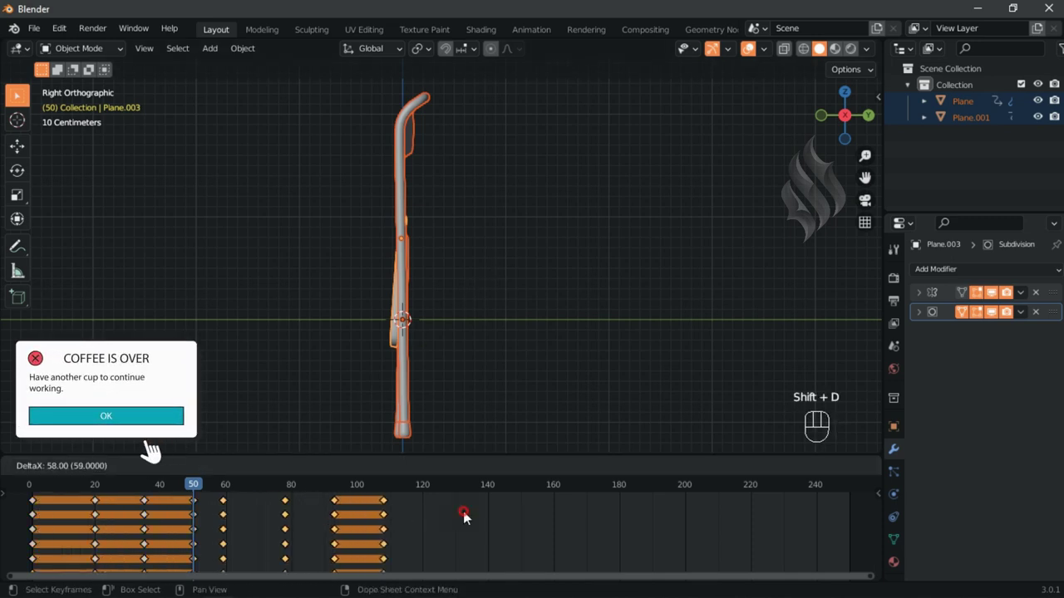
pyautogui.moveTo(429, 515); pyautogui.dragTo(464, 515)
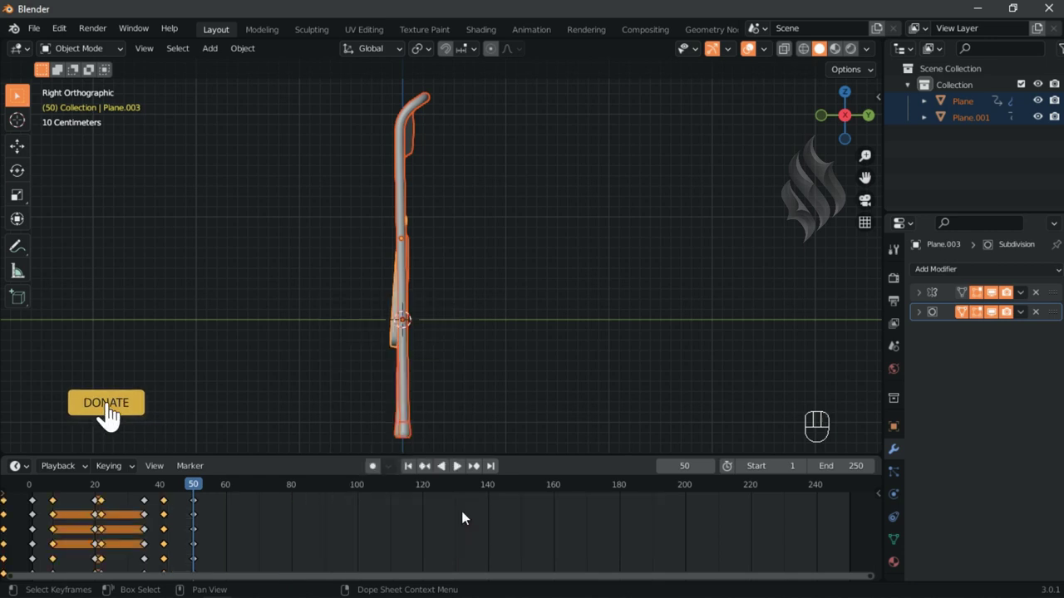
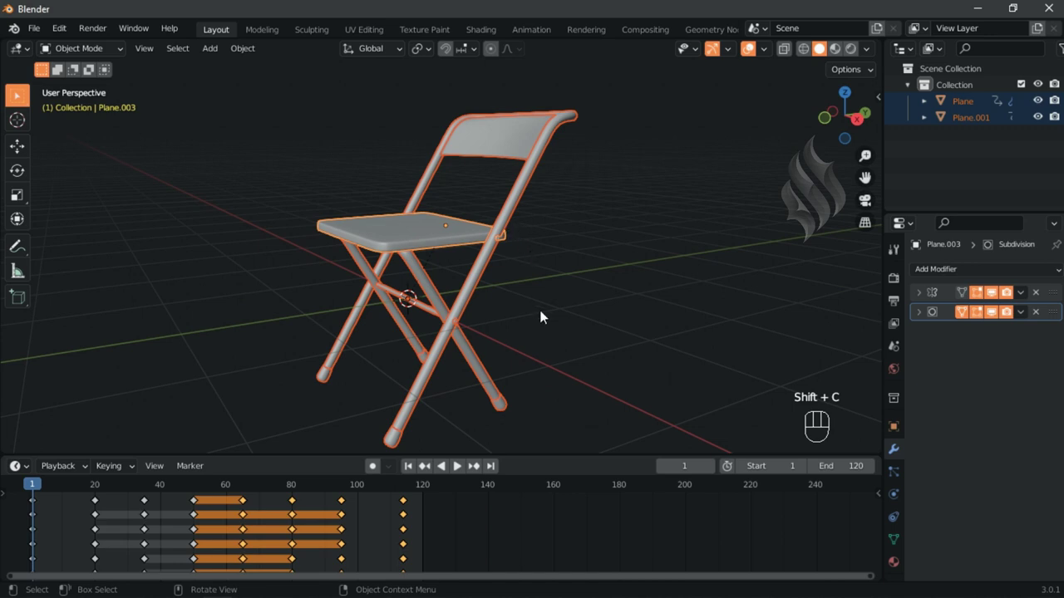
# - Check the fold at frame 50, hide overlays and play back in Material Preview shading
pyautogui.moveTo(44, 496); pyautogui.dragTo(461, 435)
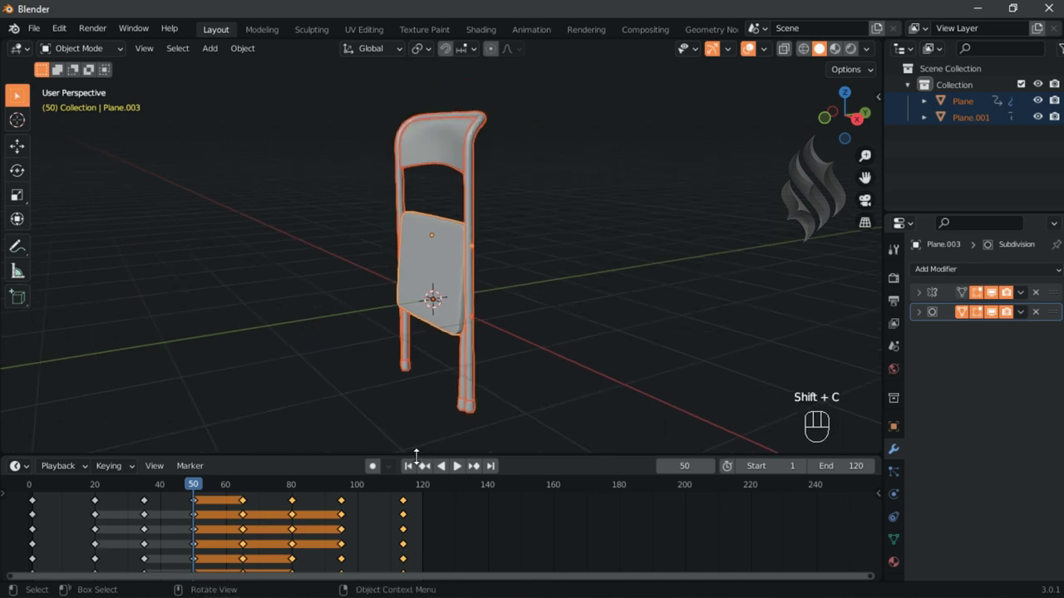
pyautogui.click(412, 473)
pyautogui.moveTo(443, 391); pyautogui.dragTo(537, 378)
pyautogui.click(553, 375)
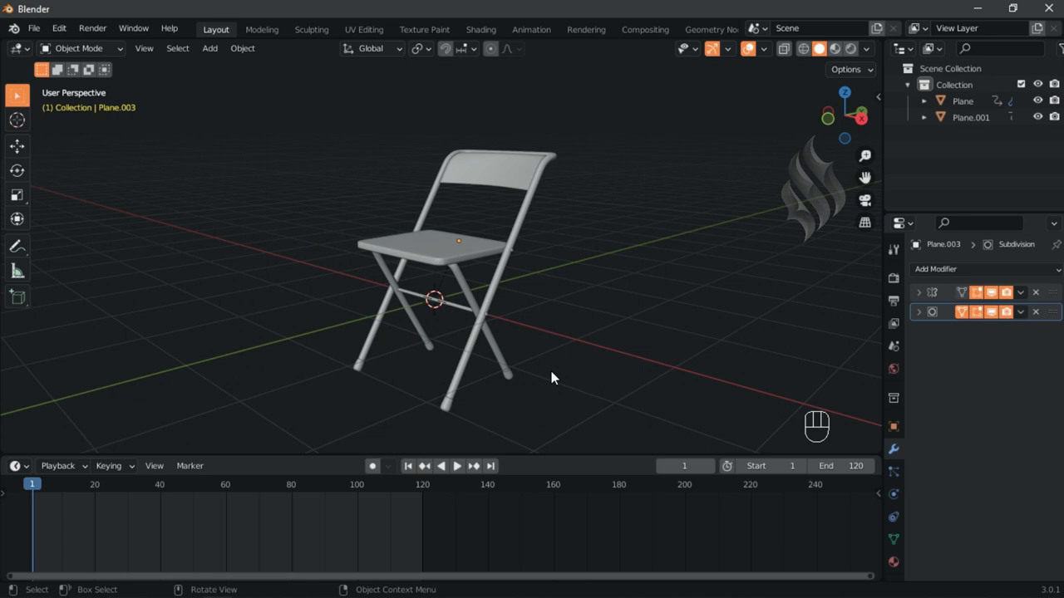
pyautogui.moveTo(910, 516); pyautogui.dragTo(946, 493)
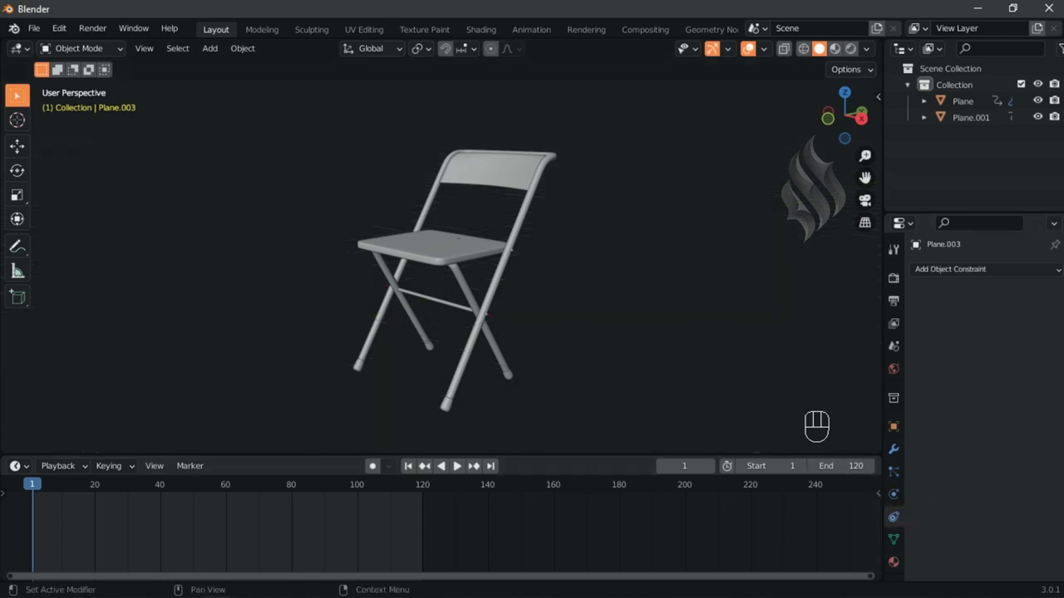